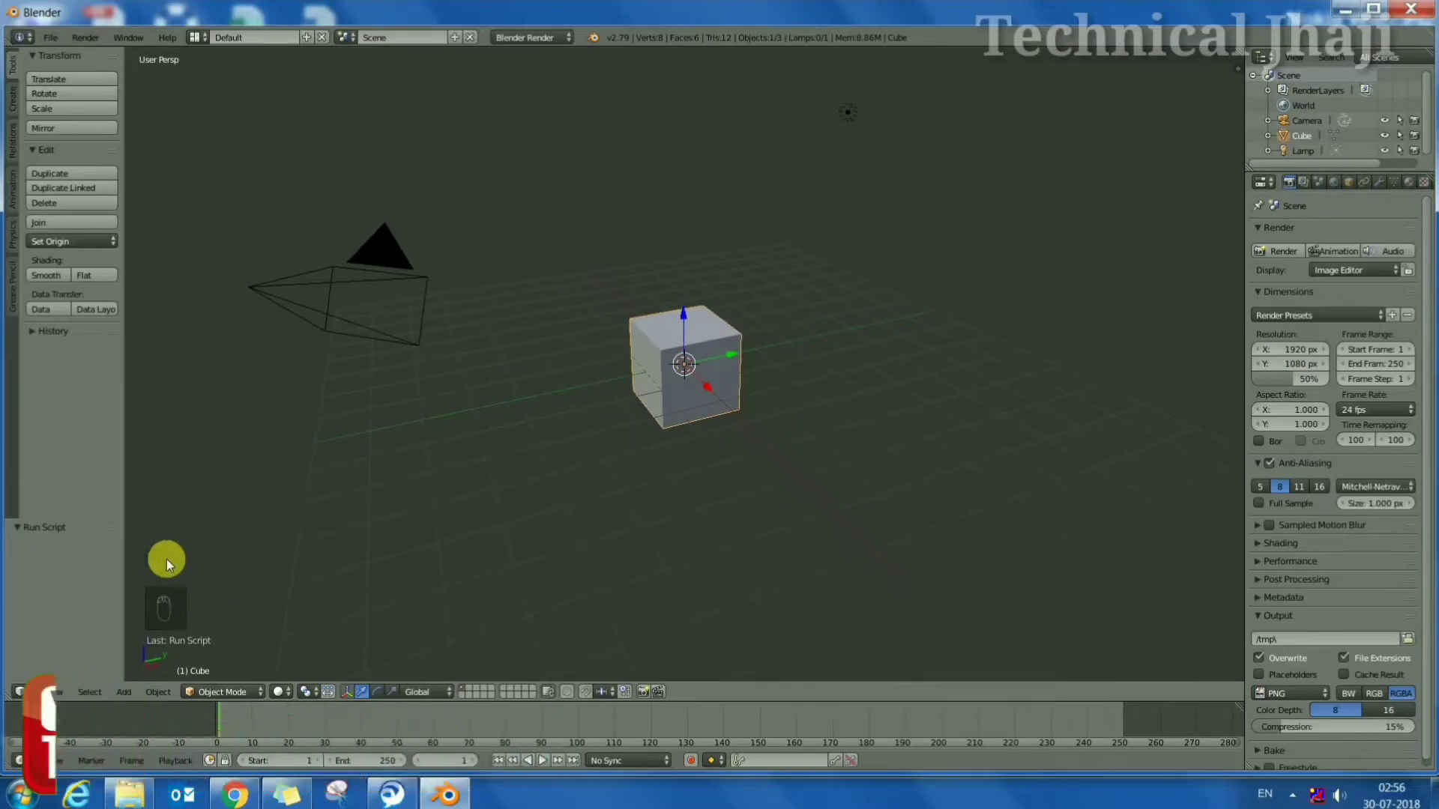
Delete the default cube, then select the remaining camera and lamp for removal
{"action": "left_click", "coordinate": [686, 367]}
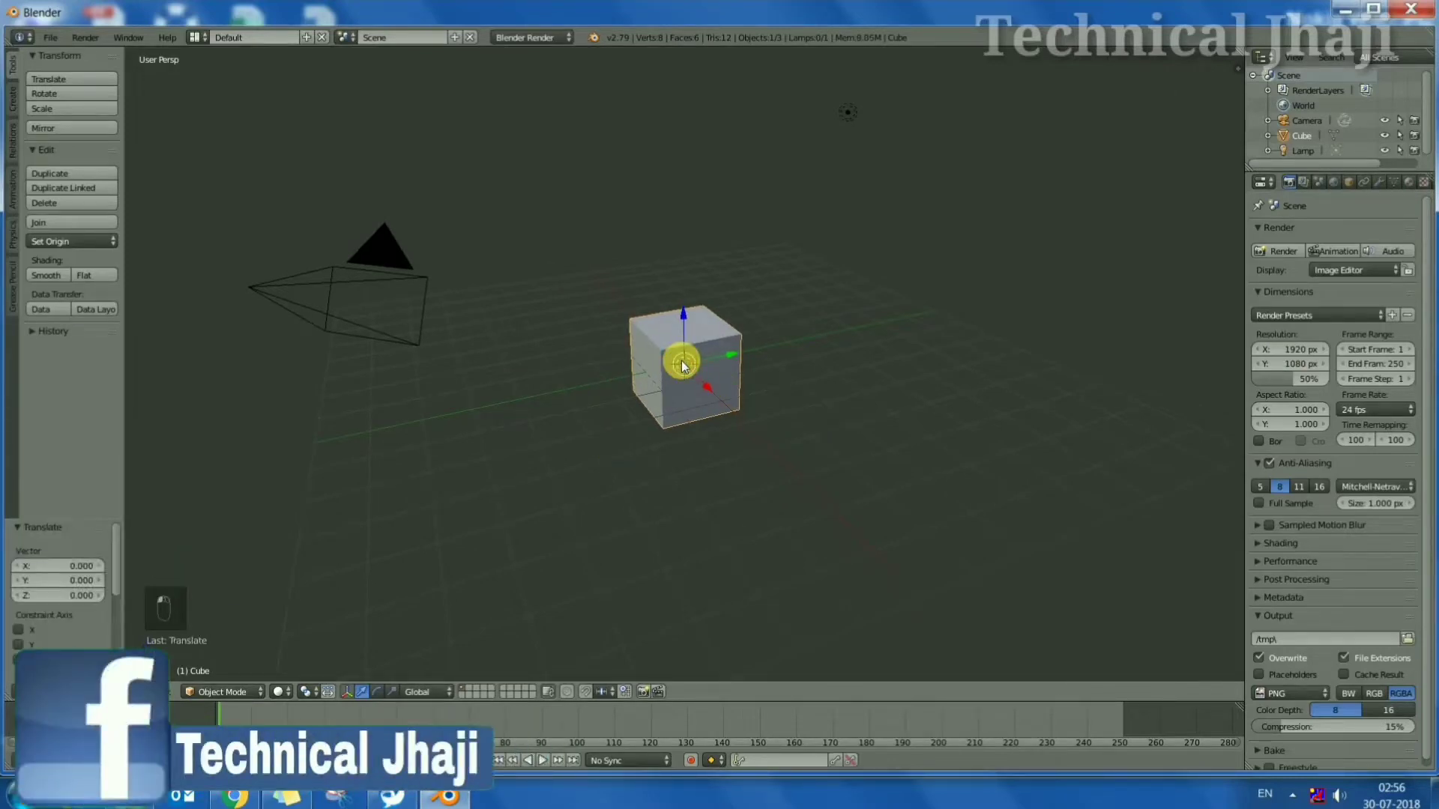
{"action": "key", "text": "x"}
{"action": "left_click_drag", "start_coordinate": [377, 282], "coordinate": [378, 282]}
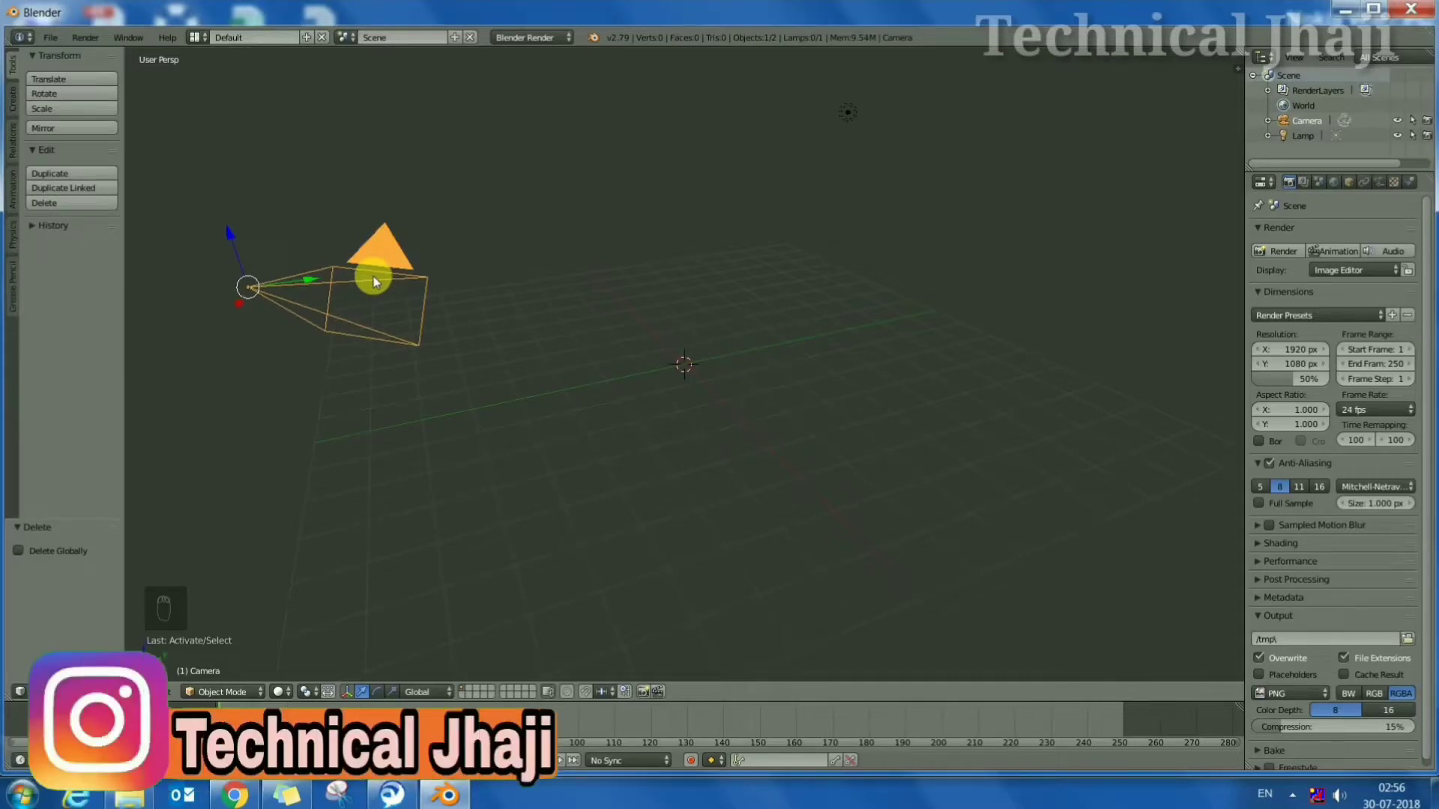
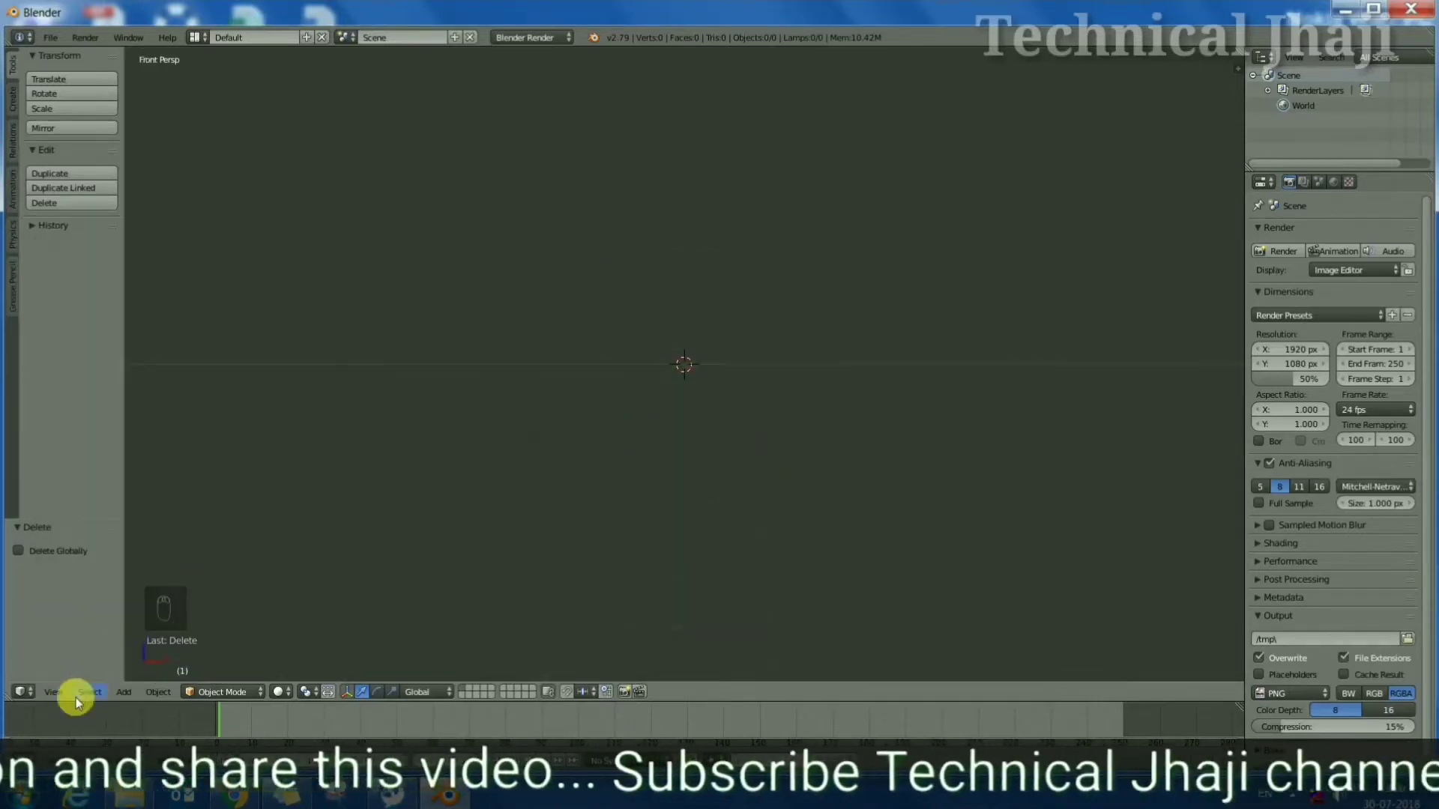
In front orthographic view, add a new plane at the chosen 3D cursor position
{"action": "left_click", "coordinate": [179, 517]}
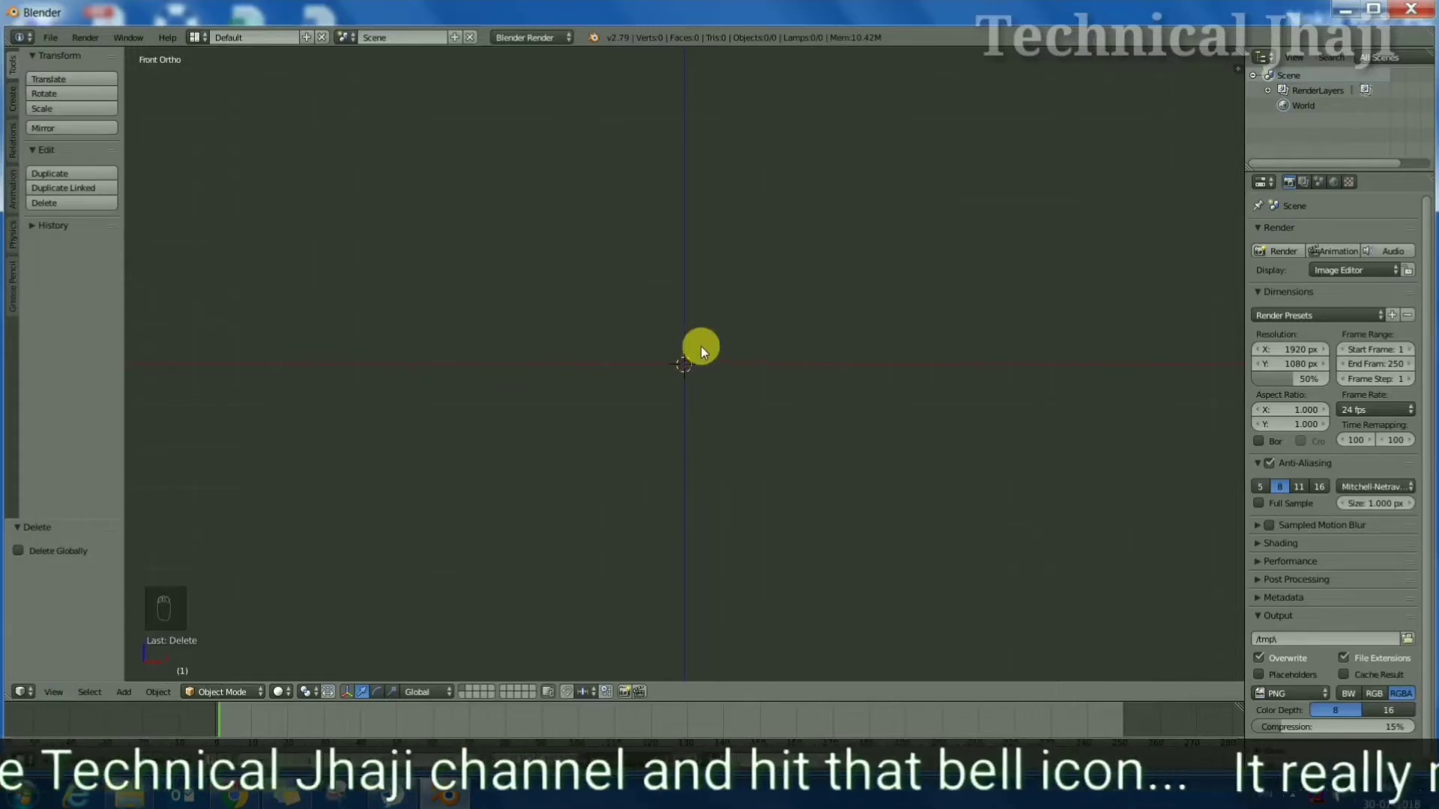
{"action": "left_click_drag", "start_coordinate": [741, 236], "coordinate": [745, 329]}
{"action": "left_click", "coordinate": [749, 233]}
{"action": "key", "text": "shift+a"}
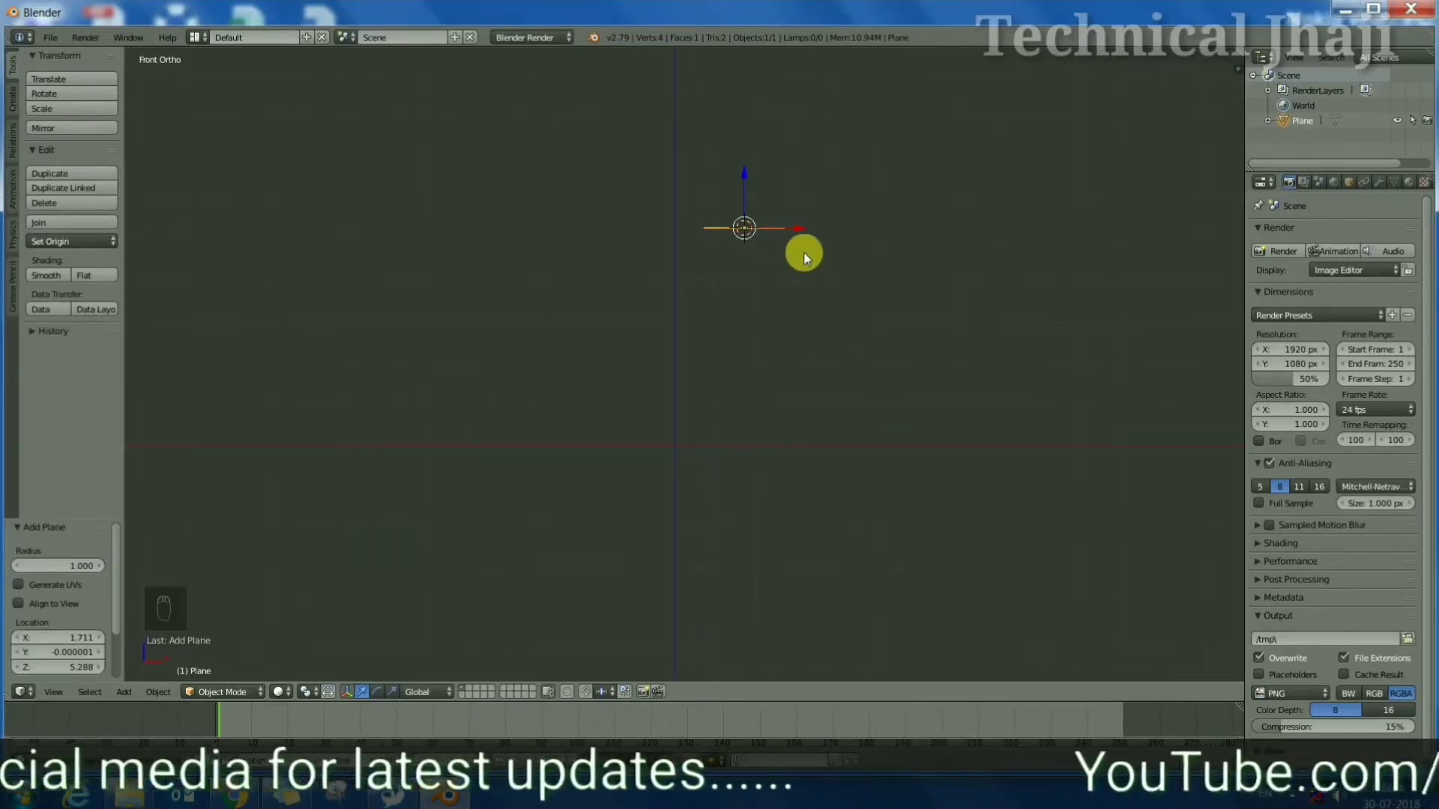
Rotate the plane 90° upright, stretch it into a wide rectangle and align its left edge to the vertical axis
{"action": "key", "text": "r"}
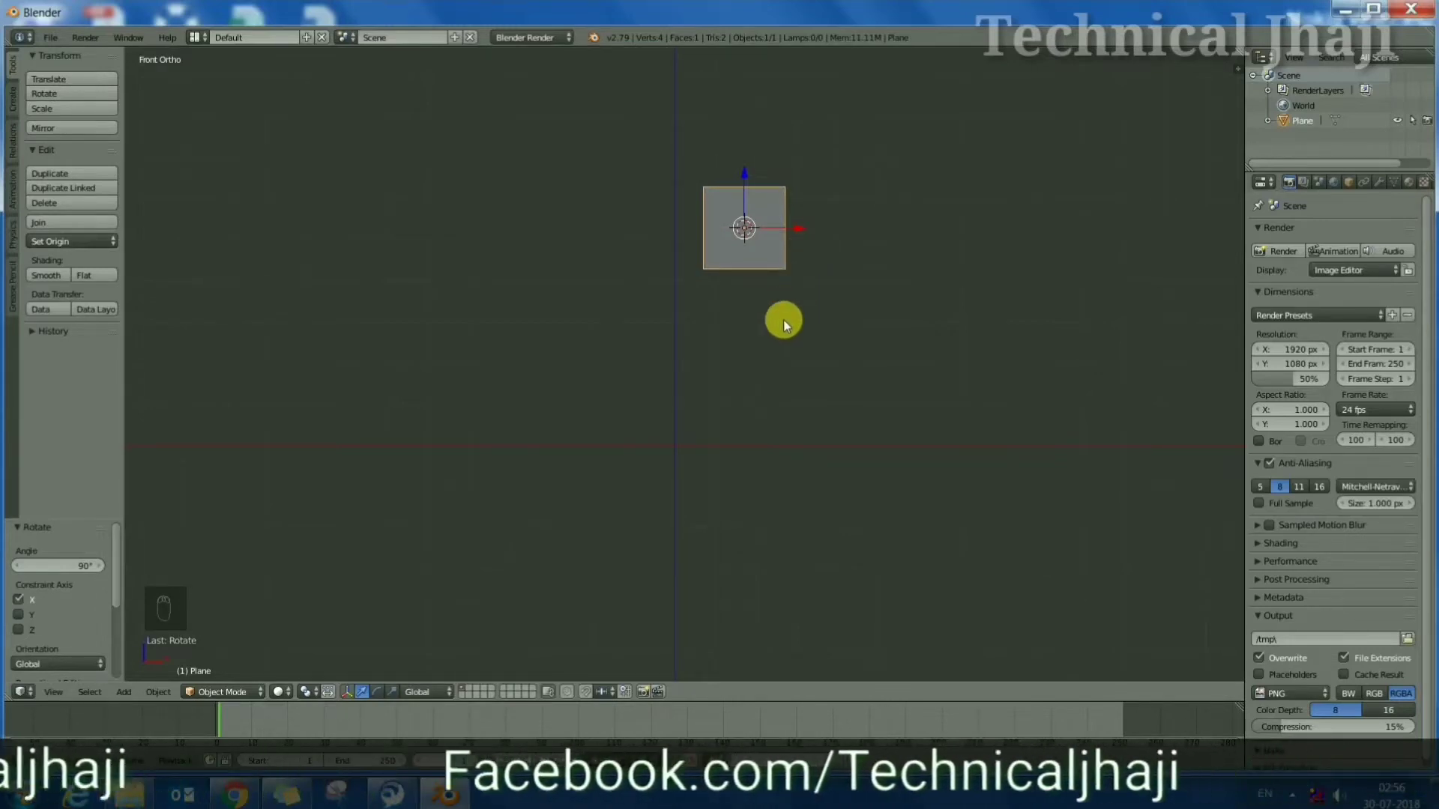
{"action": "key", "text": "s"}
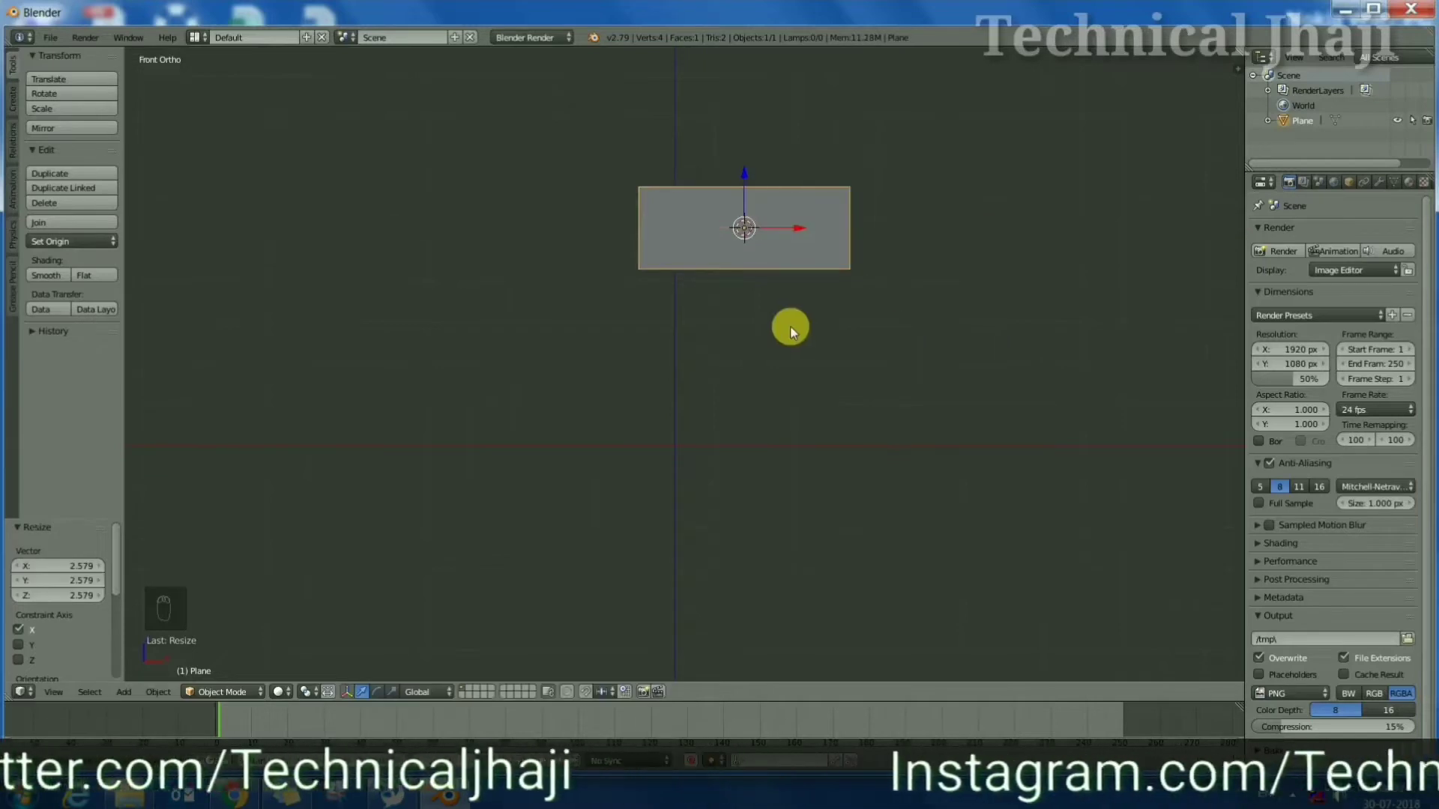
{"action": "key", "text": "s"}
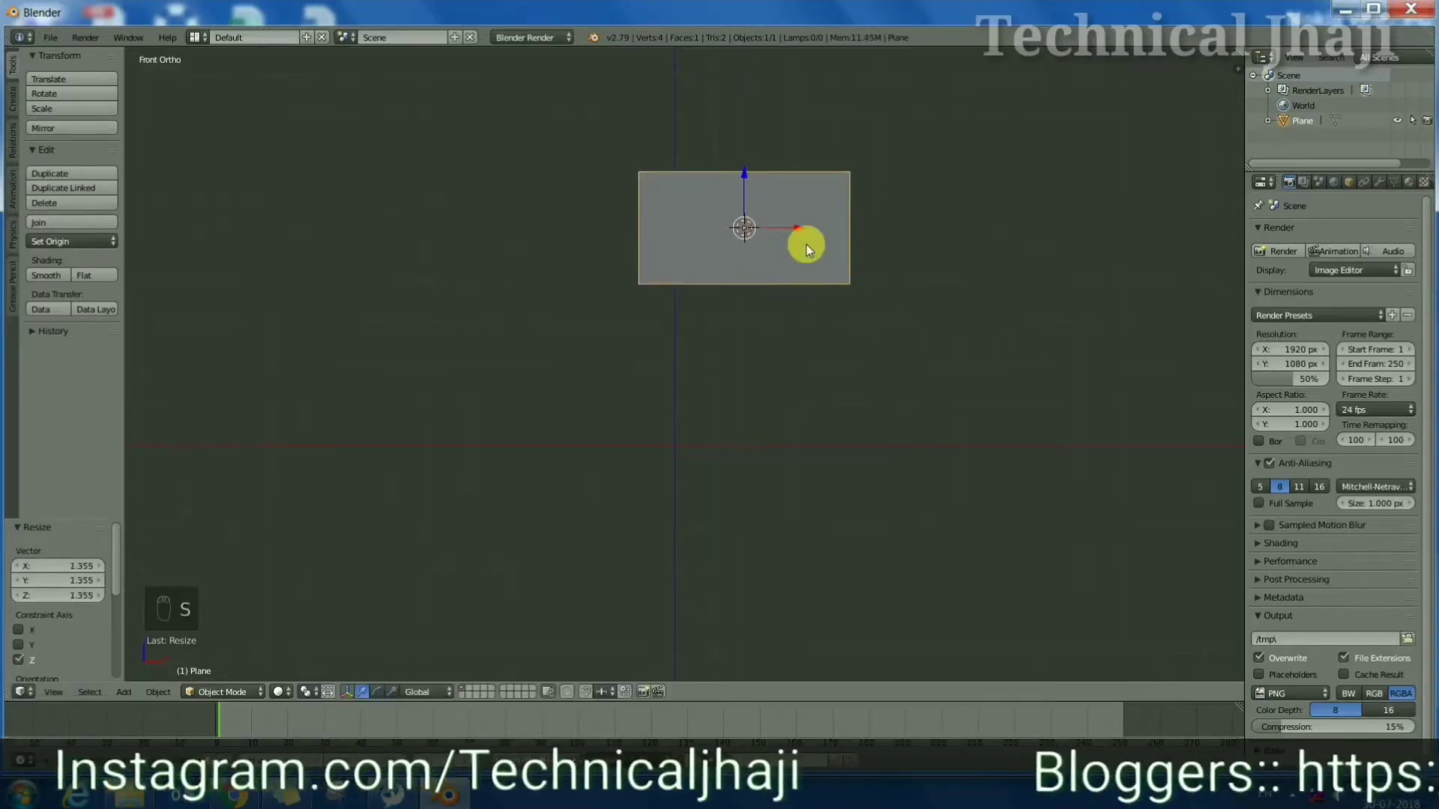
{"action": "left_click", "coordinate": [836, 237]}
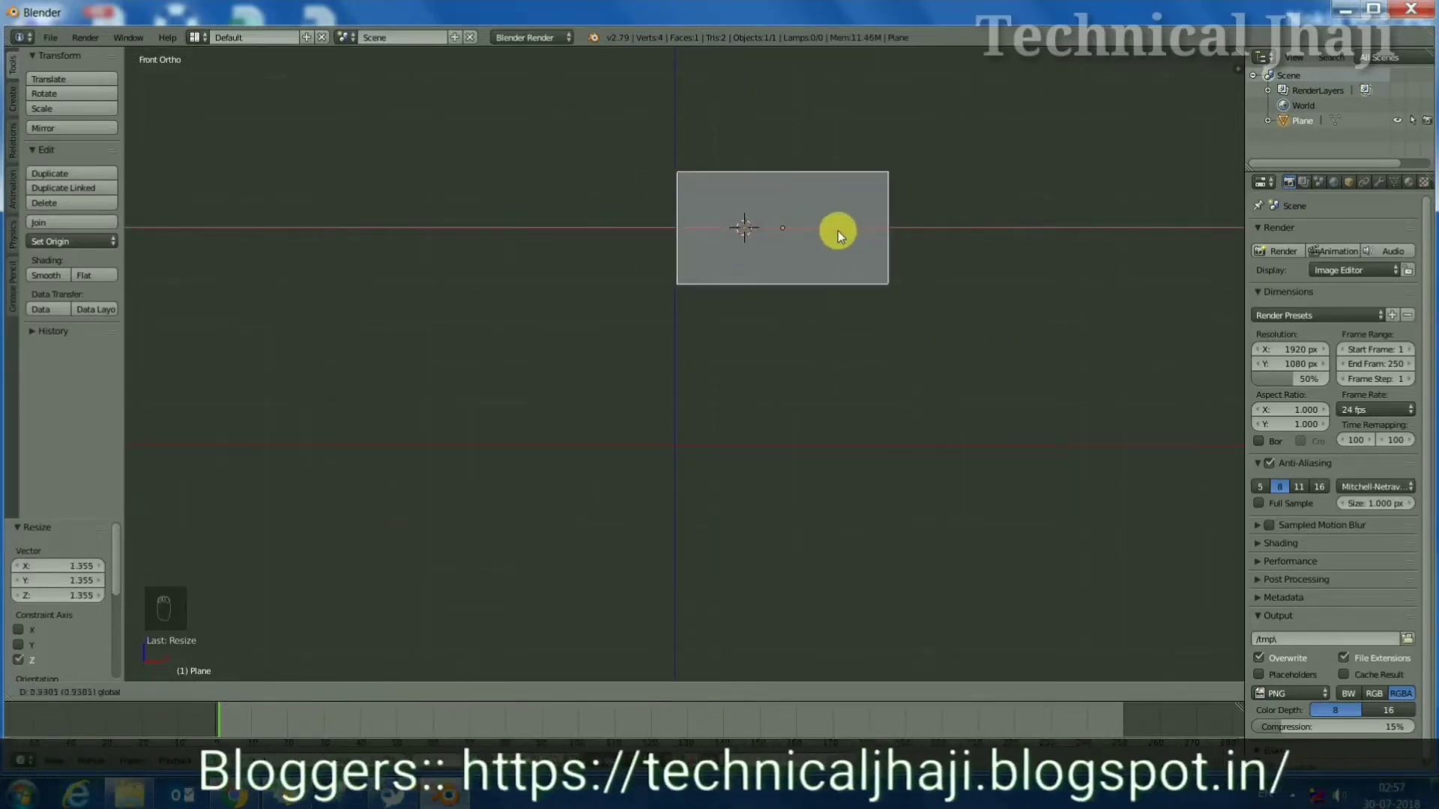
Enter Edit Mode on the plane and bring up the mesh specials menu to subdivide it
{"action": "key", "text": "Tab"}
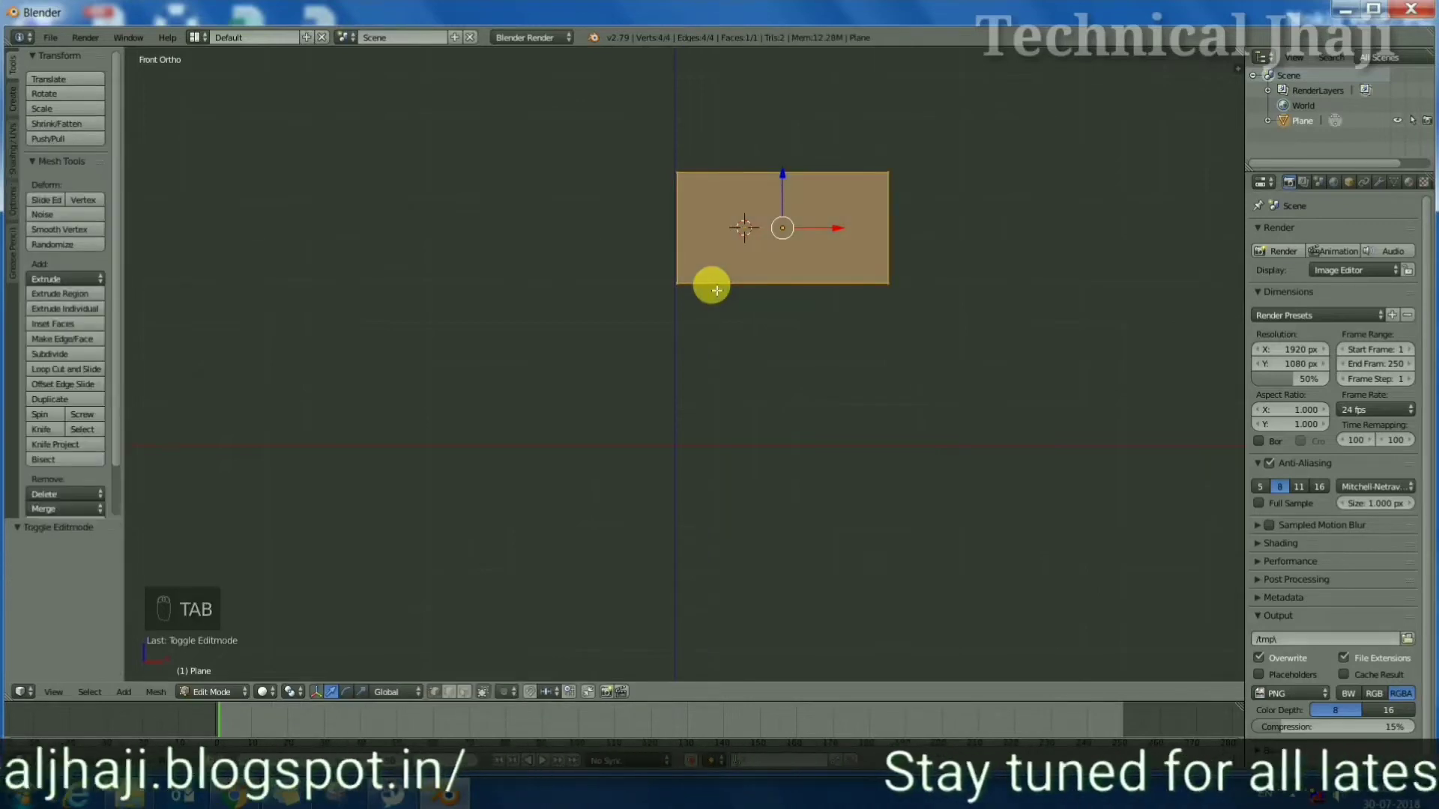
{"action": "key", "text": "w"}
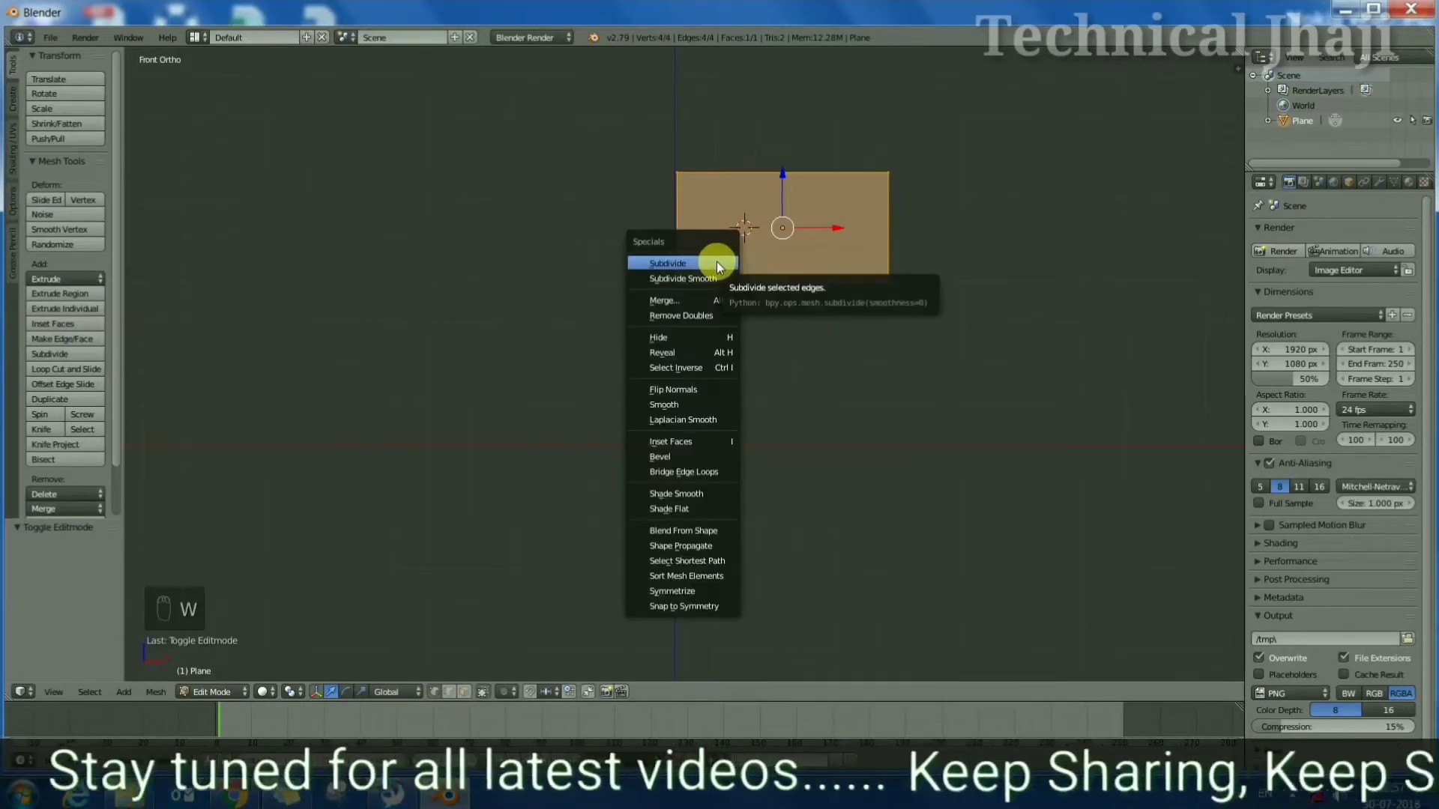
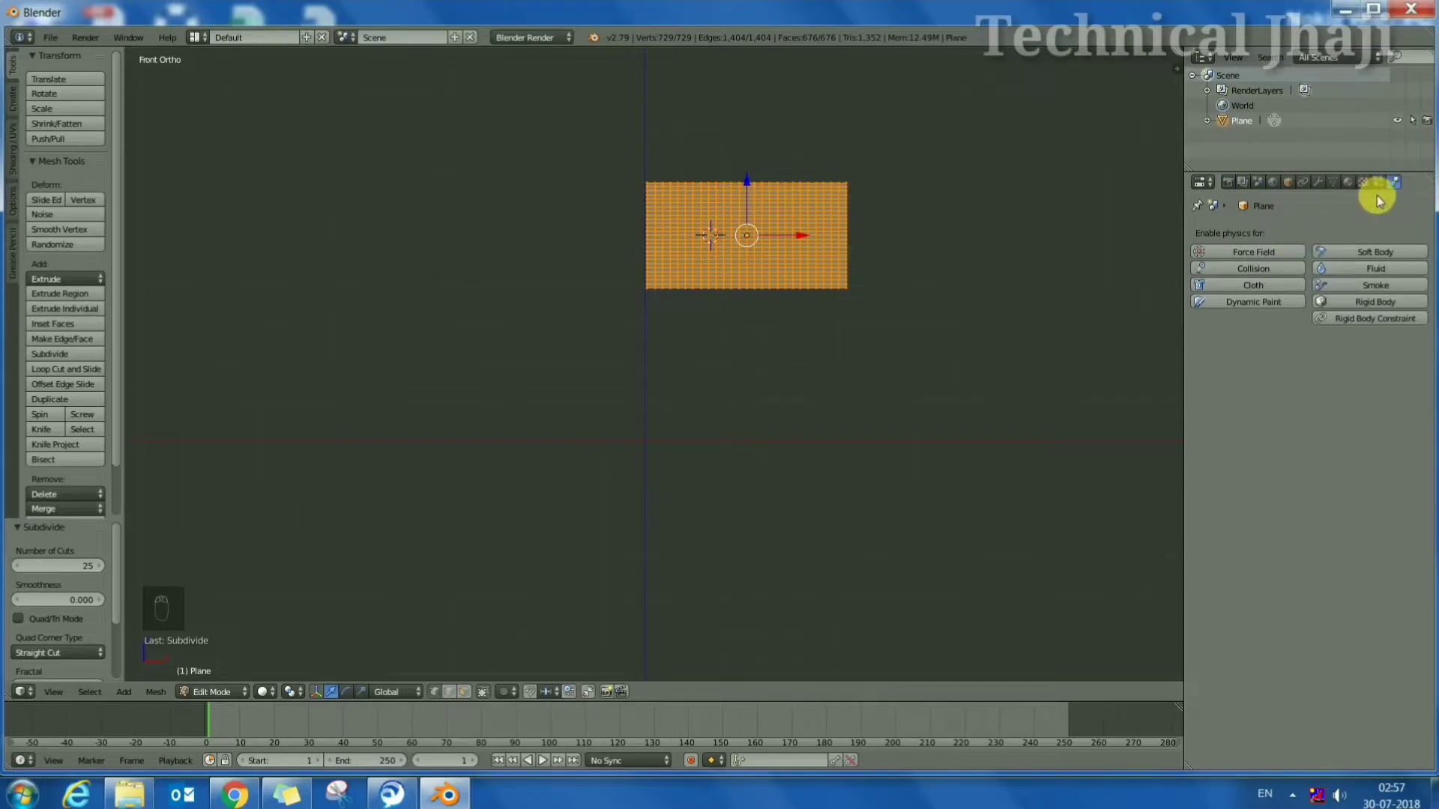
Enable Silk cloth physics on the plane with mass 0.007 and air damping 0.100
{"action": "left_click_drag", "start_coordinate": [1261, 294], "coordinate": [1307, 447]}
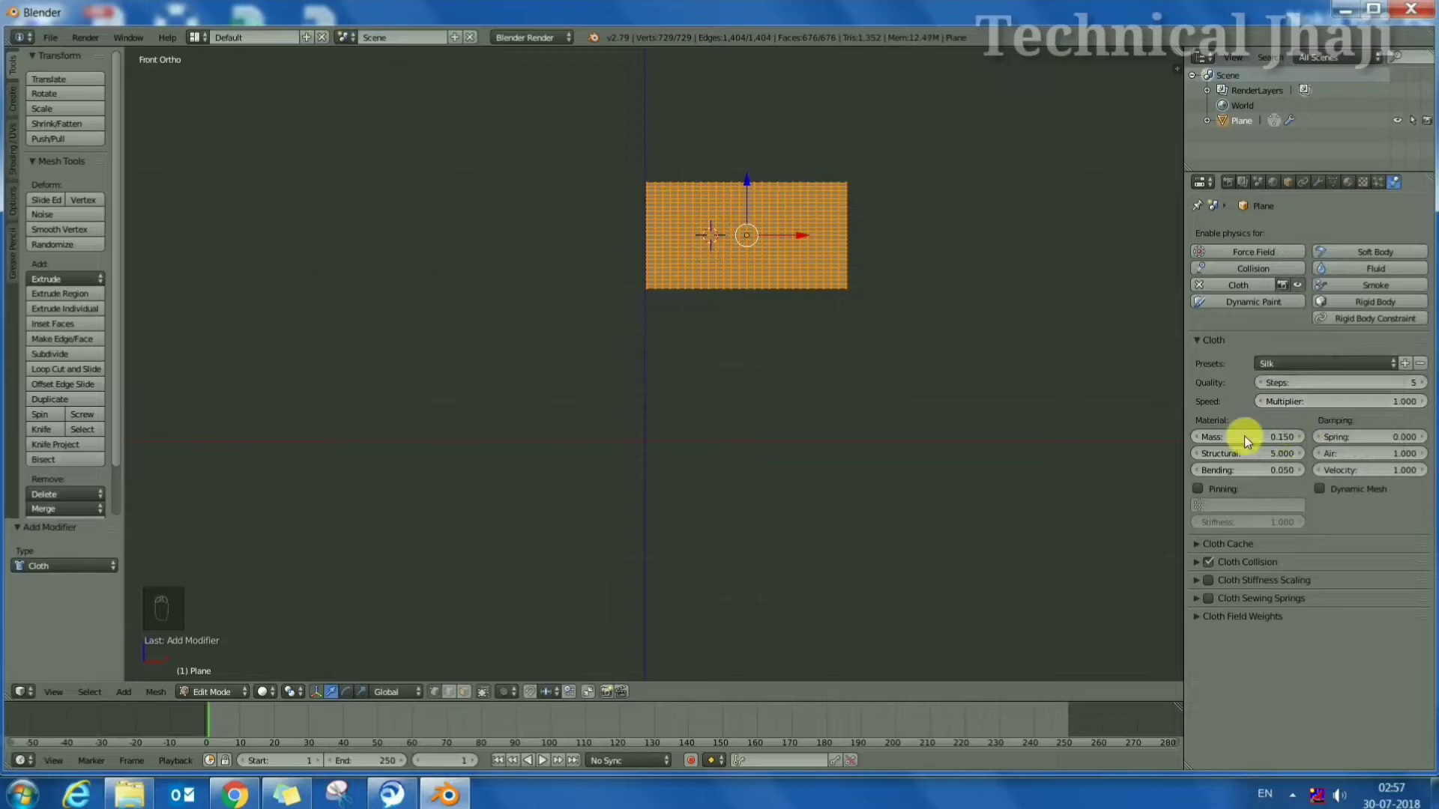
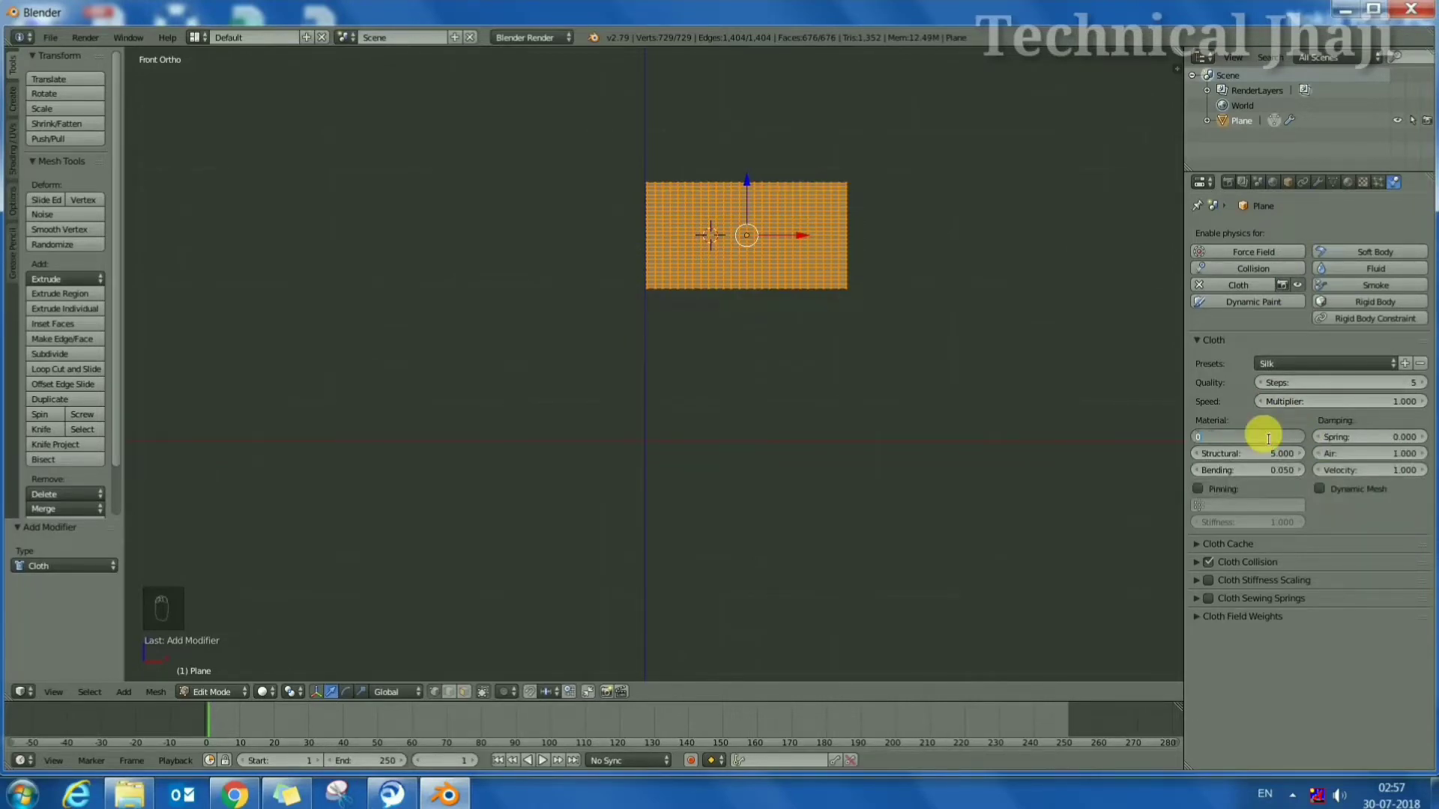
{"action": "key", "text": "0"}
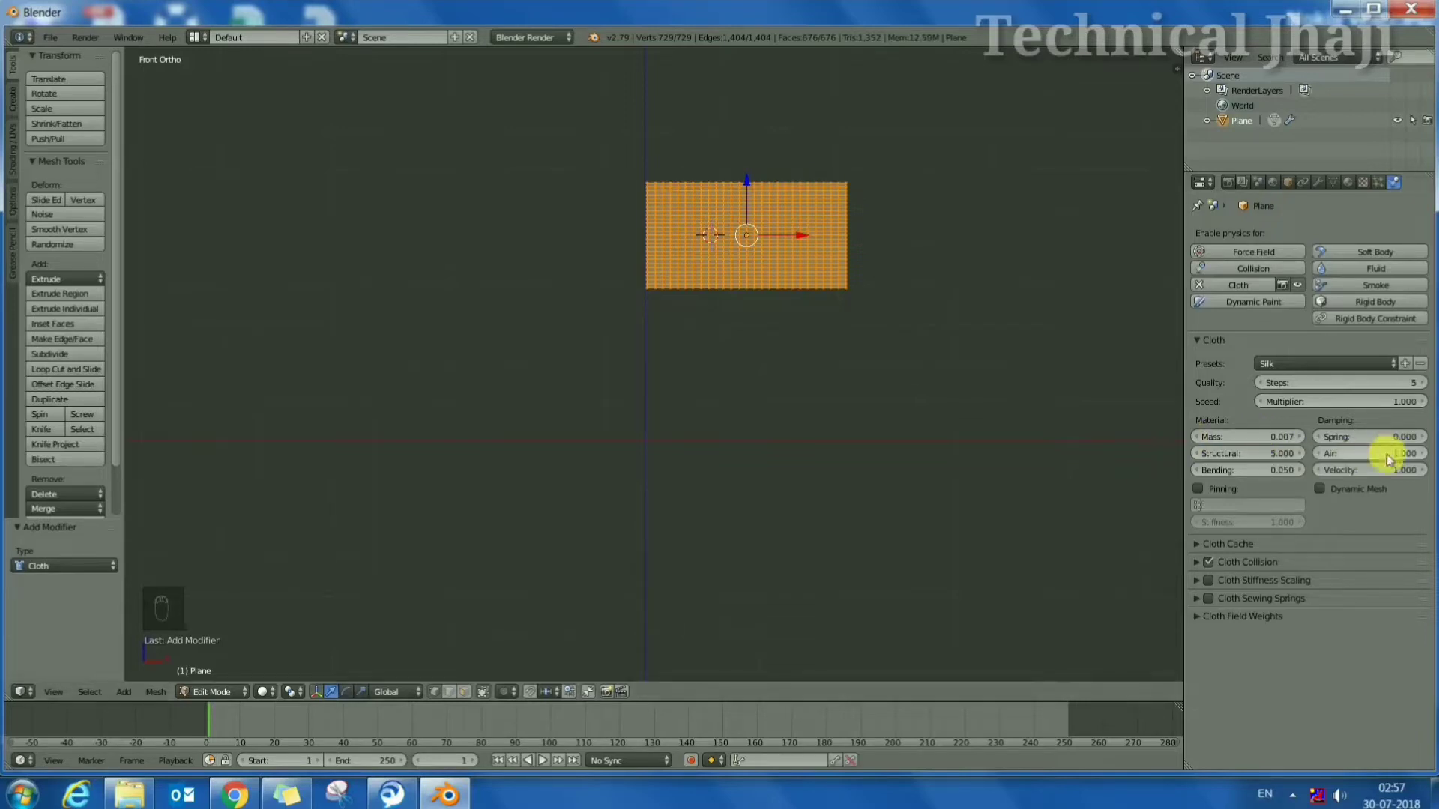
{"action": "left_click", "coordinate": [1421, 492]}
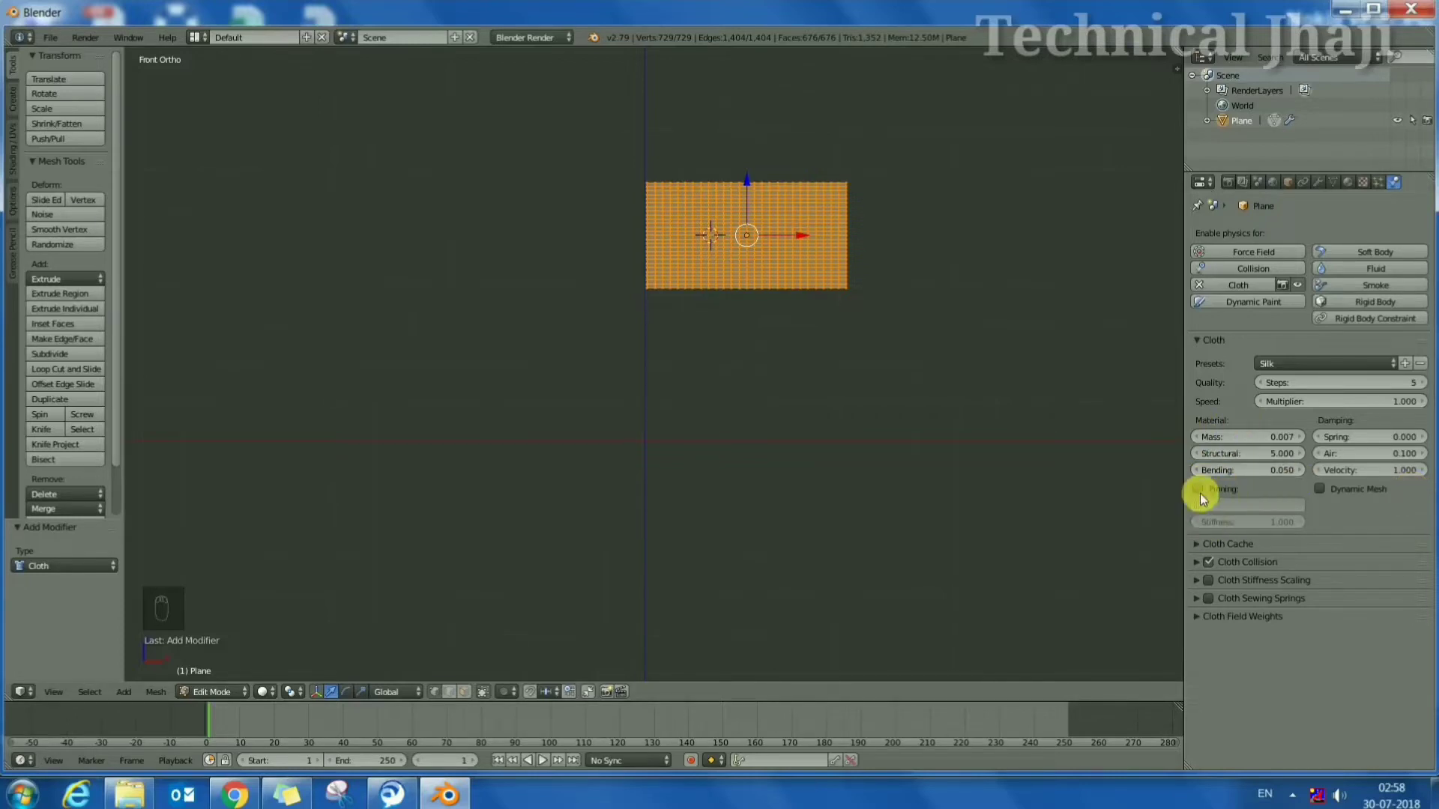
Weight-paint full weight onto the flag's top-left and bottom-left corners, then return to Object Mode
{"action": "left_click", "coordinate": [209, 700]}
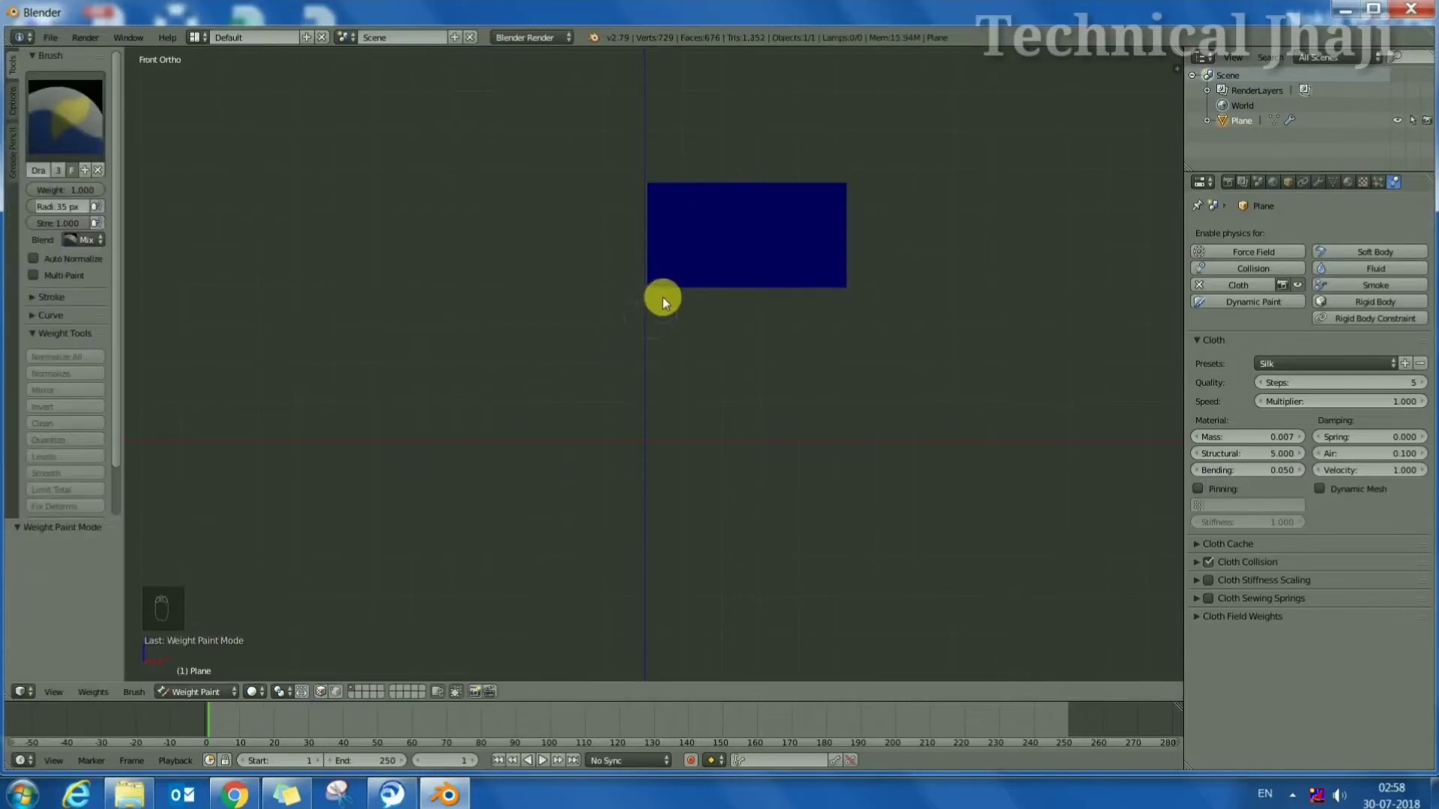
{"action": "left_click_drag", "start_coordinate": [656, 271], "coordinate": [660, 193]}
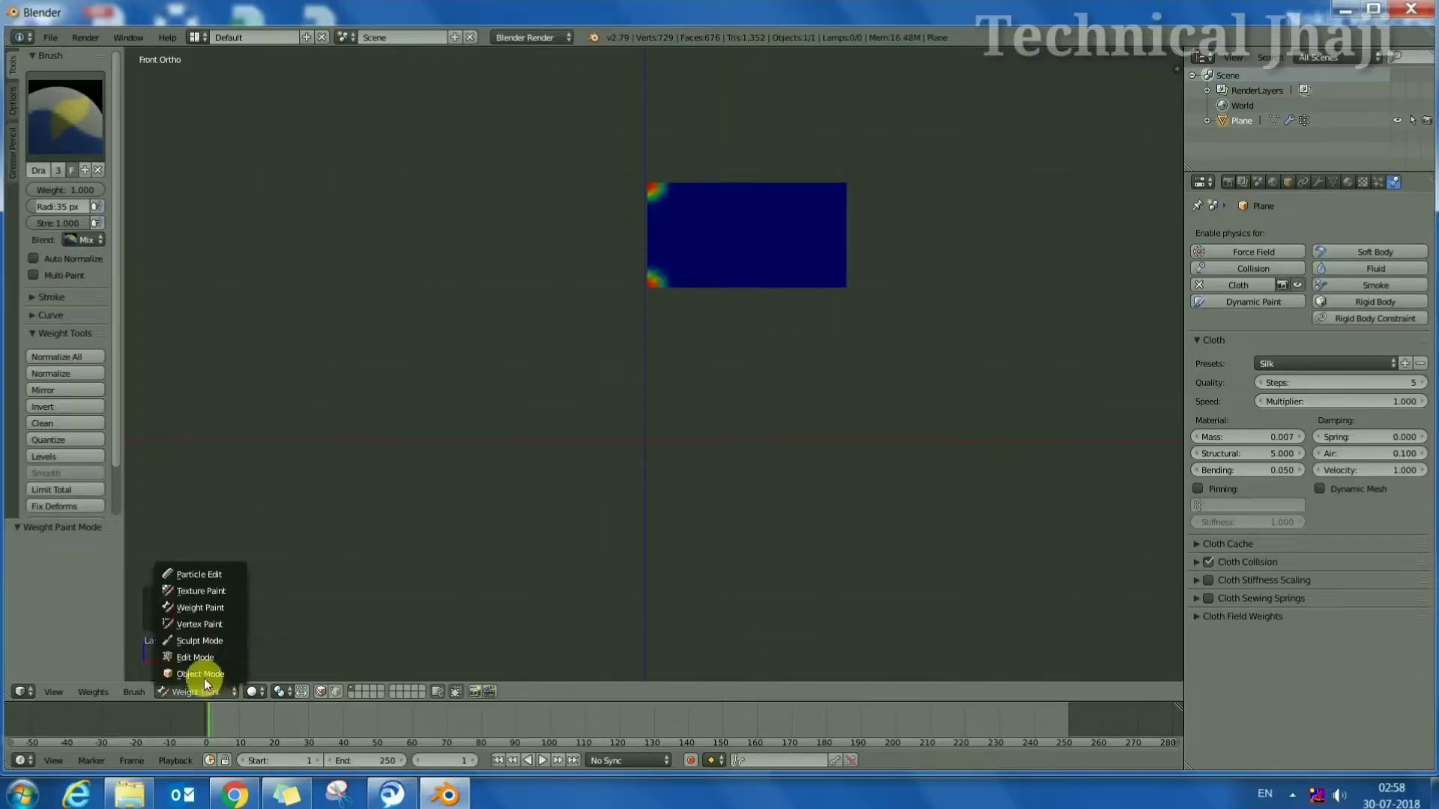
{"action": "left_click", "coordinate": [207, 677]}
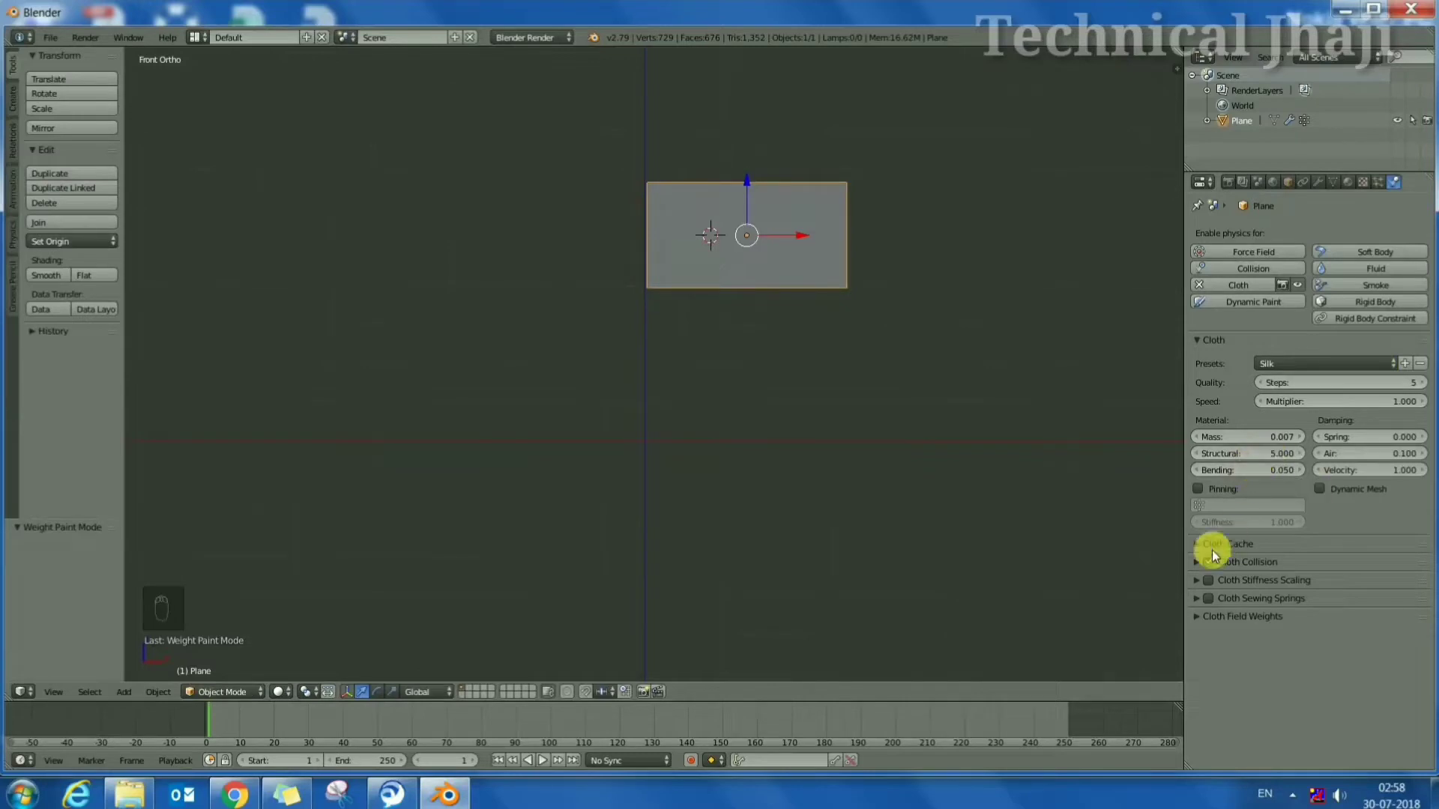
Pin the cloth to the painted vertex group and enable cloth self collision
{"action": "left_click", "coordinate": [1203, 496]}
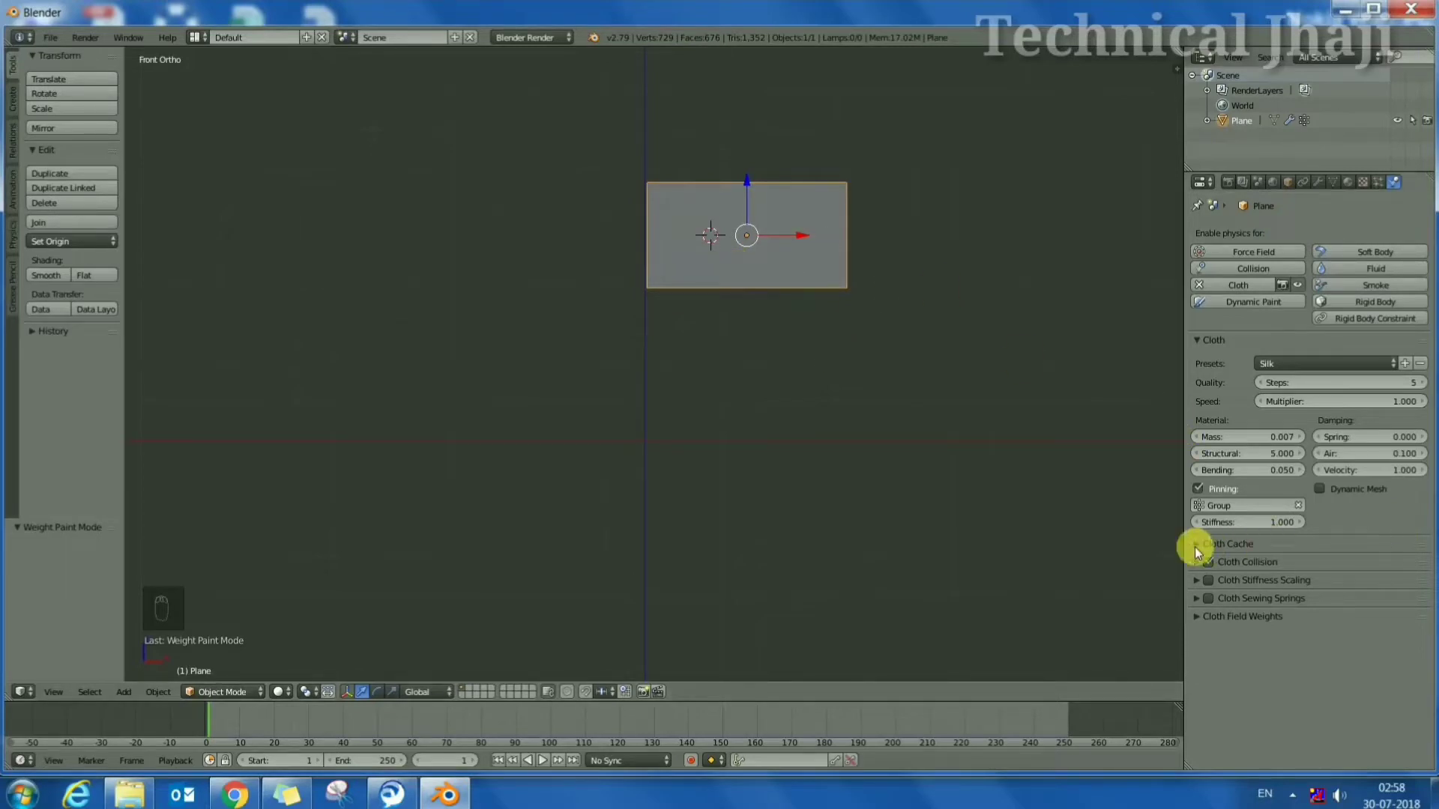
{"action": "left_click", "coordinate": [1200, 565]}
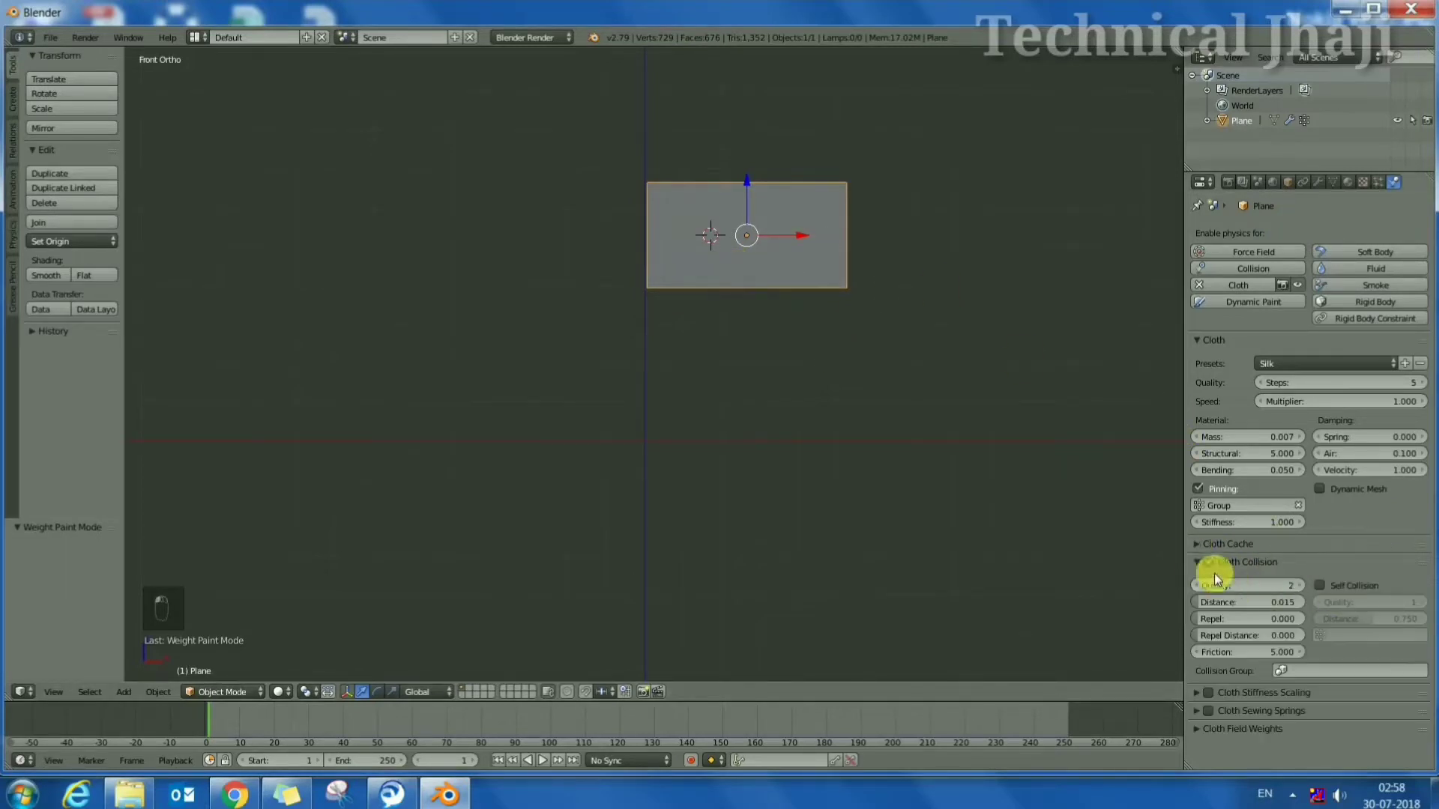
{"action": "left_click", "coordinate": [1326, 589]}
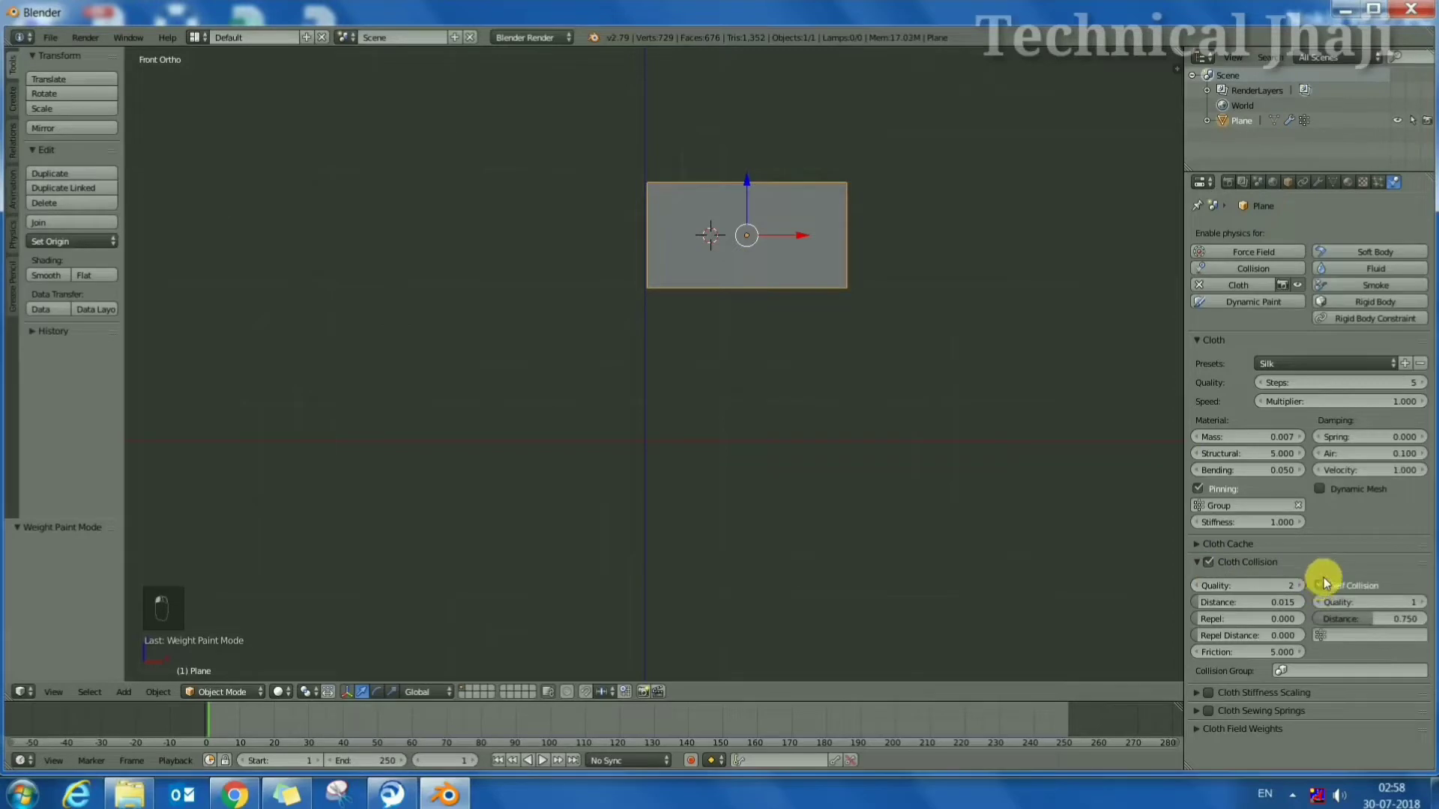
Play the cloth swinging from its pinned edge, stop it, and apply Shade Smooth to the flag
{"action": "left_click", "coordinate": [549, 769]}
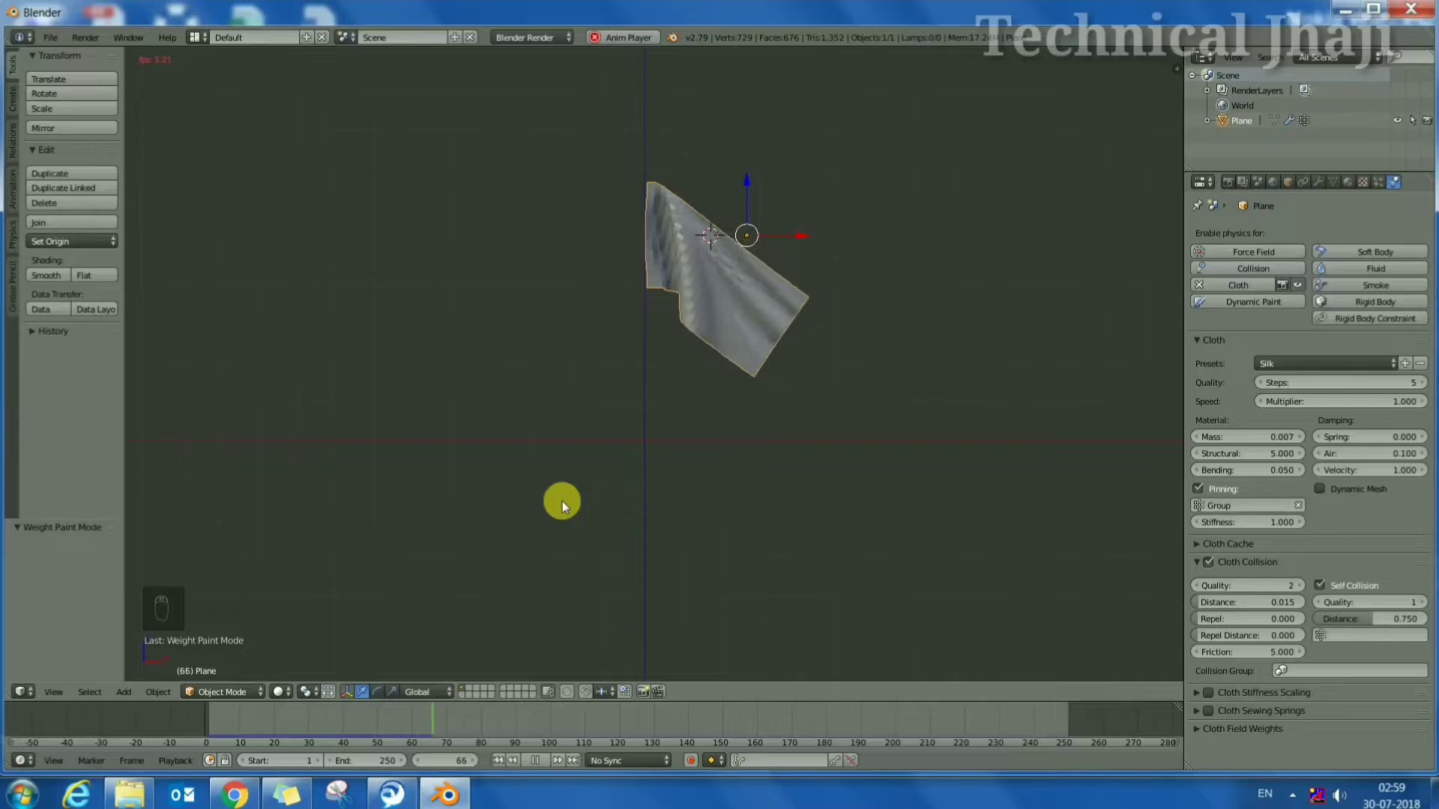
{"action": "left_click", "coordinate": [840, 117]}
{"action": "left_click", "coordinate": [56, 280]}
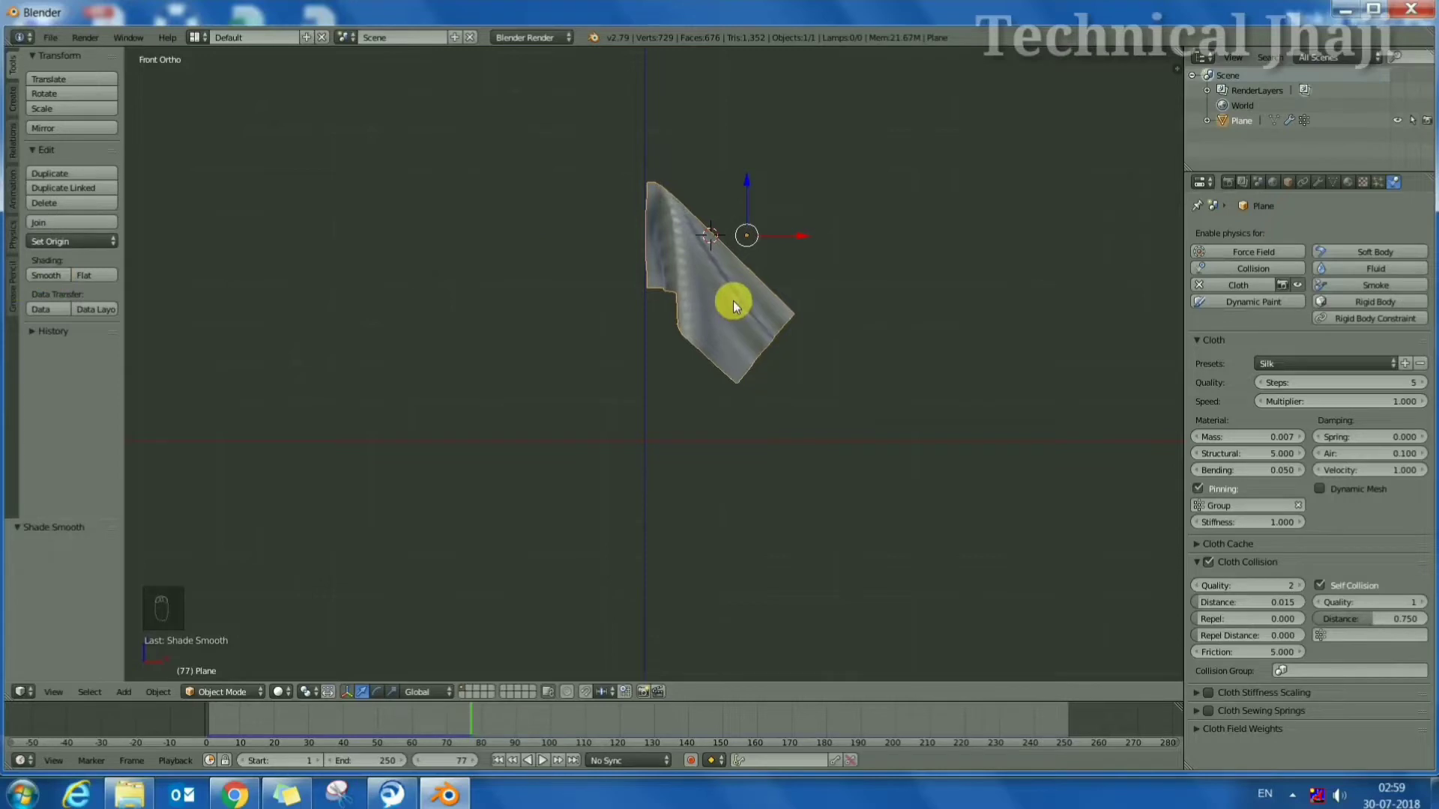
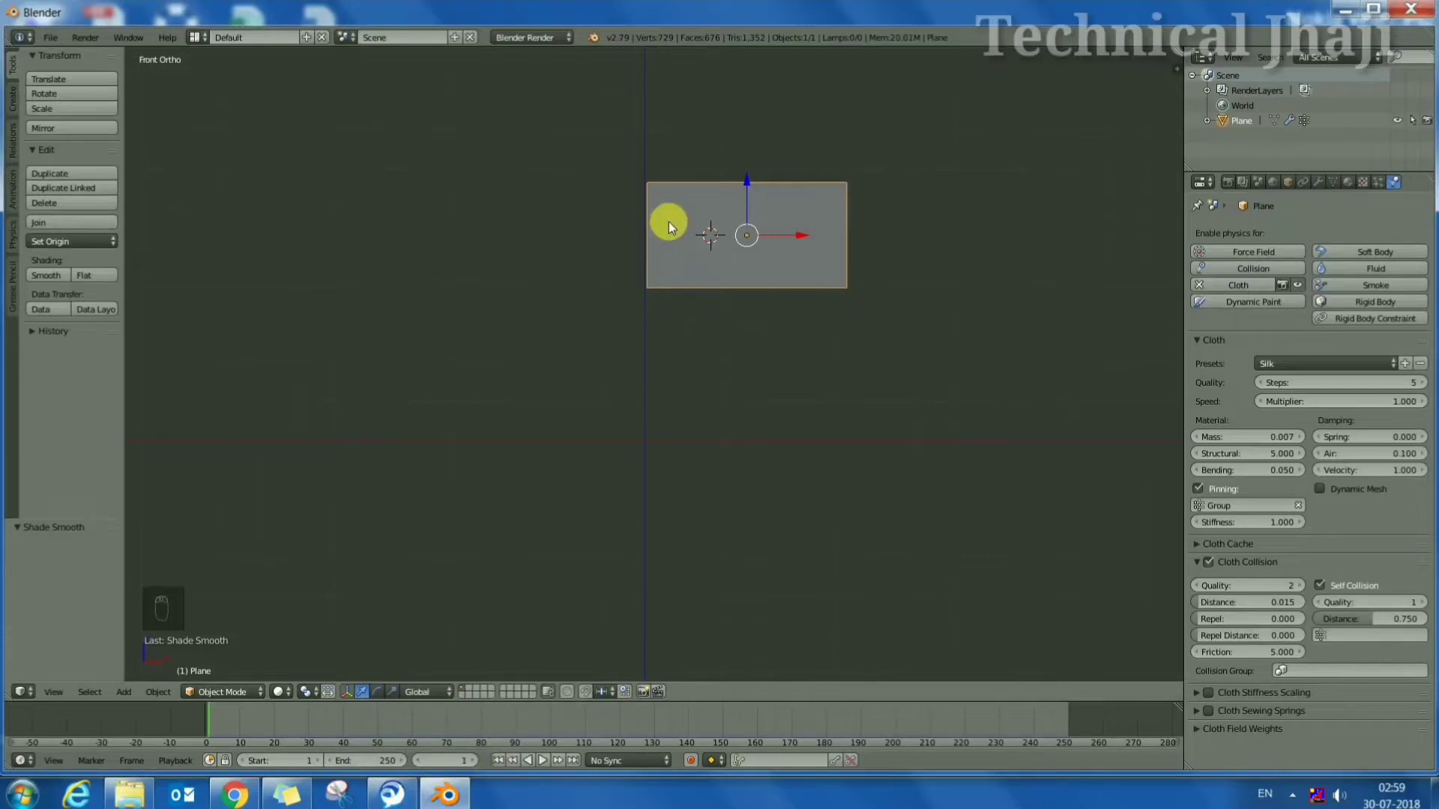
Add a wind force field, scale it up and move it along X to the flag's left edge
{"action": "key", "text": "shift+a"}
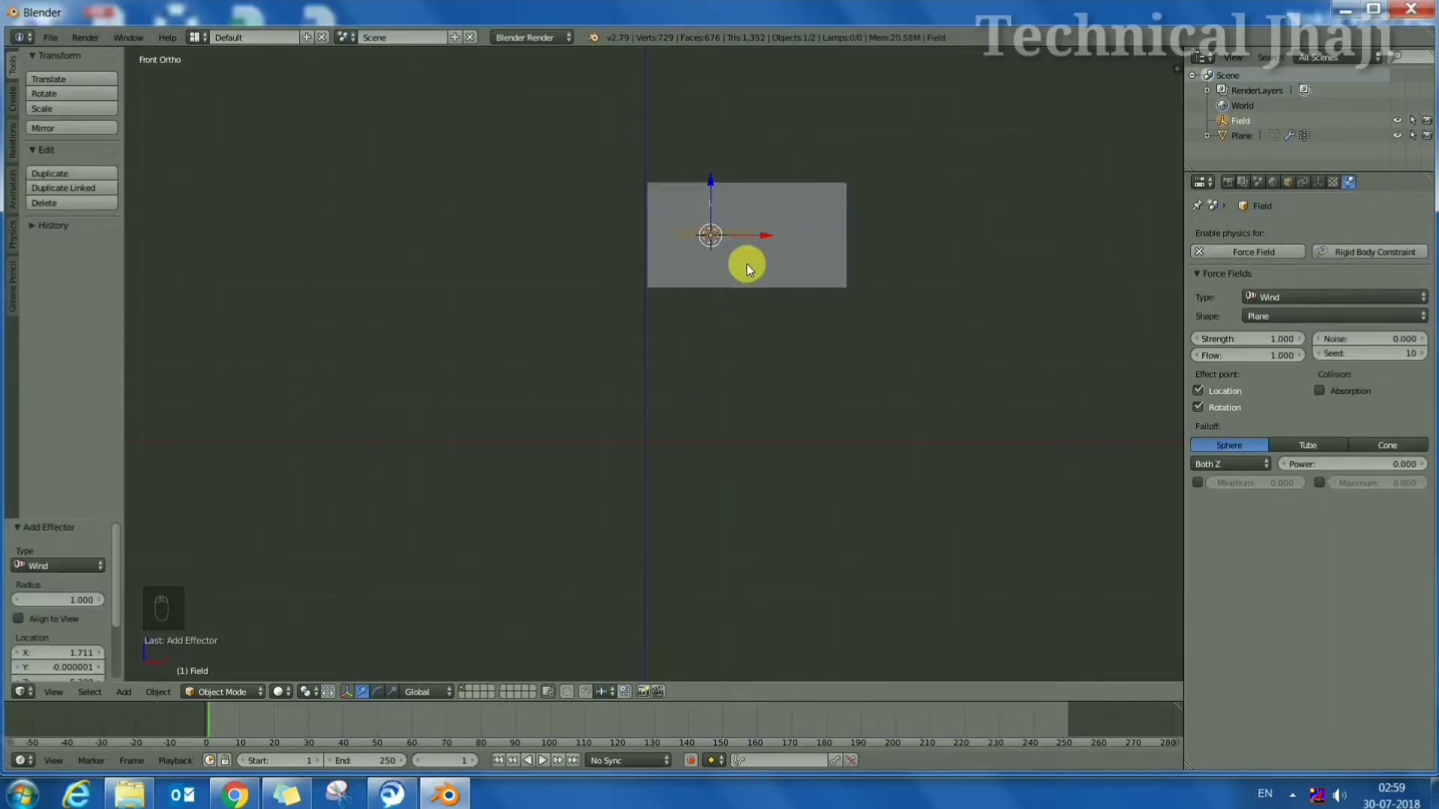
{"action": "key", "text": "s"}
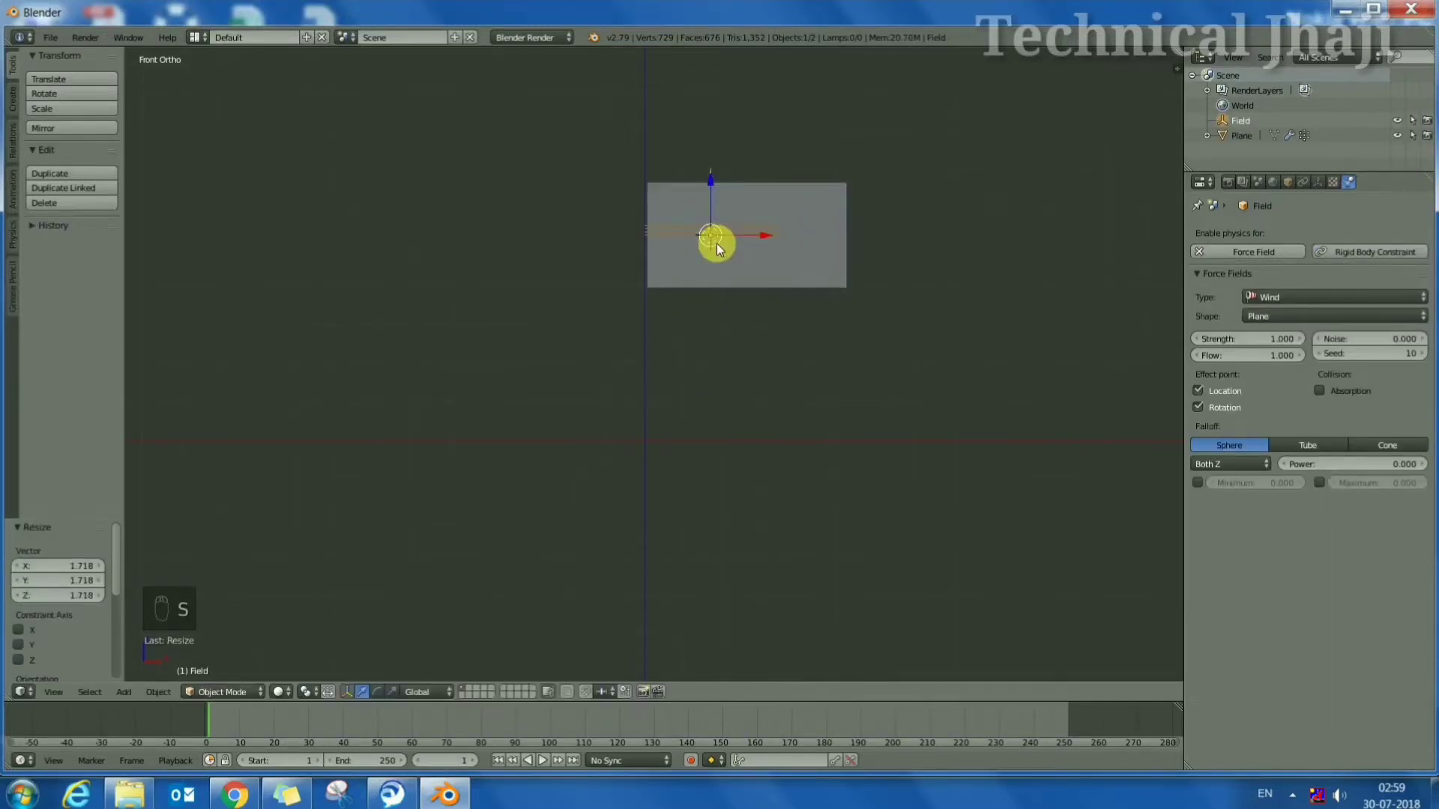
{"action": "key", "text": "r"}
{"action": "left_click", "coordinate": [721, 242]}
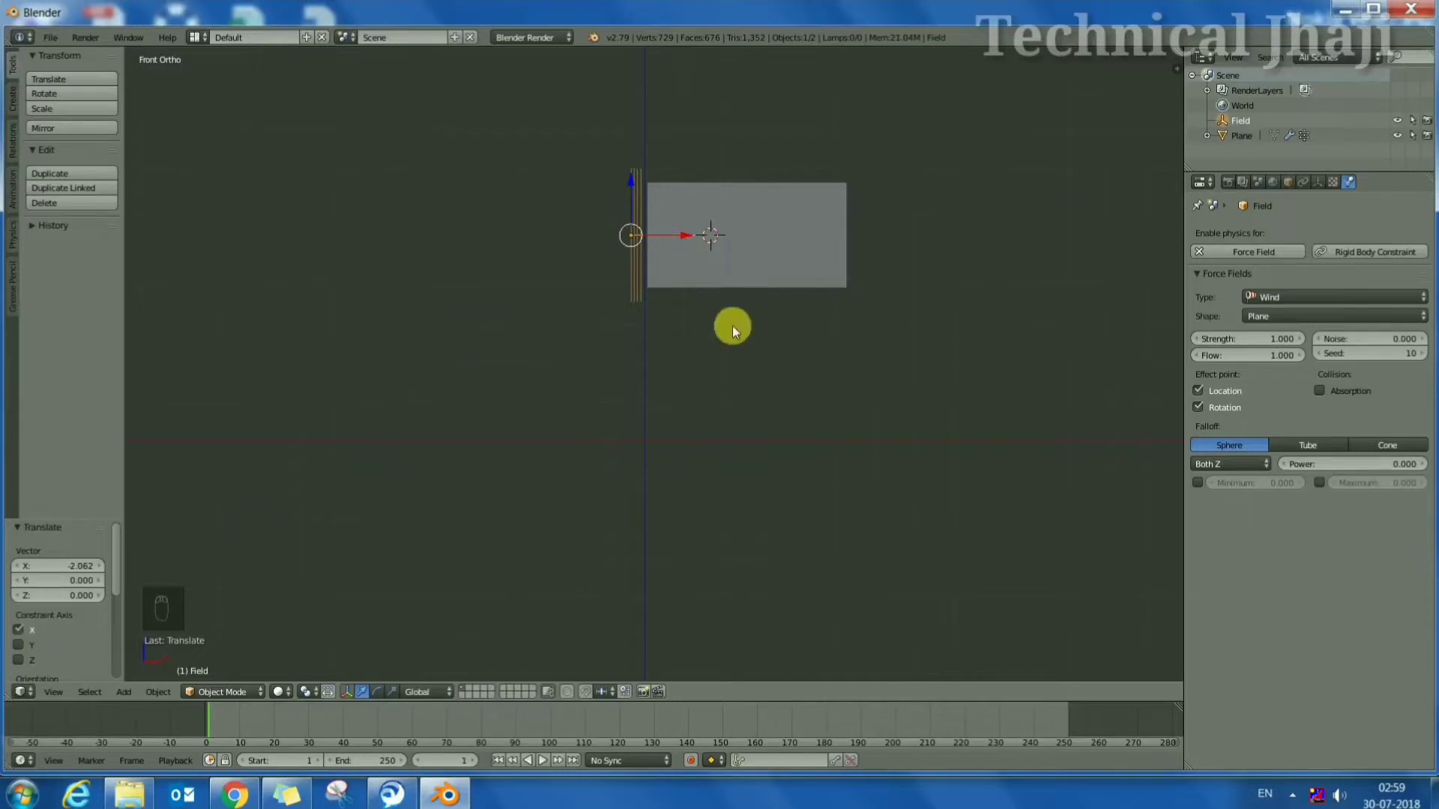
Play the animation to preview the cloth flag rippling in the wind
{"action": "left_click_drag", "start_coordinate": [545, 764], "coordinate": [634, 492]}
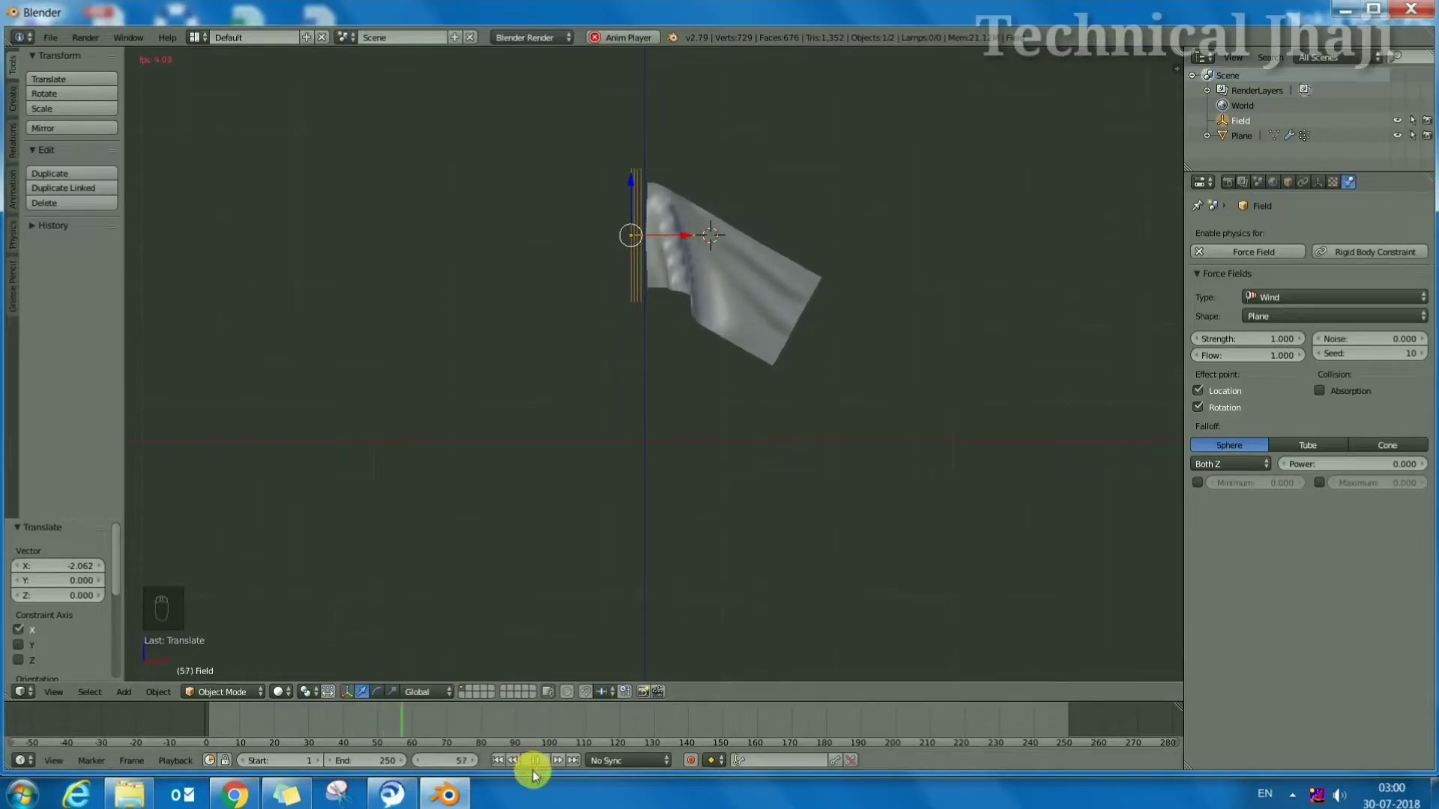
{"action": "left_click_drag", "start_coordinate": [674, 315], "coordinate": [816, 298]}
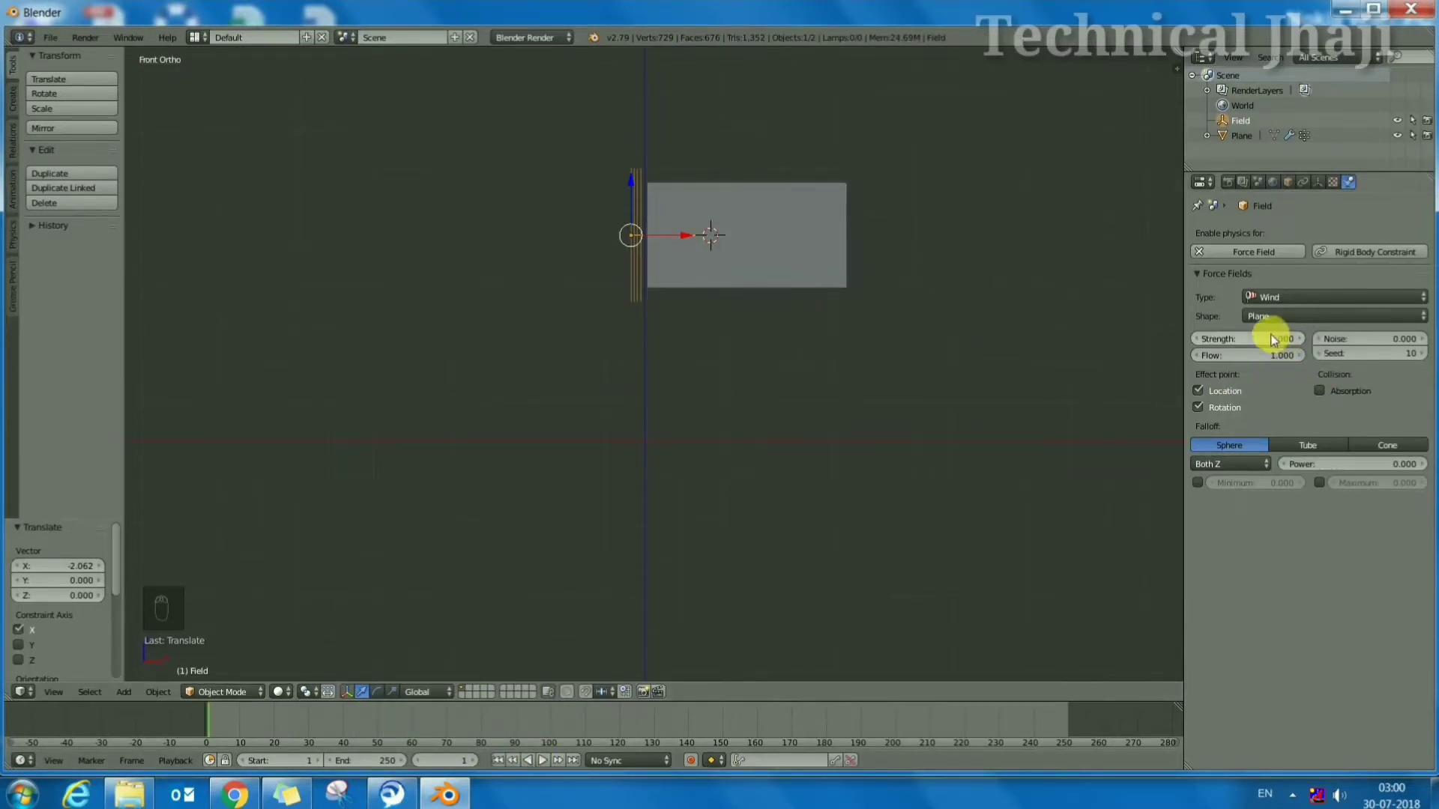
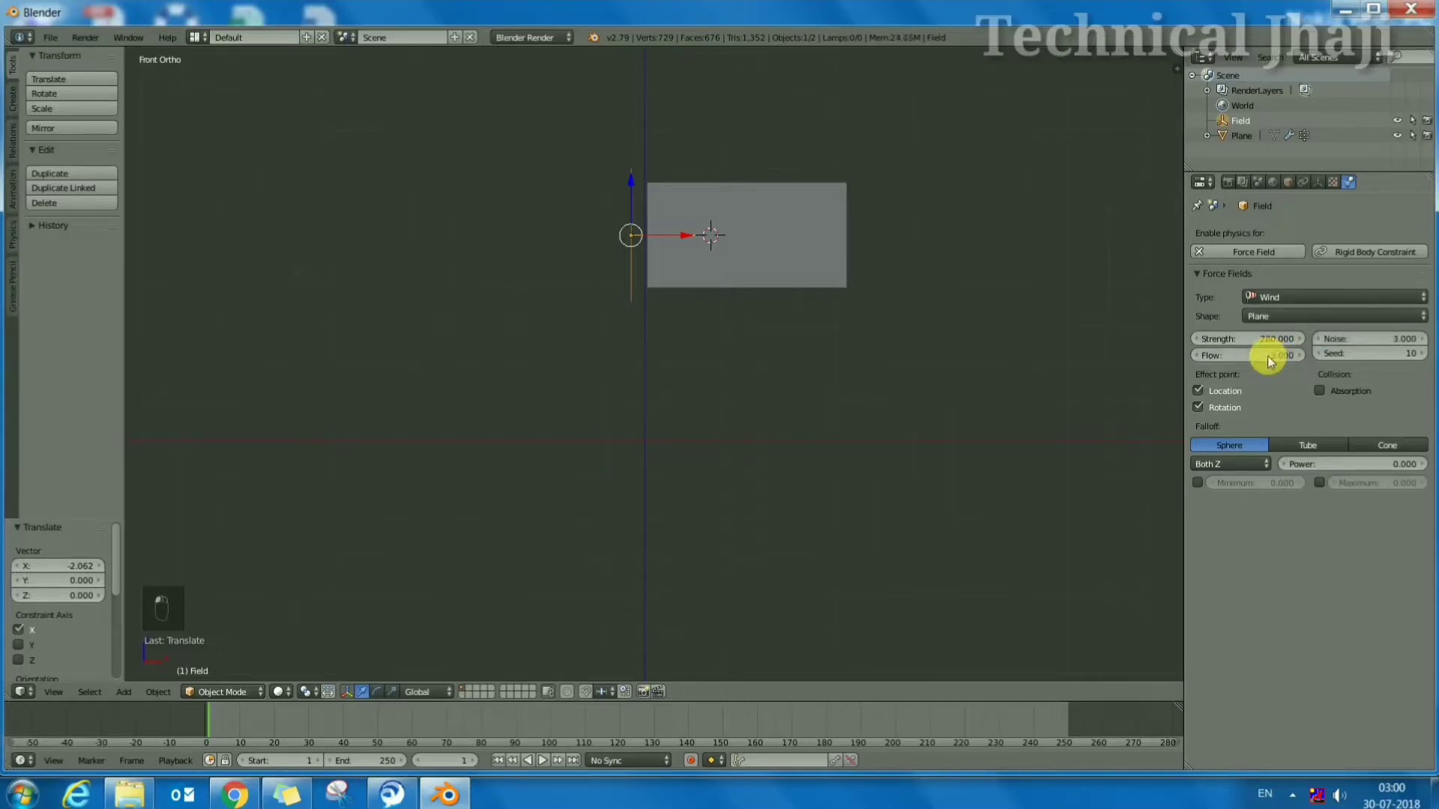
Set wind strength 280 with noise 3 and flow 3, play the stronger simulation, then open the view directions list
{"action": "left_click", "coordinate": [1272, 363]}
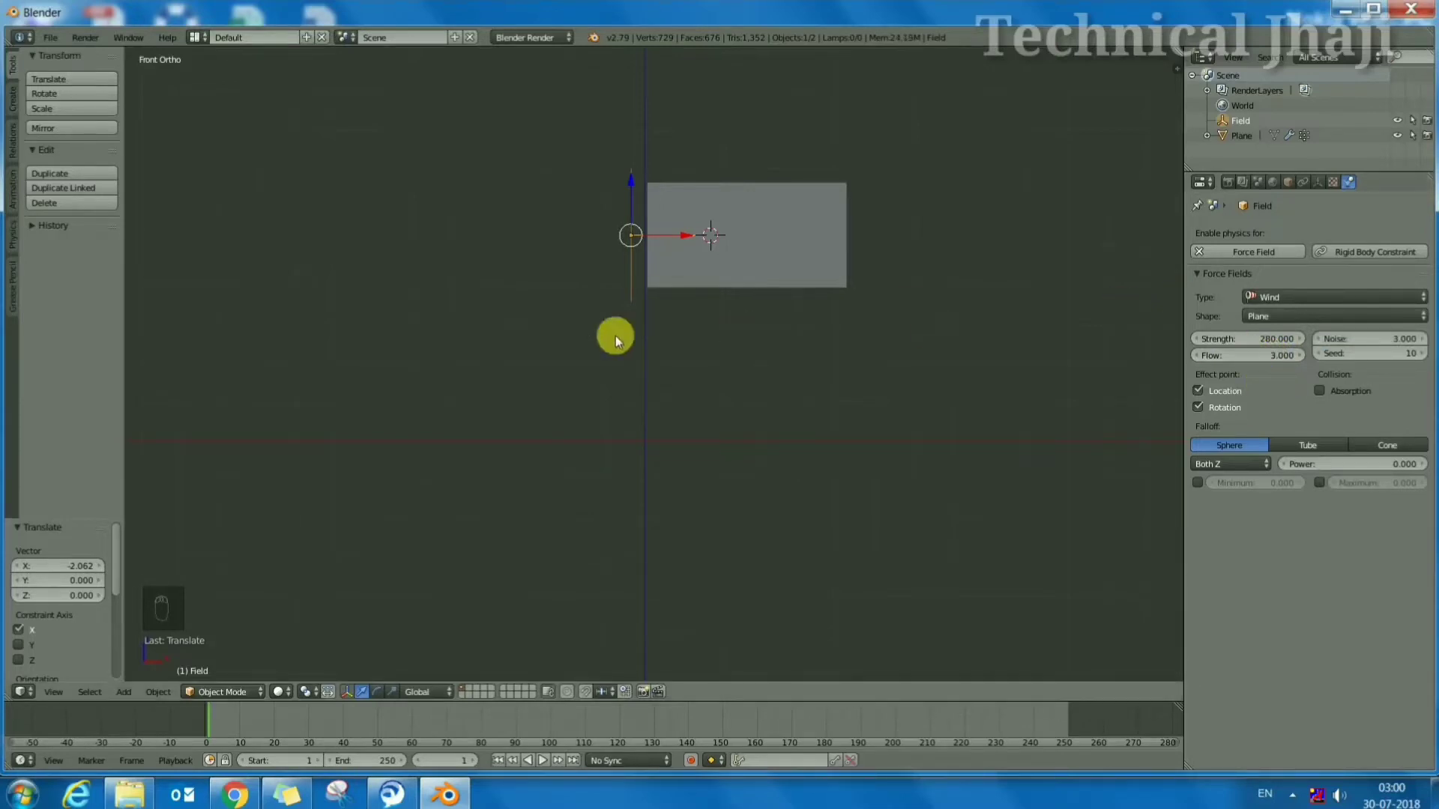
{"action": "left_click", "coordinate": [559, 741]}
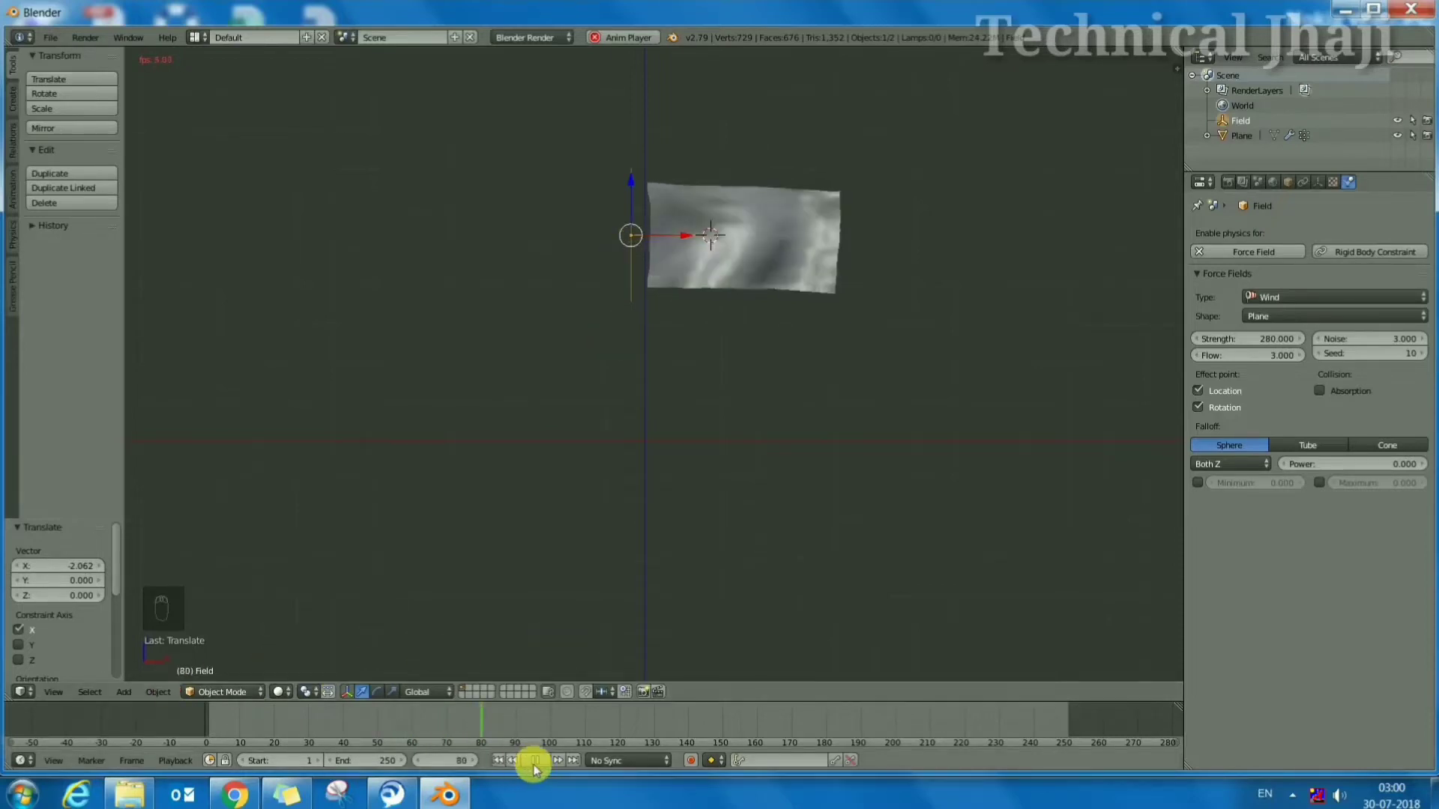
{"action": "left_click_drag", "start_coordinate": [503, 767], "coordinate": [86, 677]}
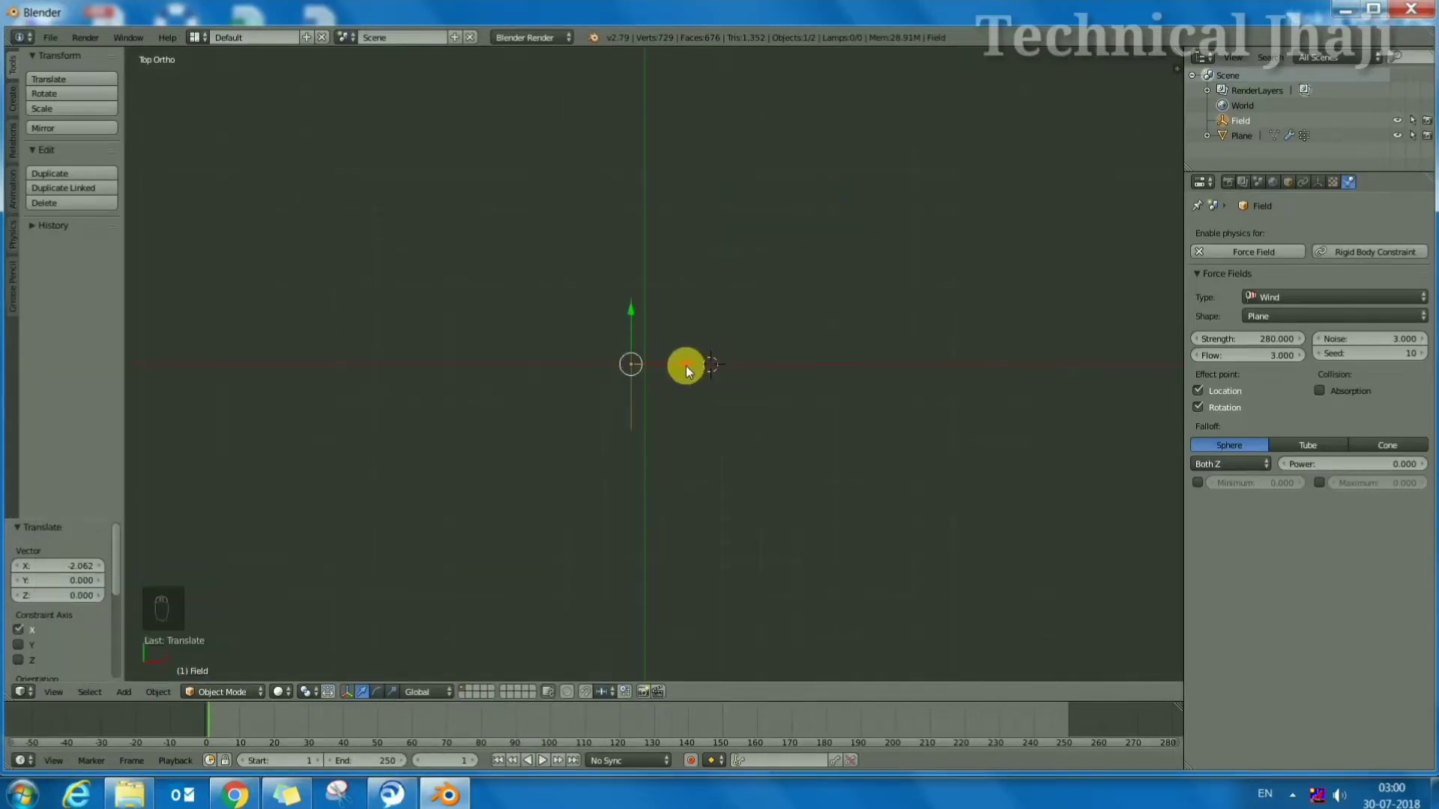
From top view, rotate the wind field slightly about its vertical axis
{"action": "left_click", "coordinate": [690, 368]}
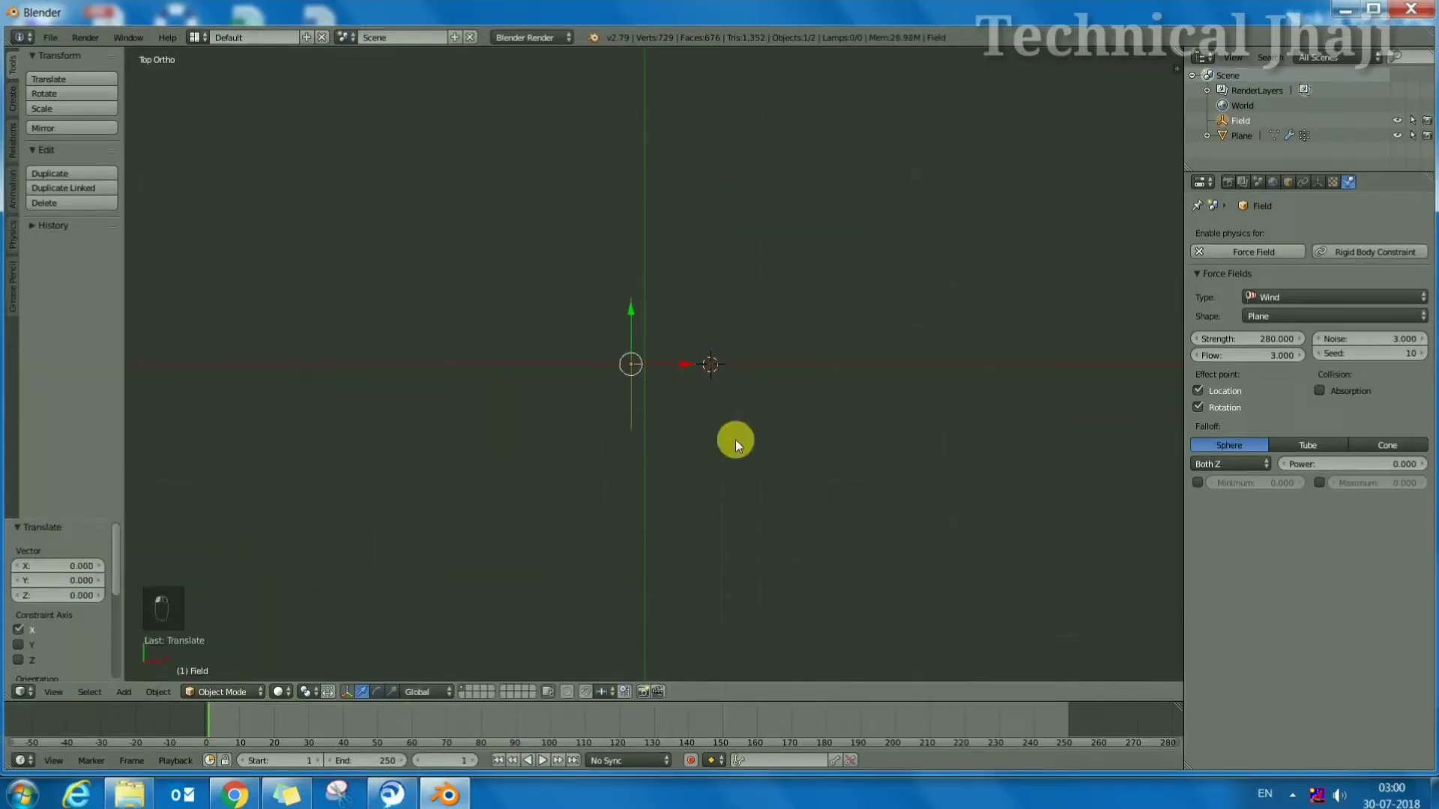
{"action": "key", "text": "r"}
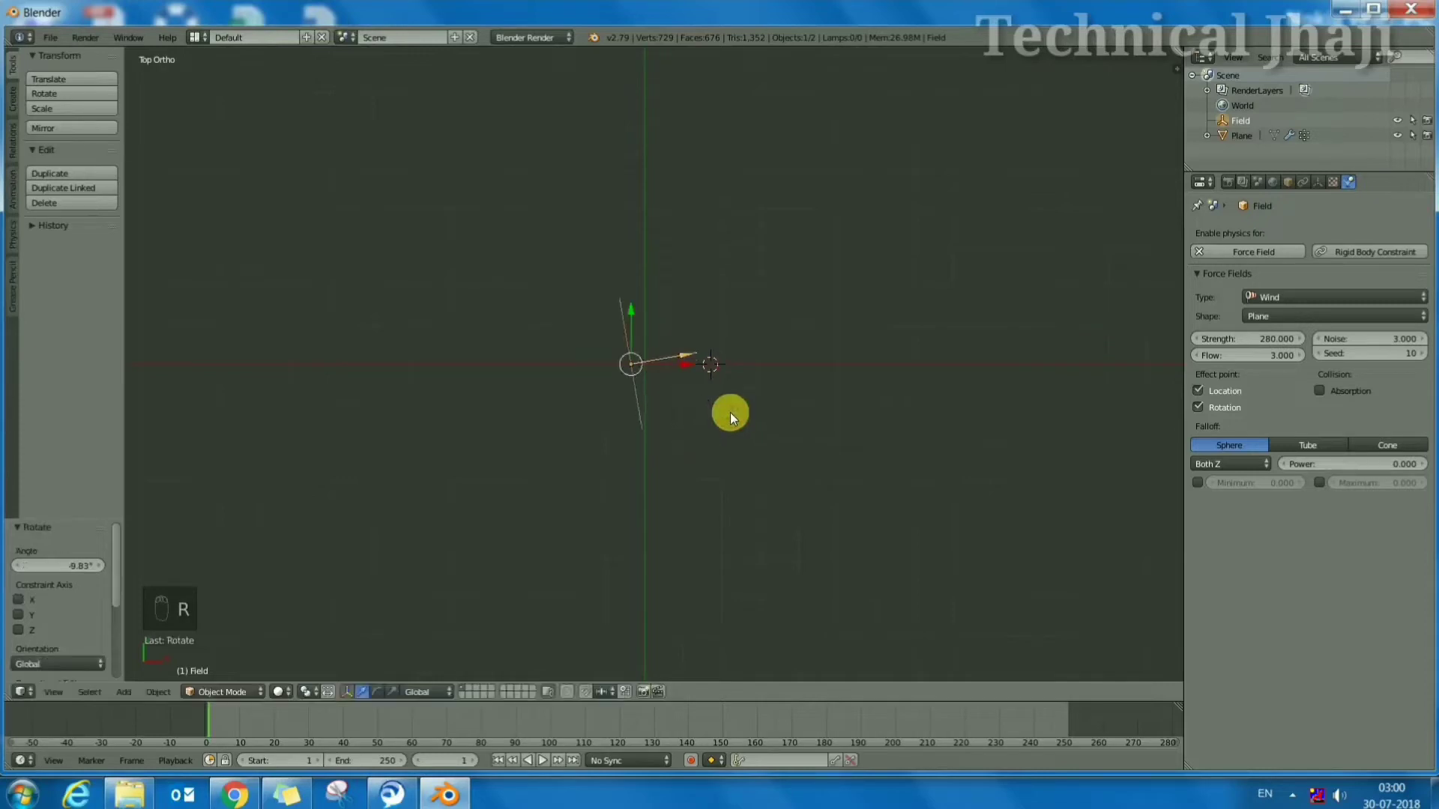
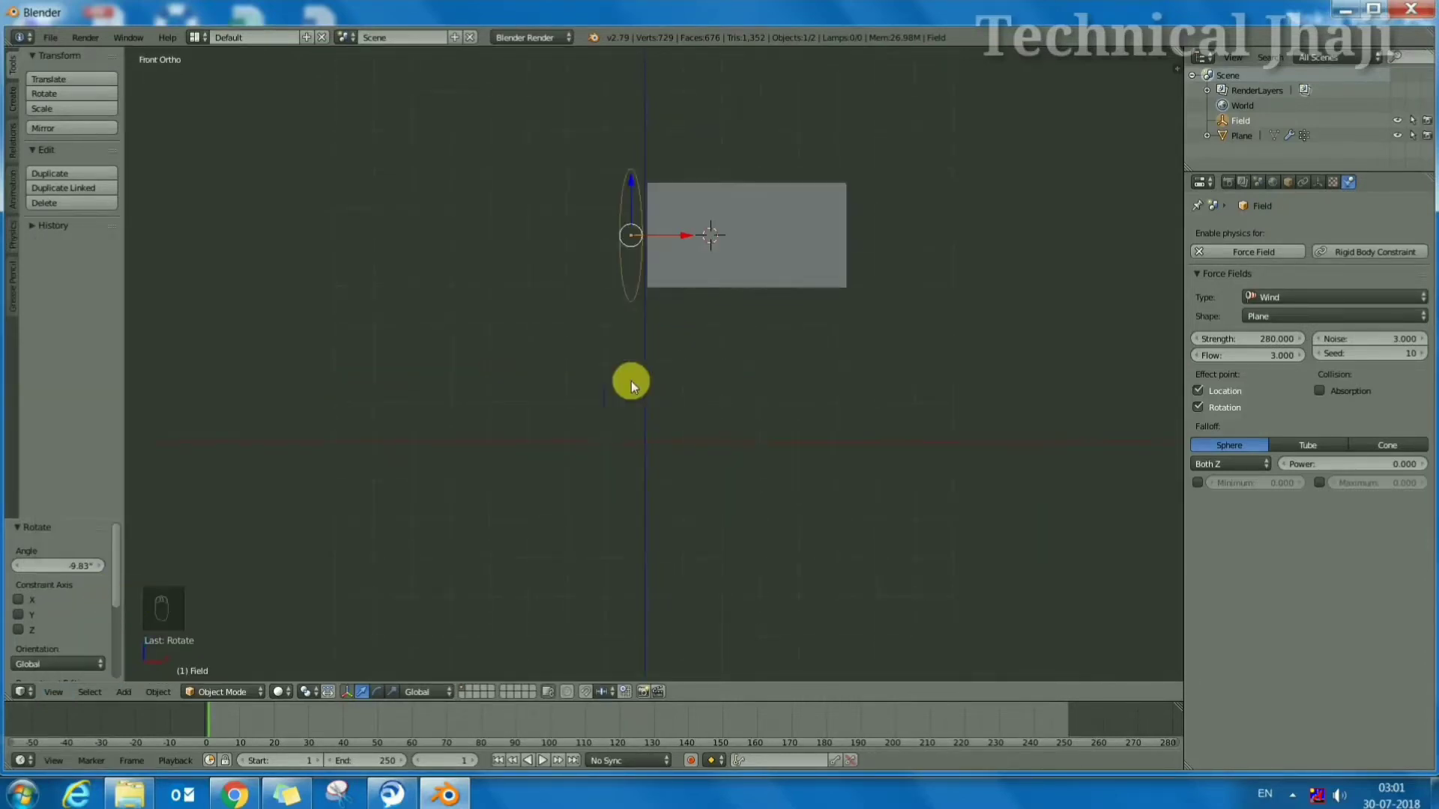
Replay the flag simulation to about frame 73, then stop and rewind to frame 1
{"action": "left_click", "coordinate": [542, 768]}
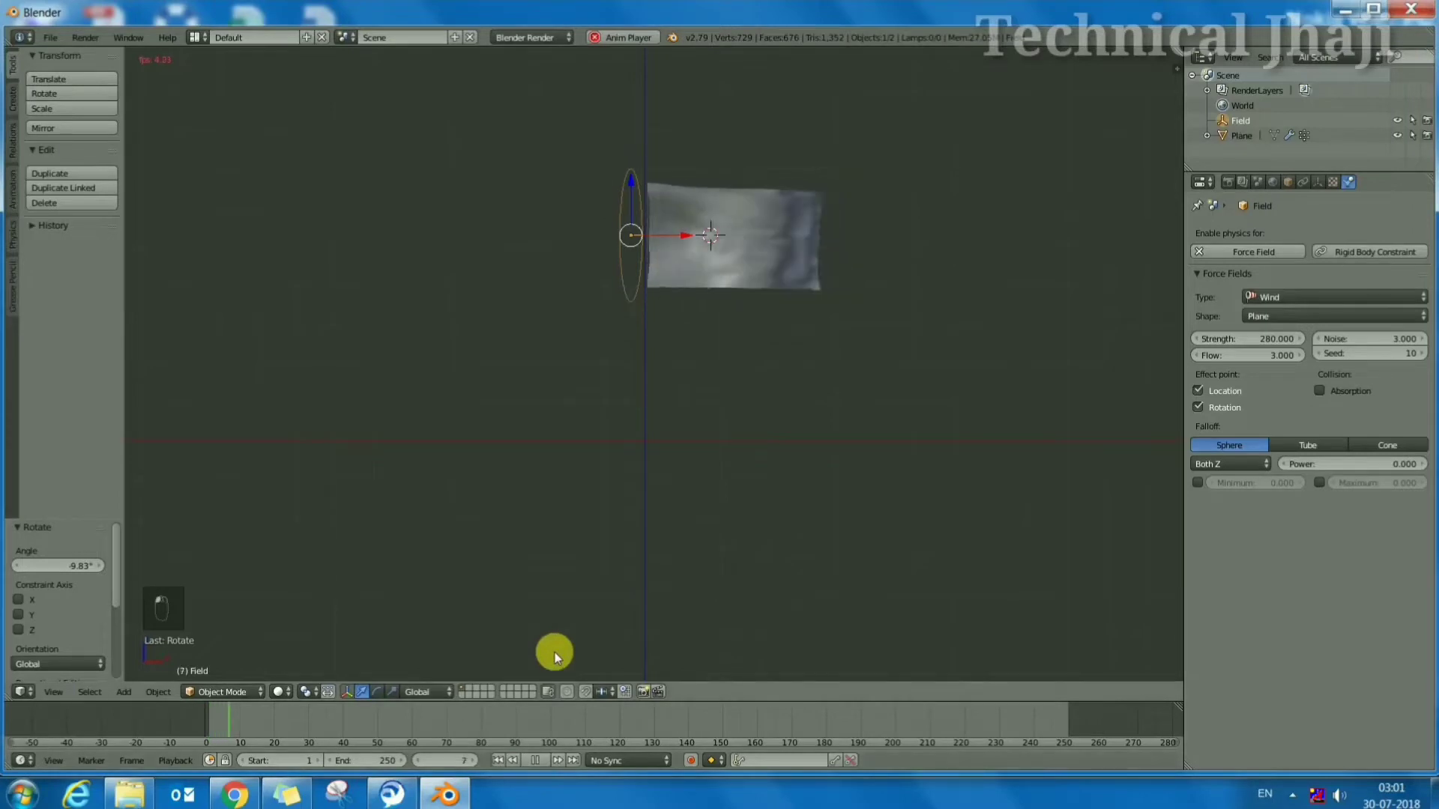
{"action": "left_click_drag", "start_coordinate": [558, 656], "coordinate": [642, 517]}
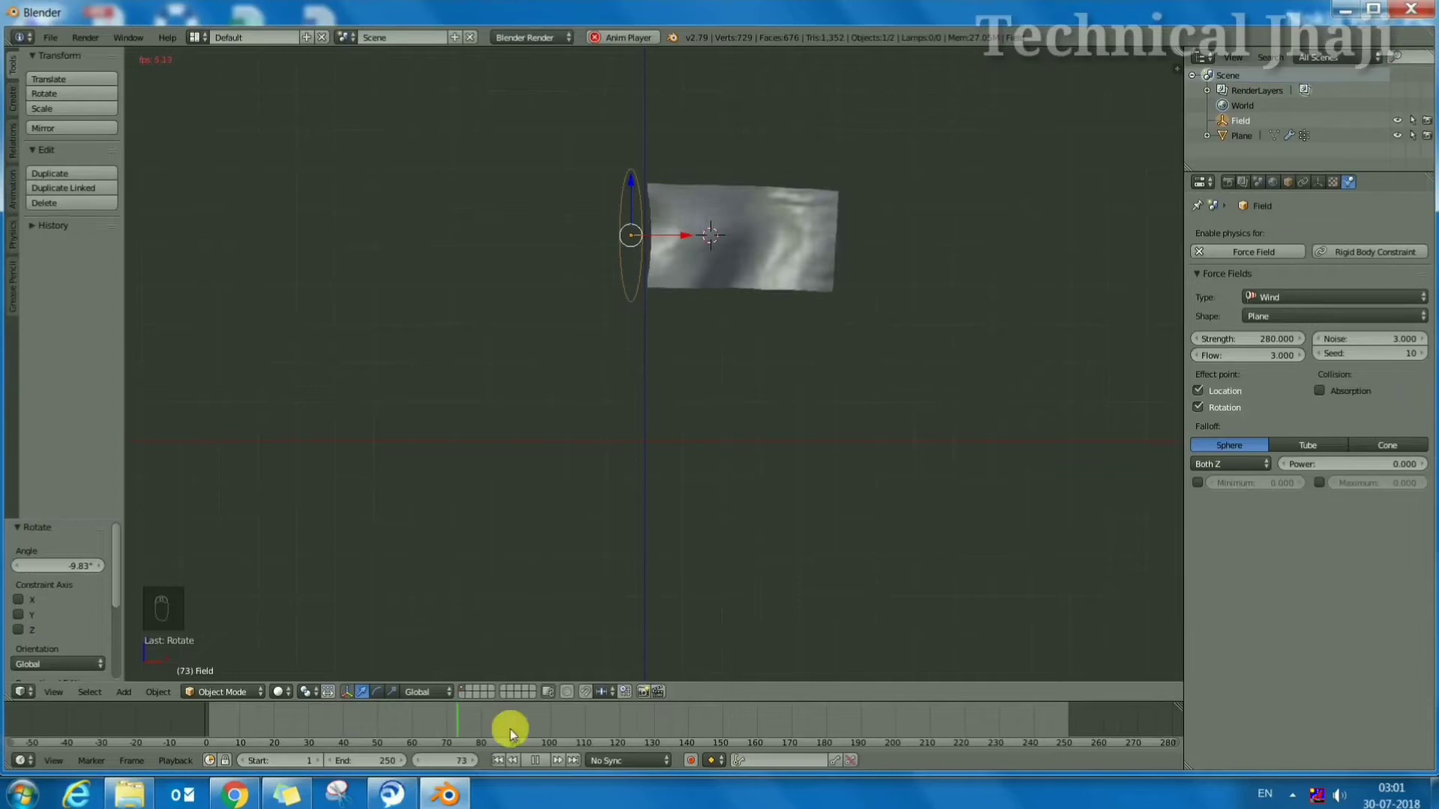
{"action": "left_click", "coordinate": [520, 767]}
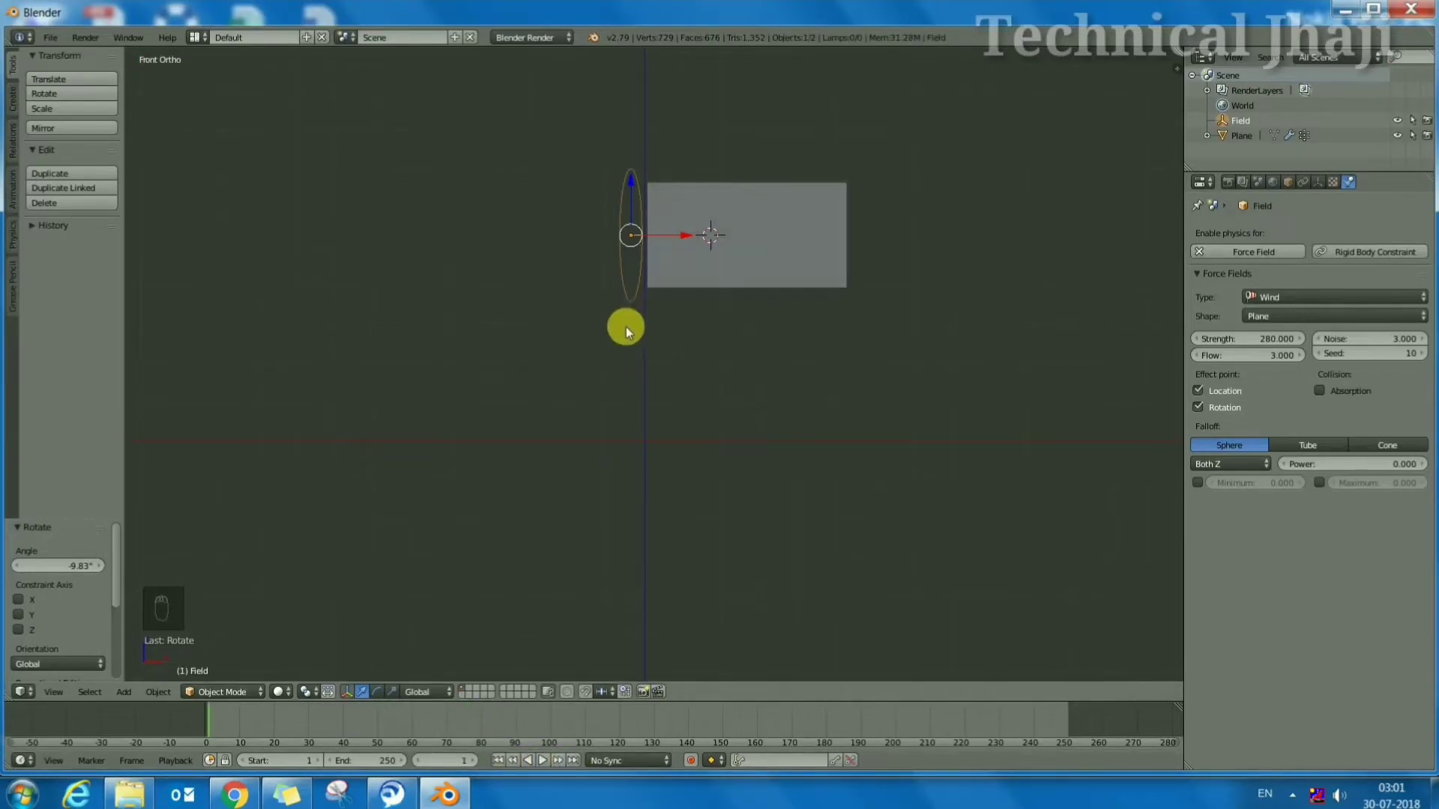
Add a cylinder and scale it into a tall, thin flagpole
{"action": "key", "text": "shift+a"}
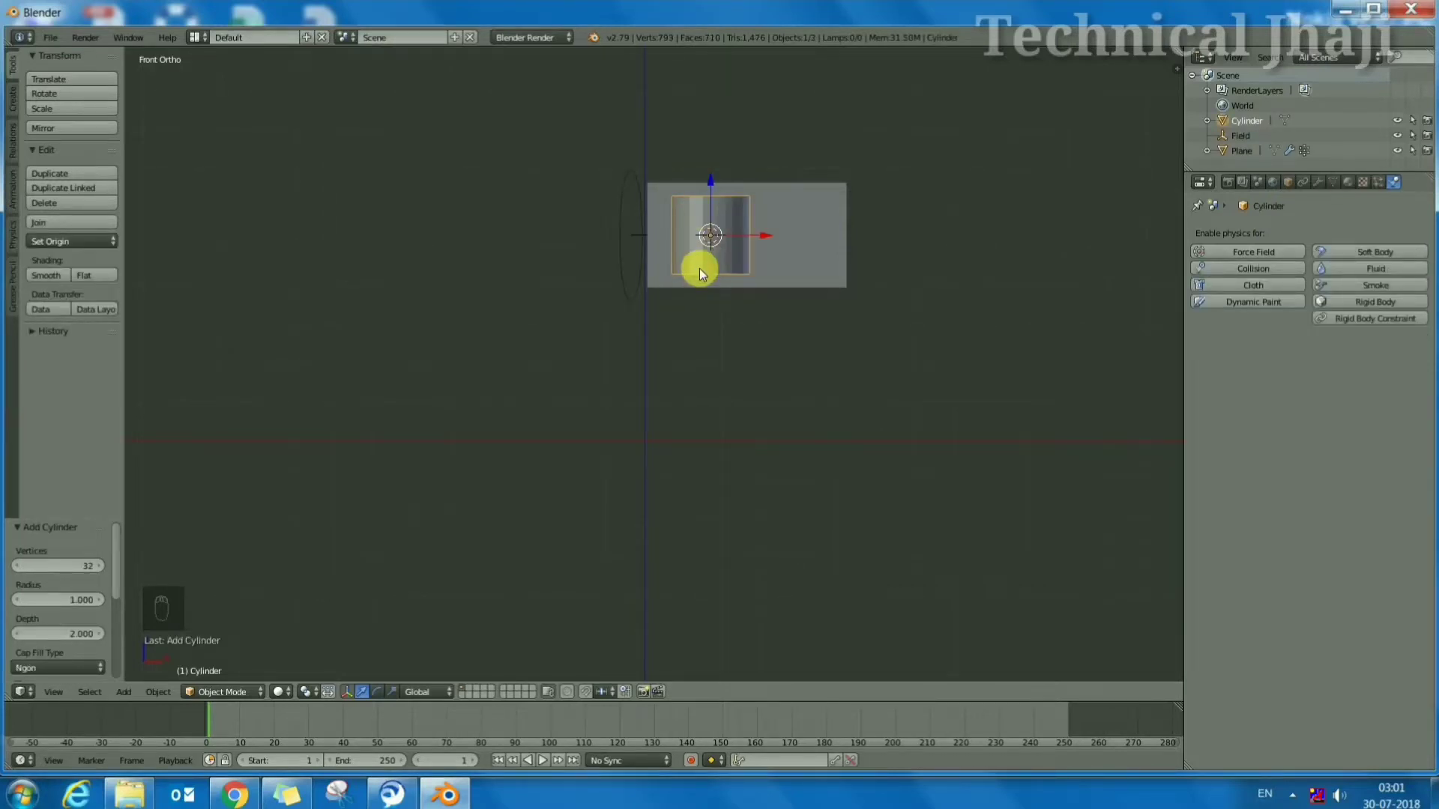
{"action": "key", "text": "s"}
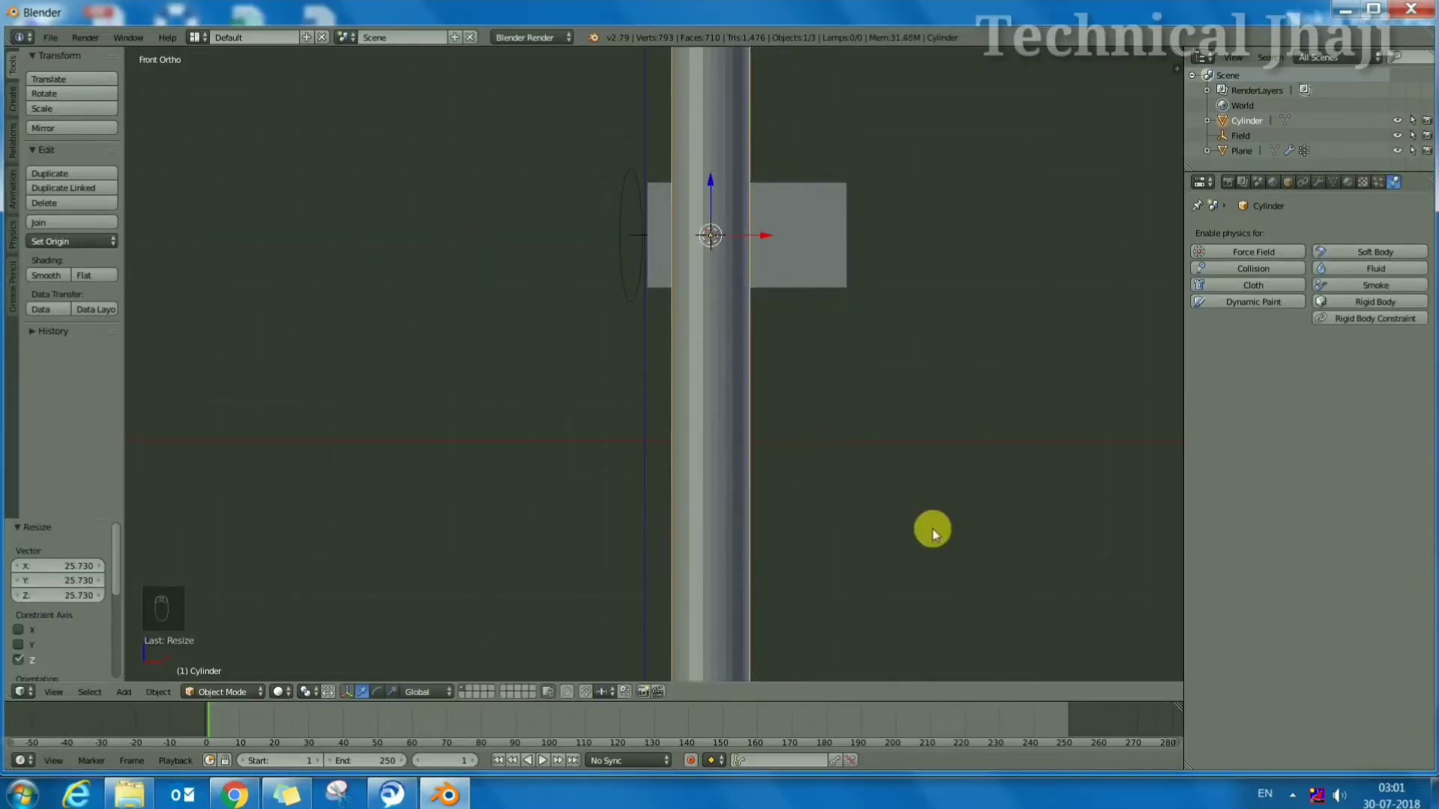
{"action": "key", "text": "s"}
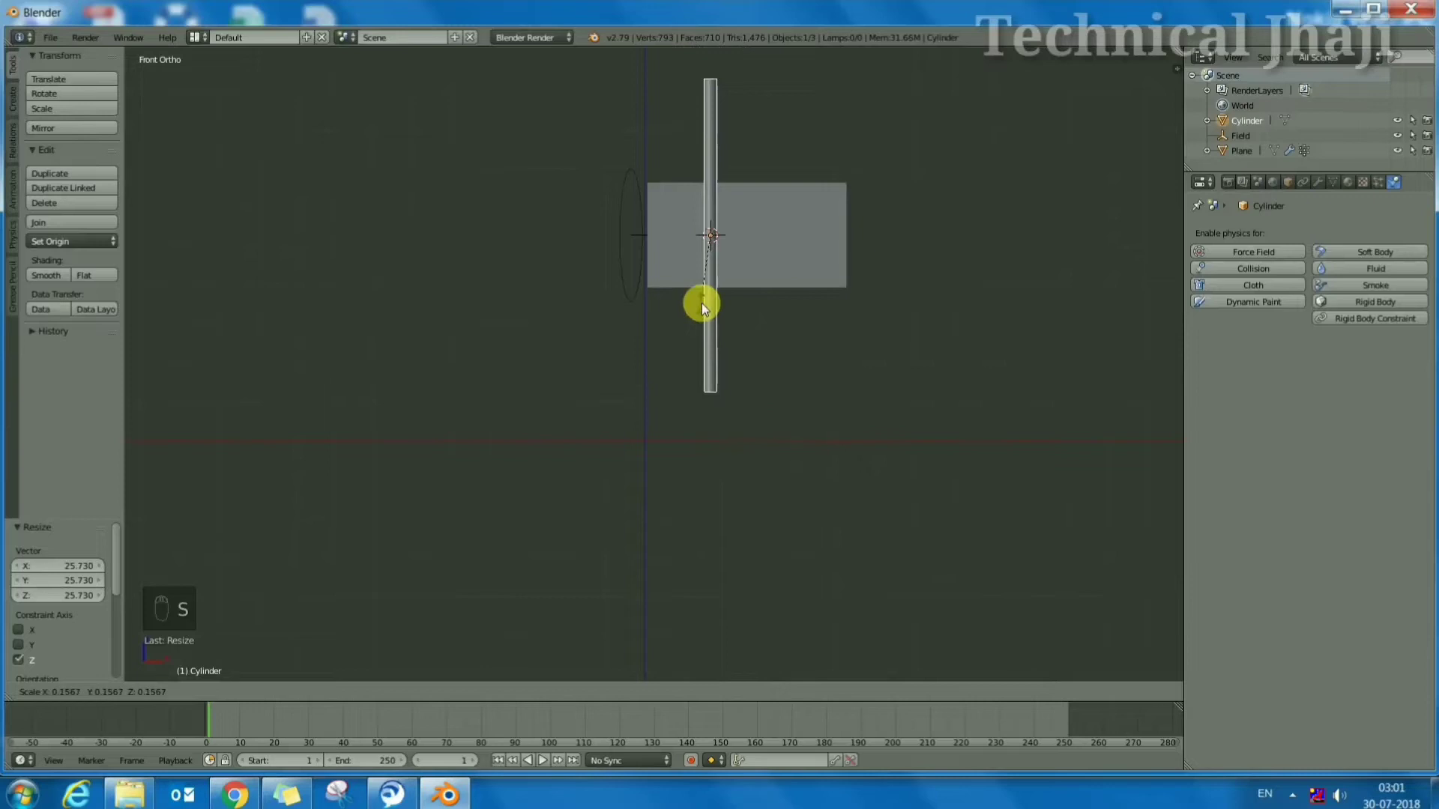
{"action": "left_click_drag", "start_coordinate": [660, 232], "coordinate": [709, 340]}
Lower the pole along Z so it runs down the flag's left edge
{"action": "key", "text": "s"}
{"action": "left_click", "coordinate": [656, 292]}
{"action": "left_click_drag", "start_coordinate": [715, 401], "coordinate": [574, 463]}
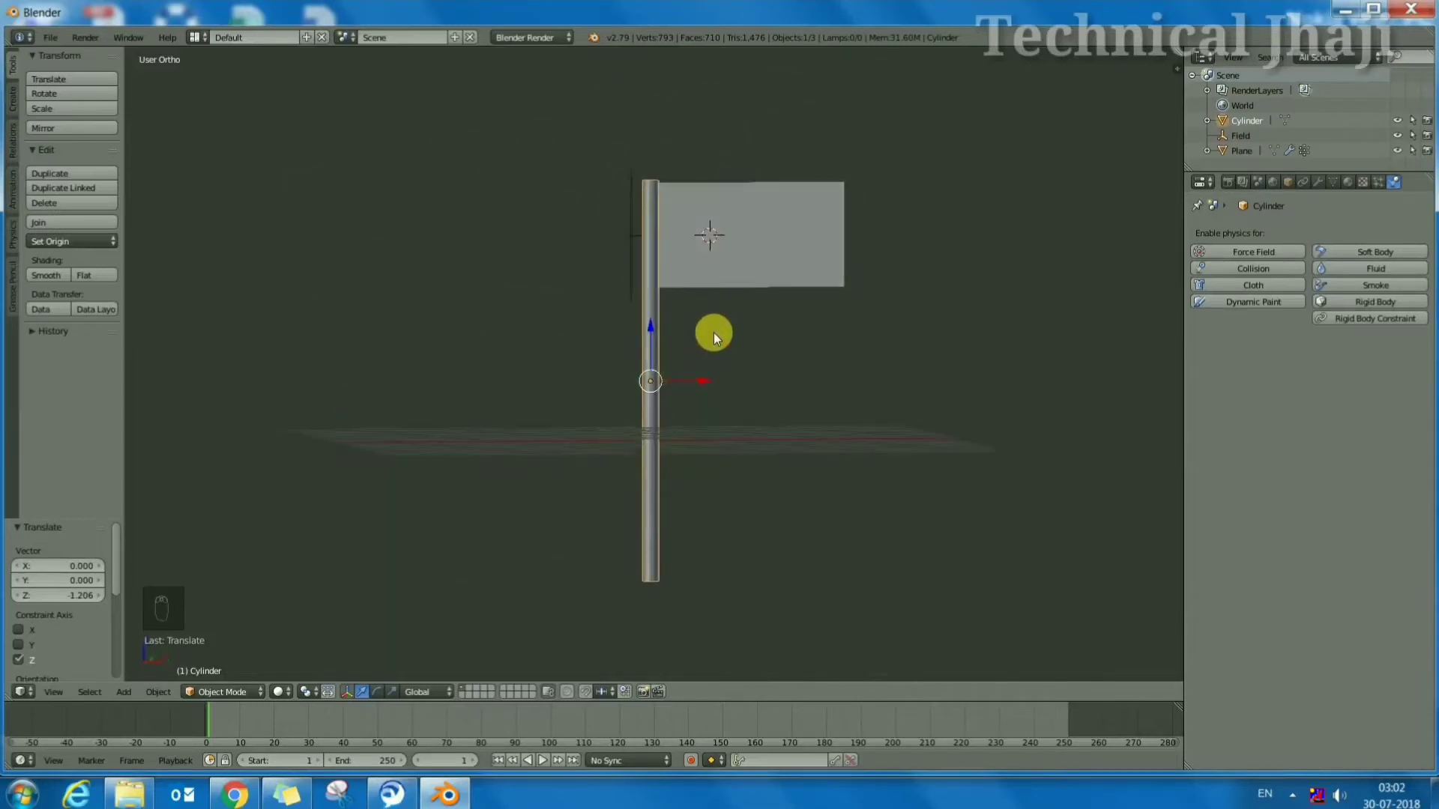
Give the flag plane a Copy Location constraint targeting the Cylinder
{"action": "left_click_drag", "start_coordinate": [770, 225], "coordinate": [1339, 192]}
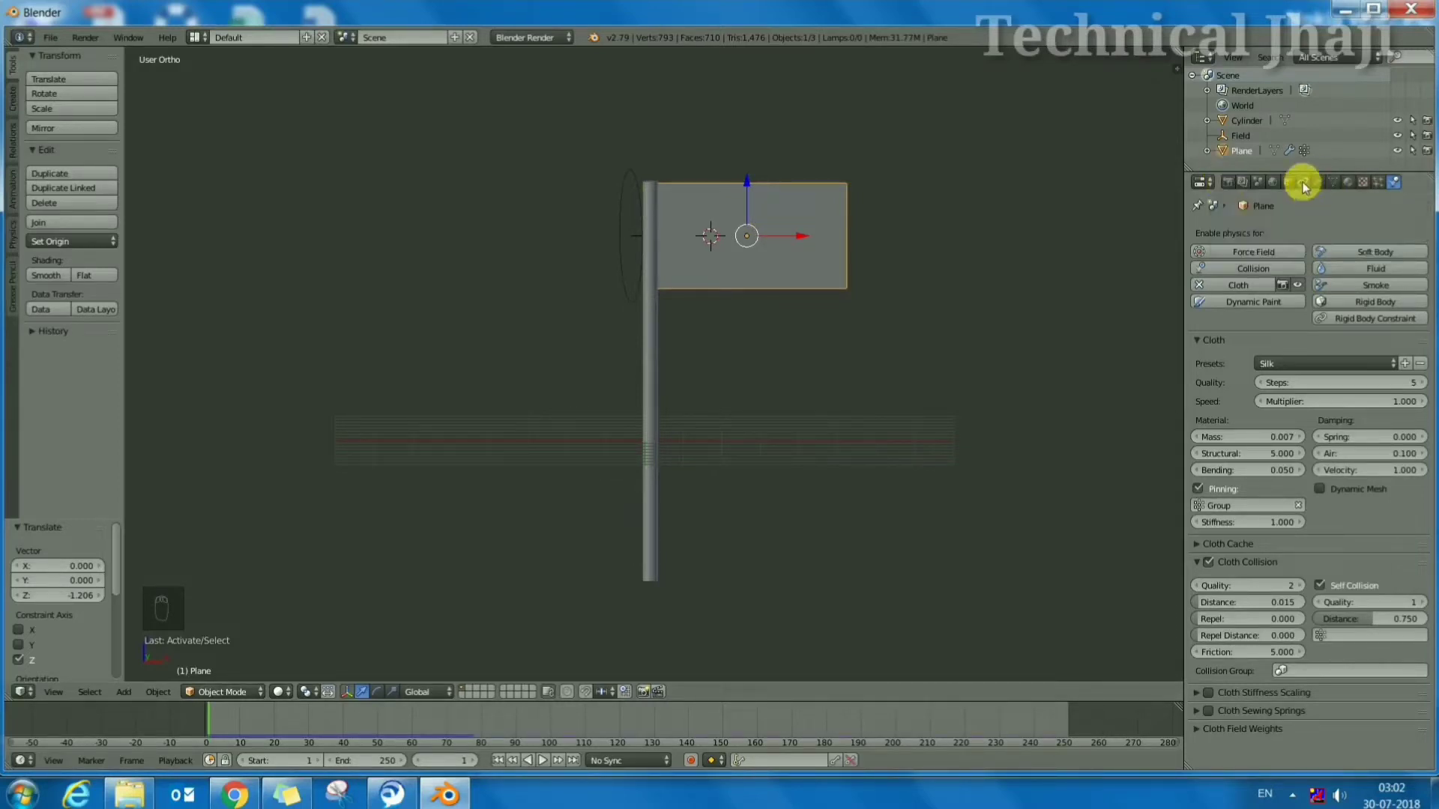
{"action": "left_click", "coordinate": [1307, 187]}
{"action": "left_click", "coordinate": [1301, 237]}
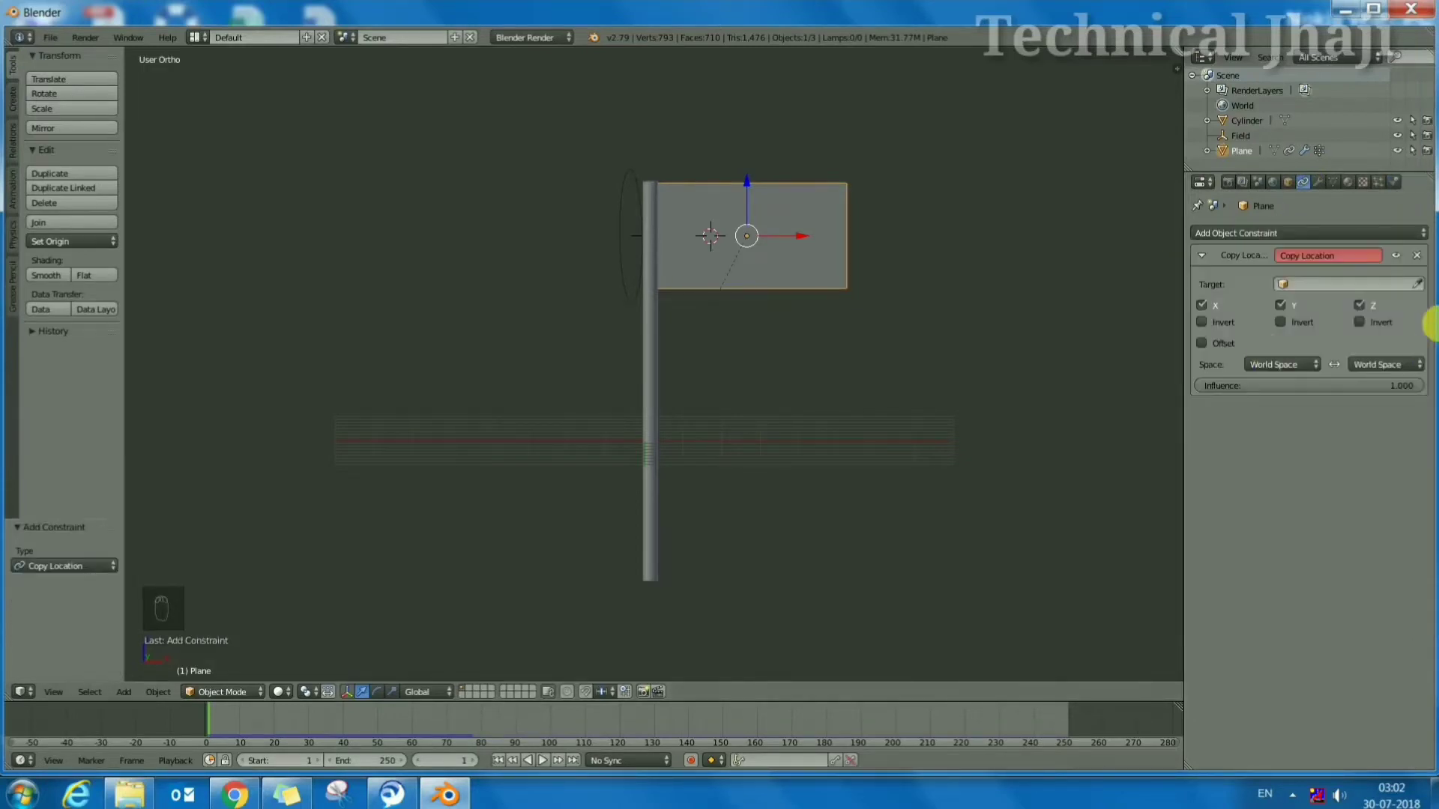
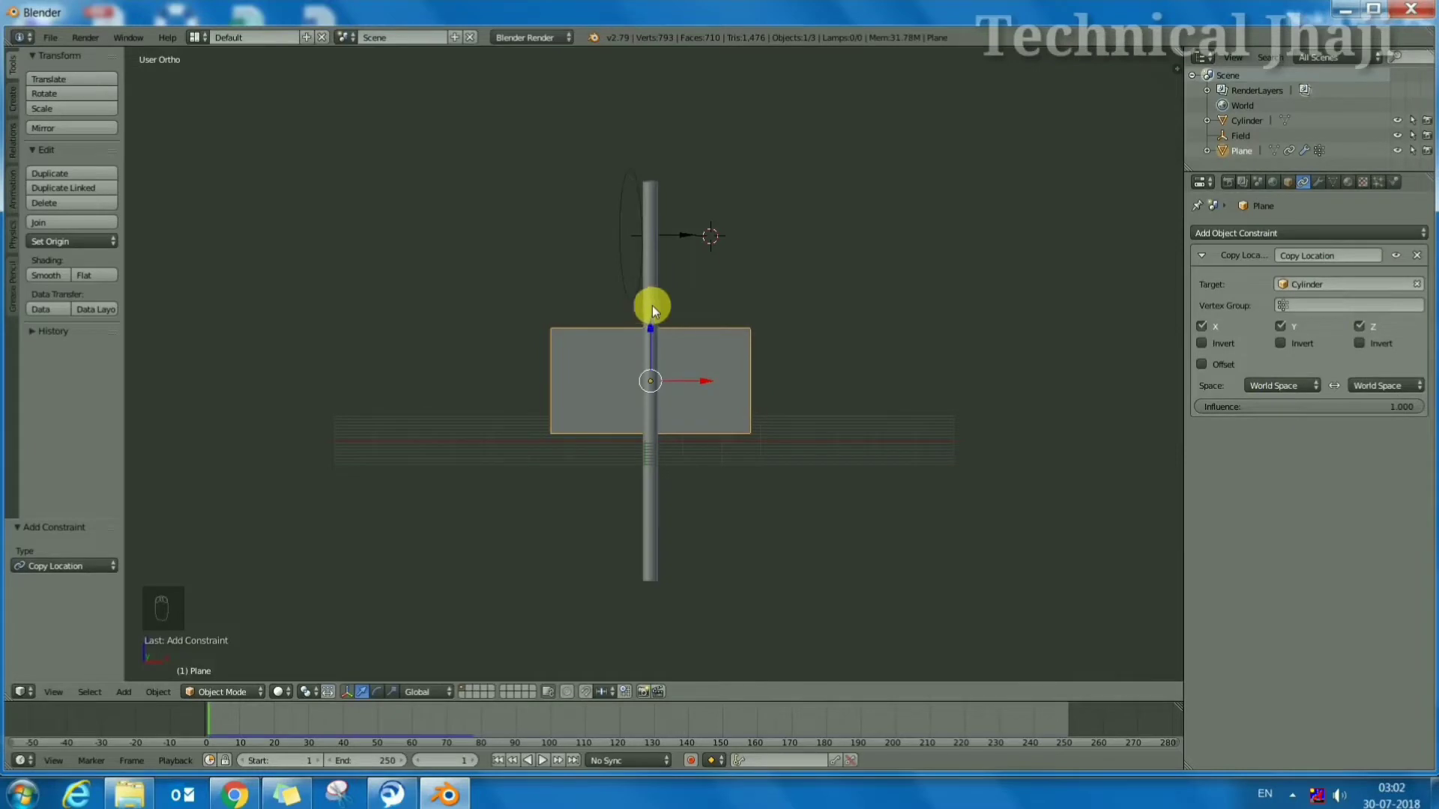
{"action": "left_click_drag", "start_coordinate": [655, 287], "coordinate": [108, 299]}
Undo the pole origin change and retarget the flag's constraint to the Cylinder
{"action": "left_click", "coordinate": [92, 248]}
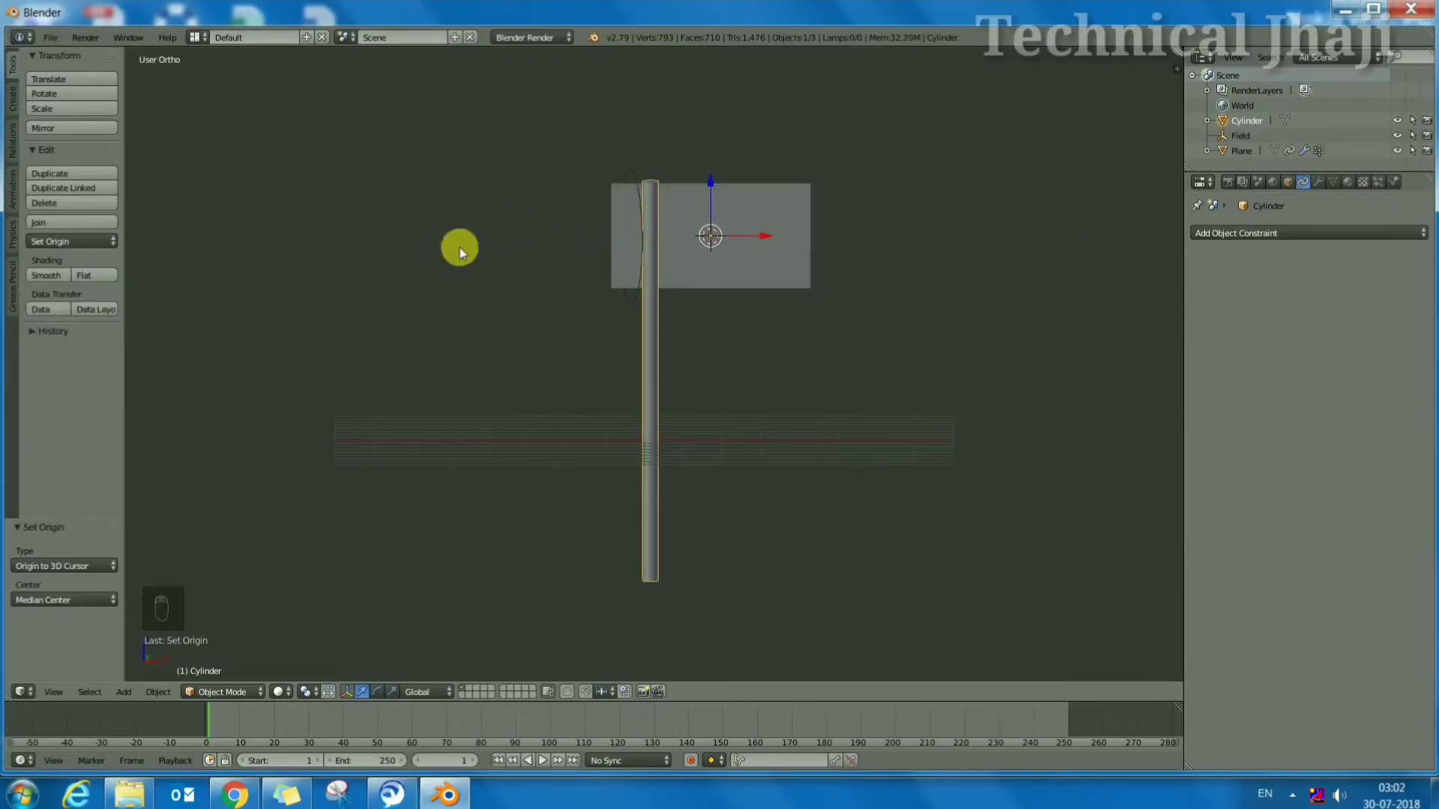
{"action": "key", "text": "ctrl+z"}
{"action": "key", "text": "ctrl+z"}
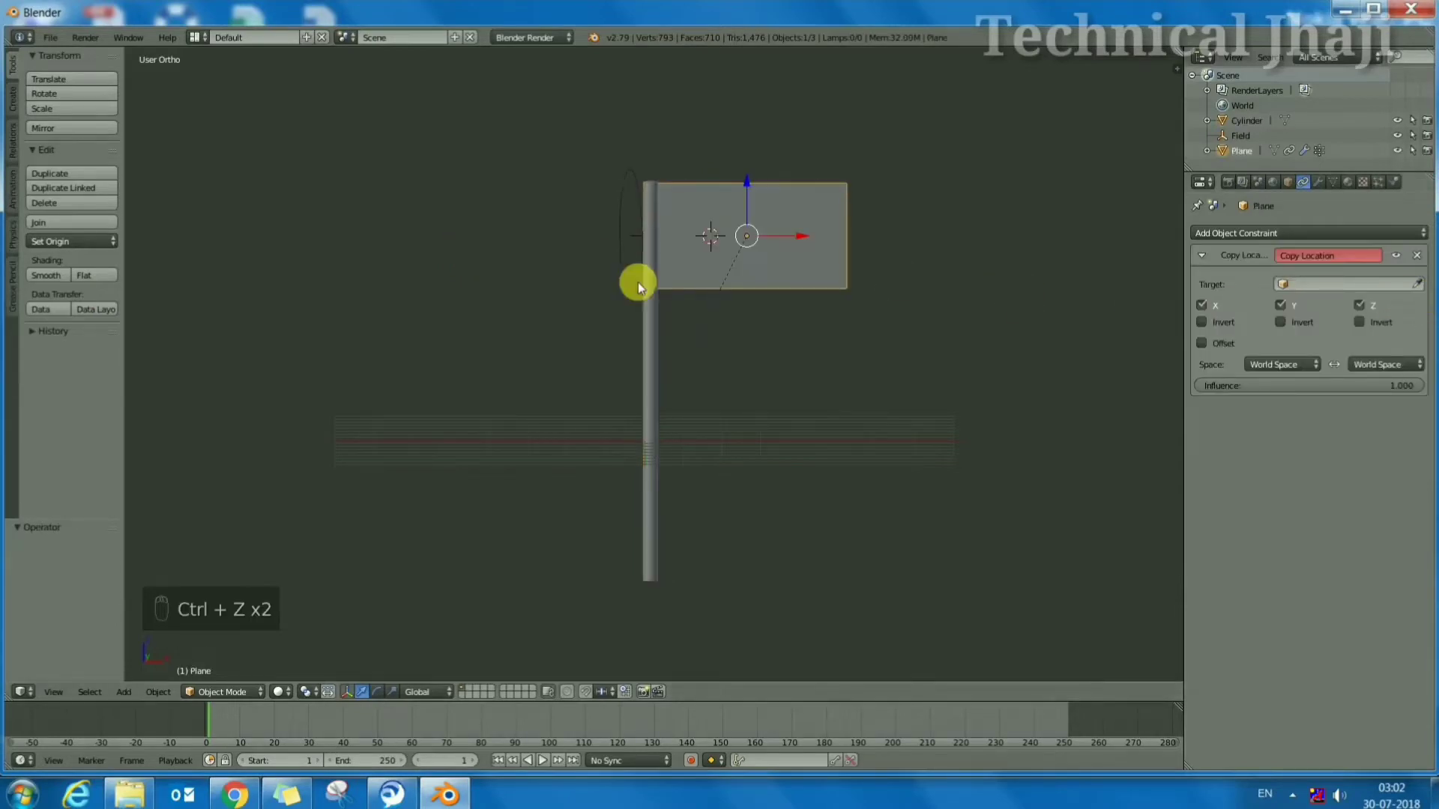
{"action": "left_click", "coordinate": [832, 222]}
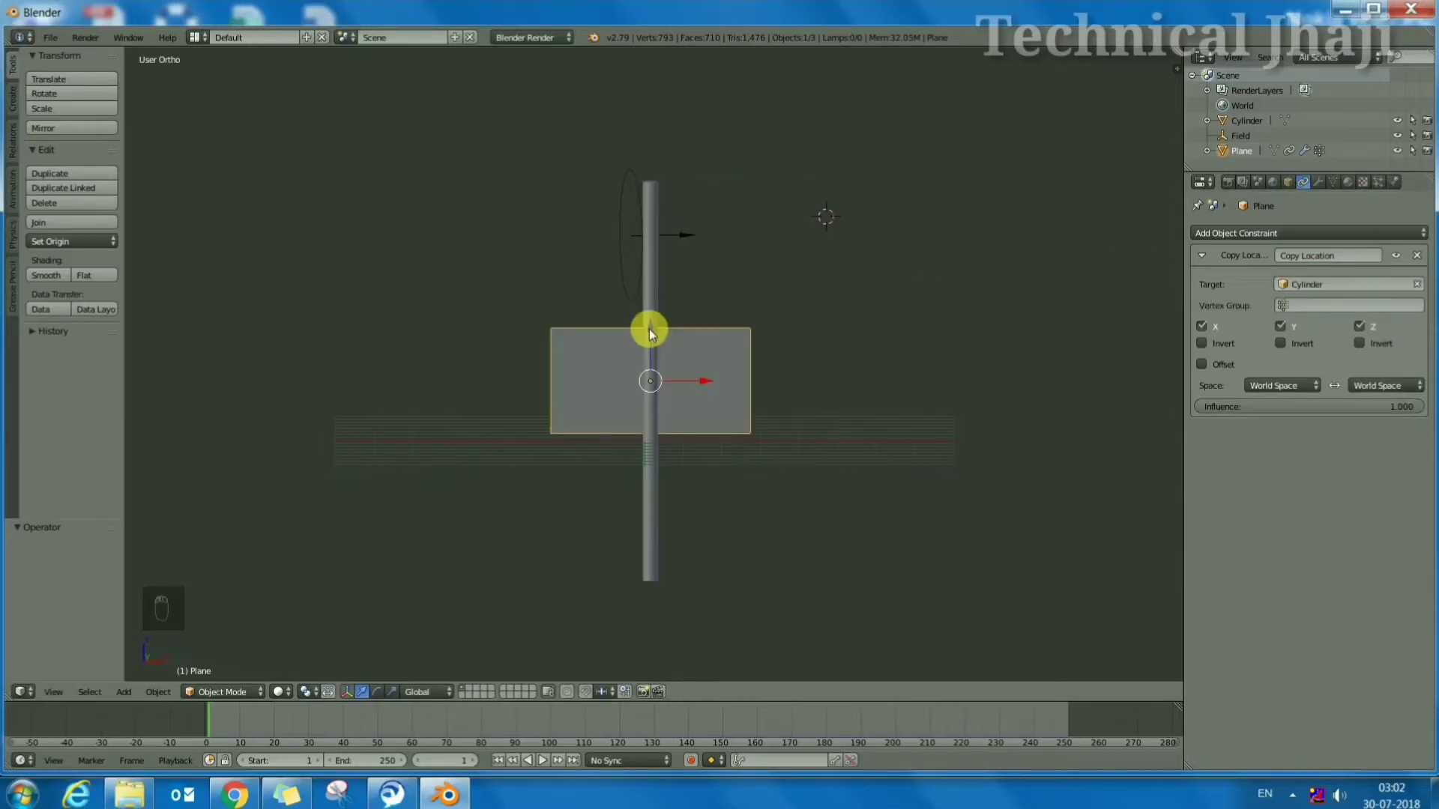
{"action": "left_click_drag", "start_coordinate": [657, 264], "coordinate": [87, 295]}
Undo again, reset the constraint target to Cylinder and bring up the pole's Set Origin choices
{"action": "left_click", "coordinate": [91, 247]}
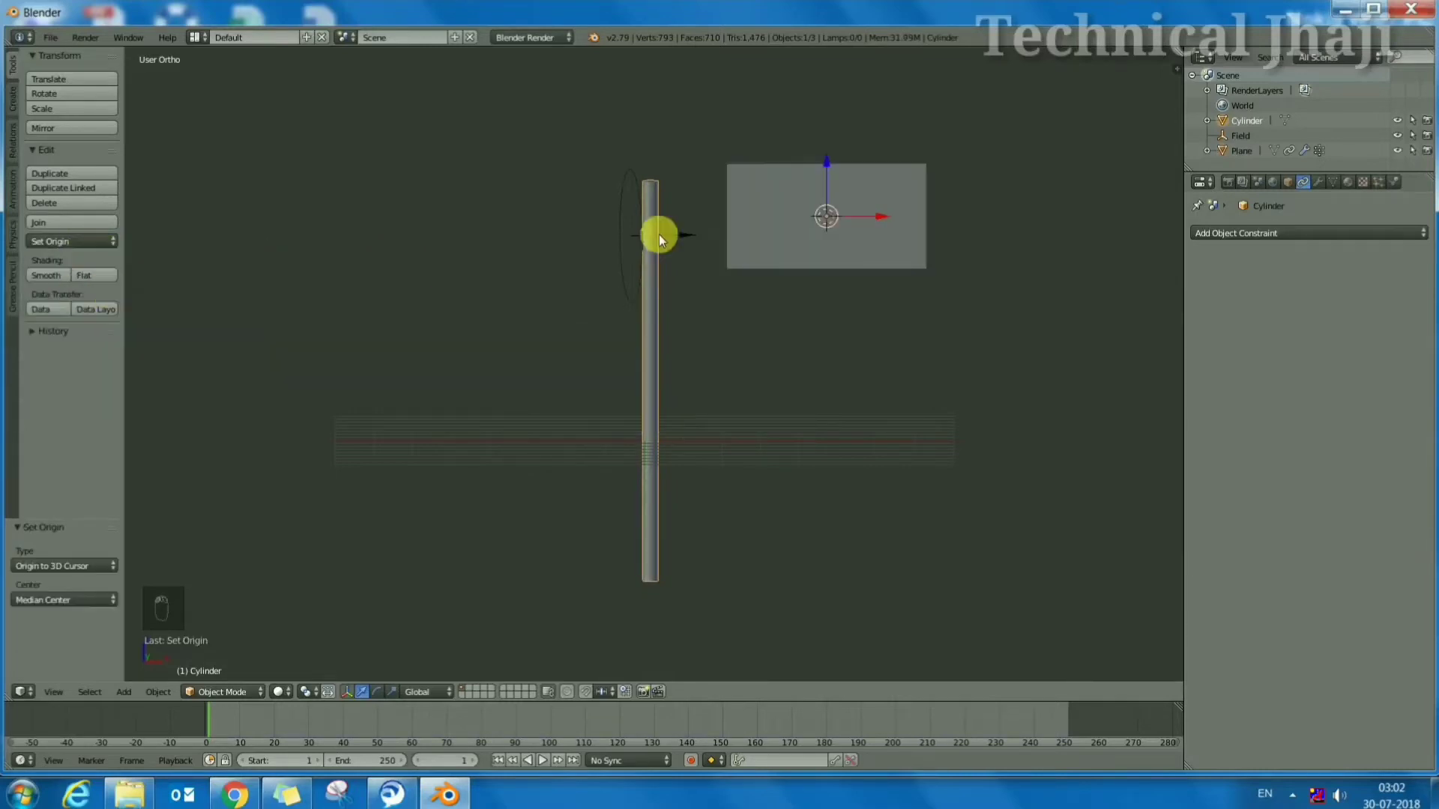
{"action": "key", "text": "ctrl+z"}
{"action": "key", "text": "ctrl+z"}
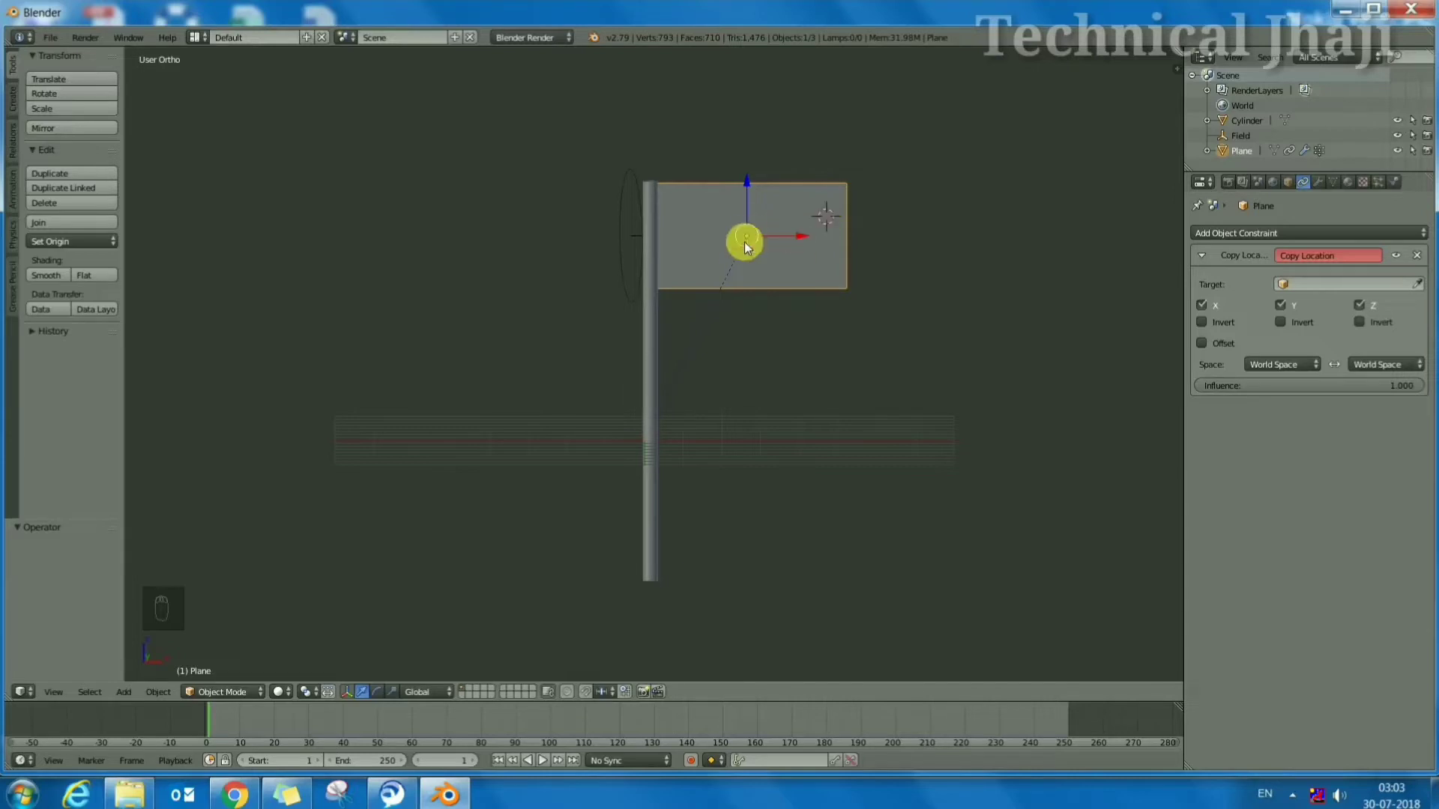
{"action": "left_click", "coordinate": [752, 241]}
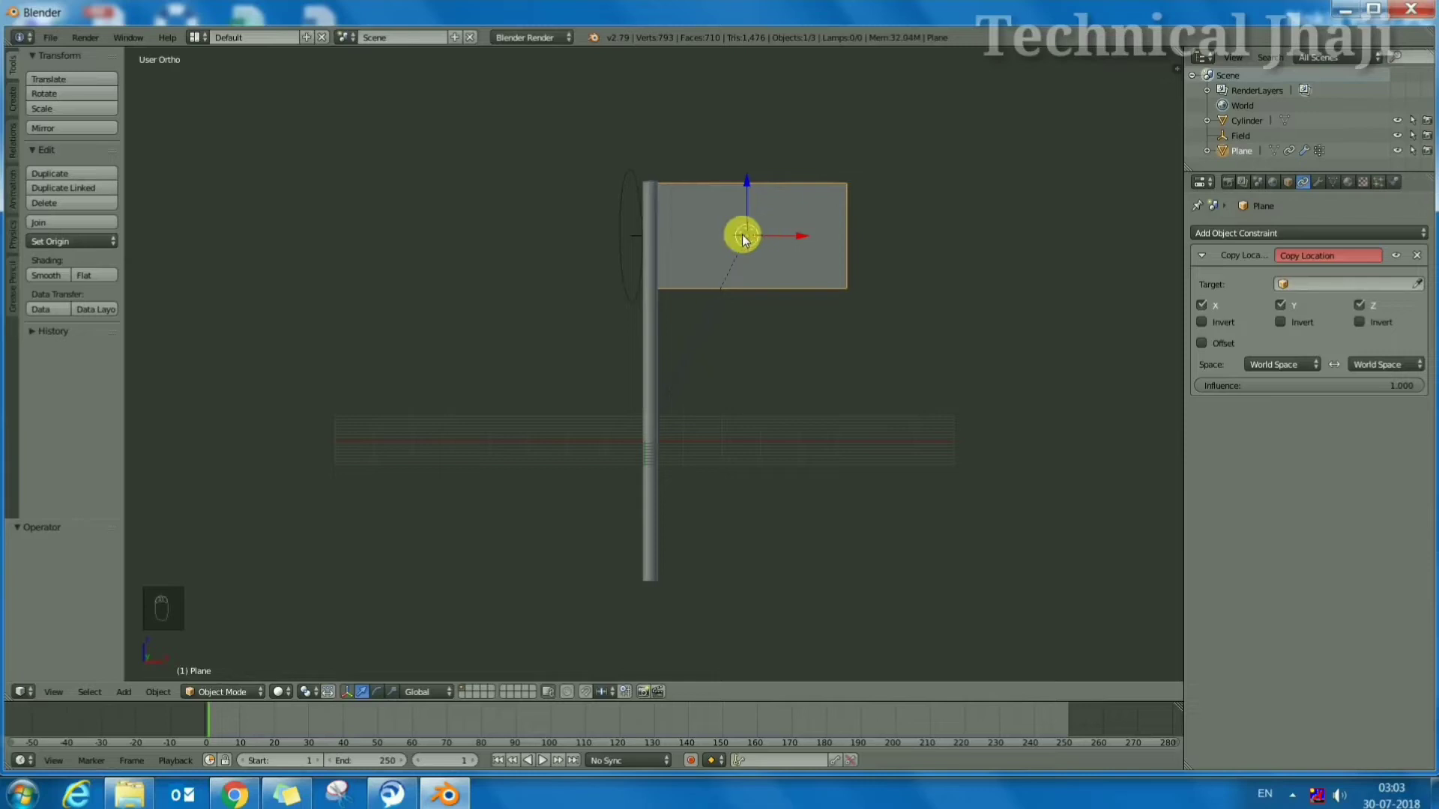
{"action": "left_click", "coordinate": [507, 224]}
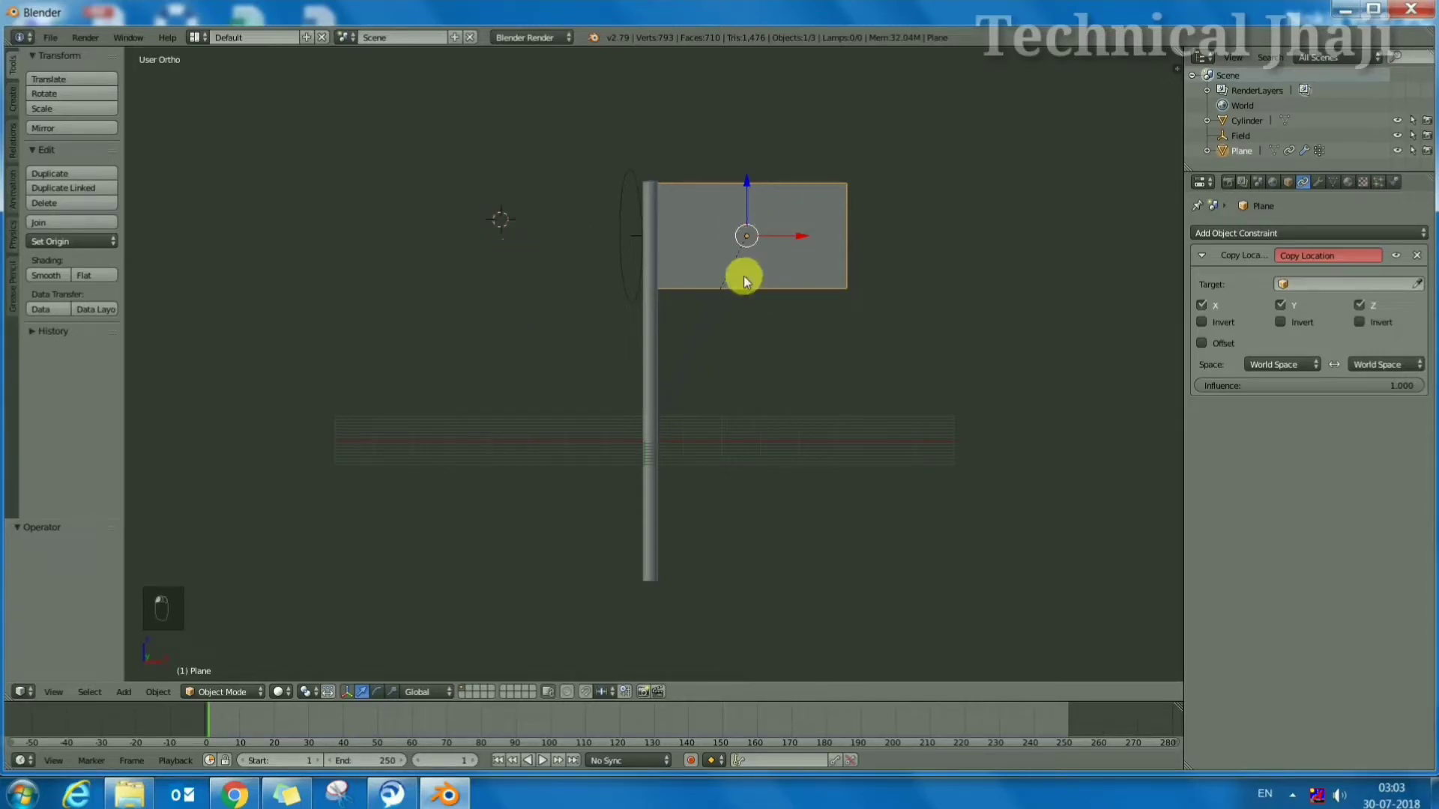
{"action": "left_click", "coordinate": [960, 154]}
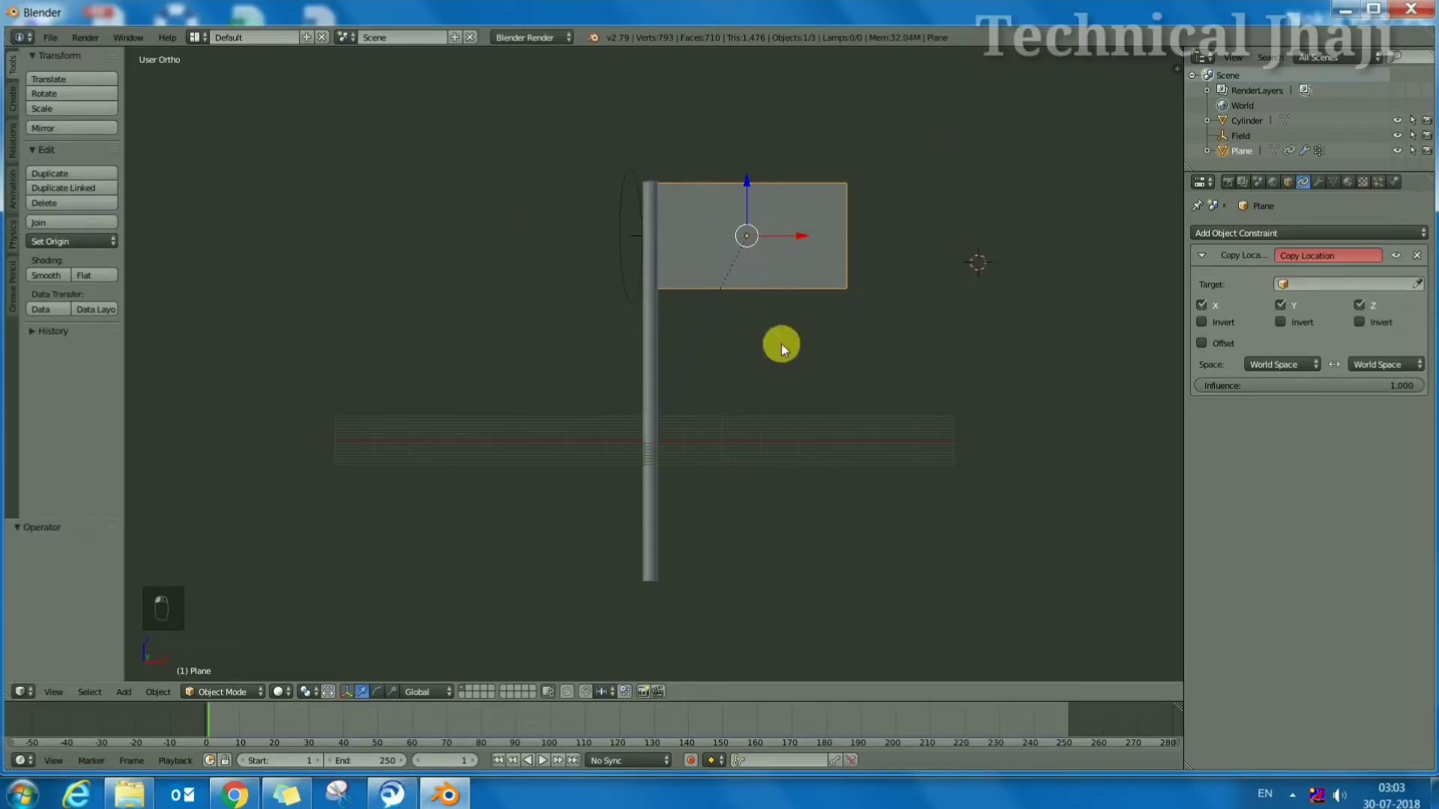
{"action": "left_click", "coordinate": [751, 243]}
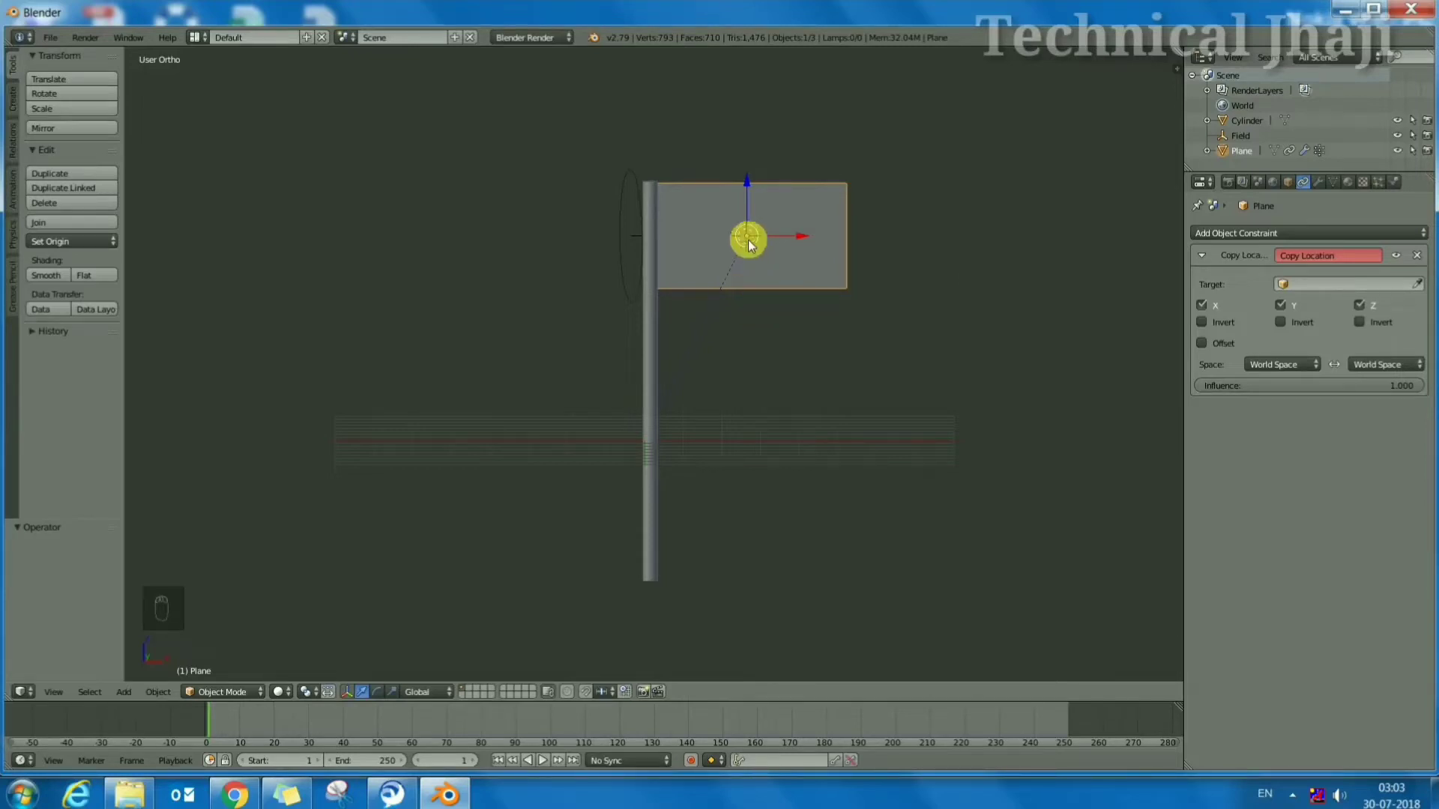
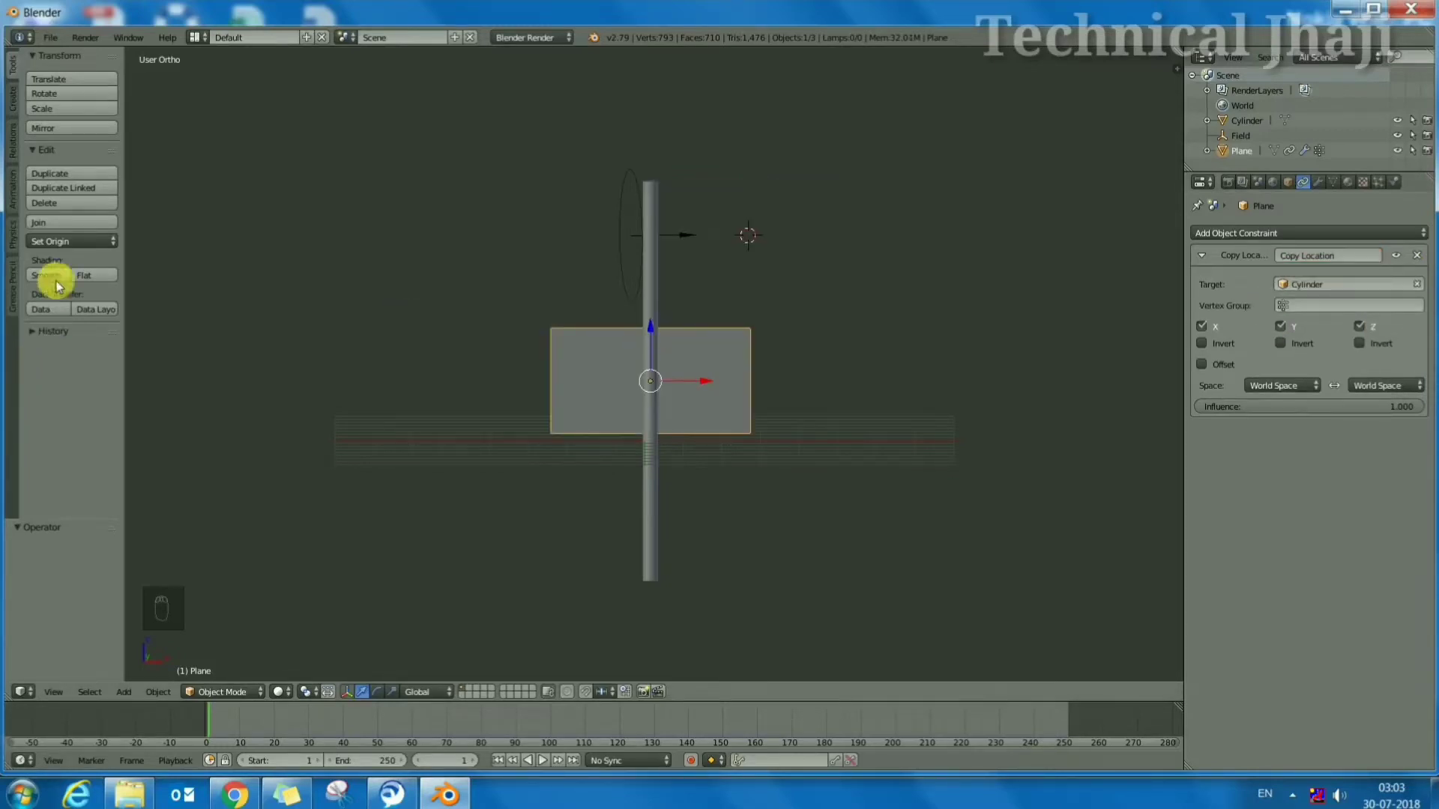
{"action": "left_click_drag", "start_coordinate": [654, 260], "coordinate": [128, 294]}
Set the pole's origin to the 3D cursor, play the animation and drag the pole to check the flag follows
{"action": "left_click", "coordinate": [72, 252]}
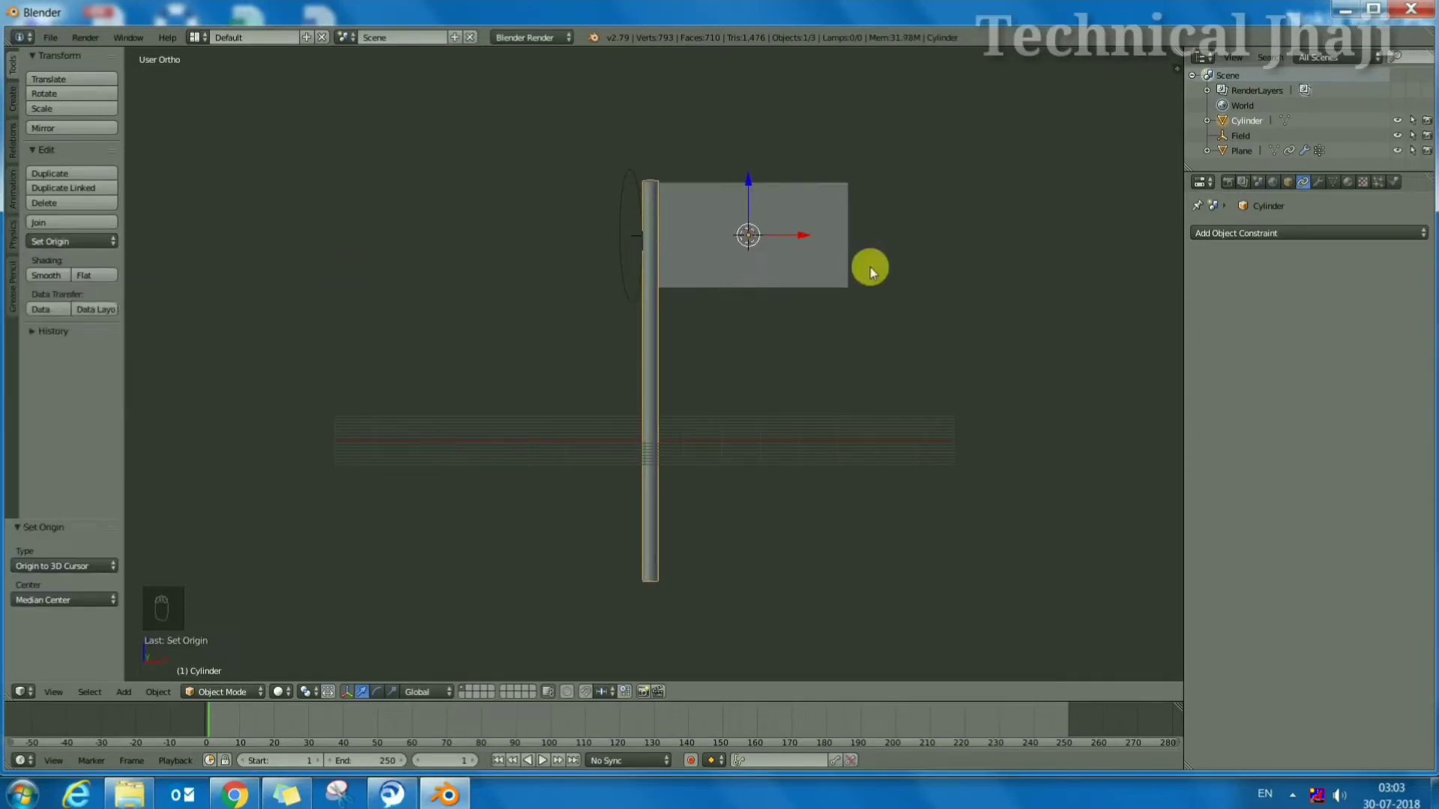
{"action": "left_click", "coordinate": [545, 763]}
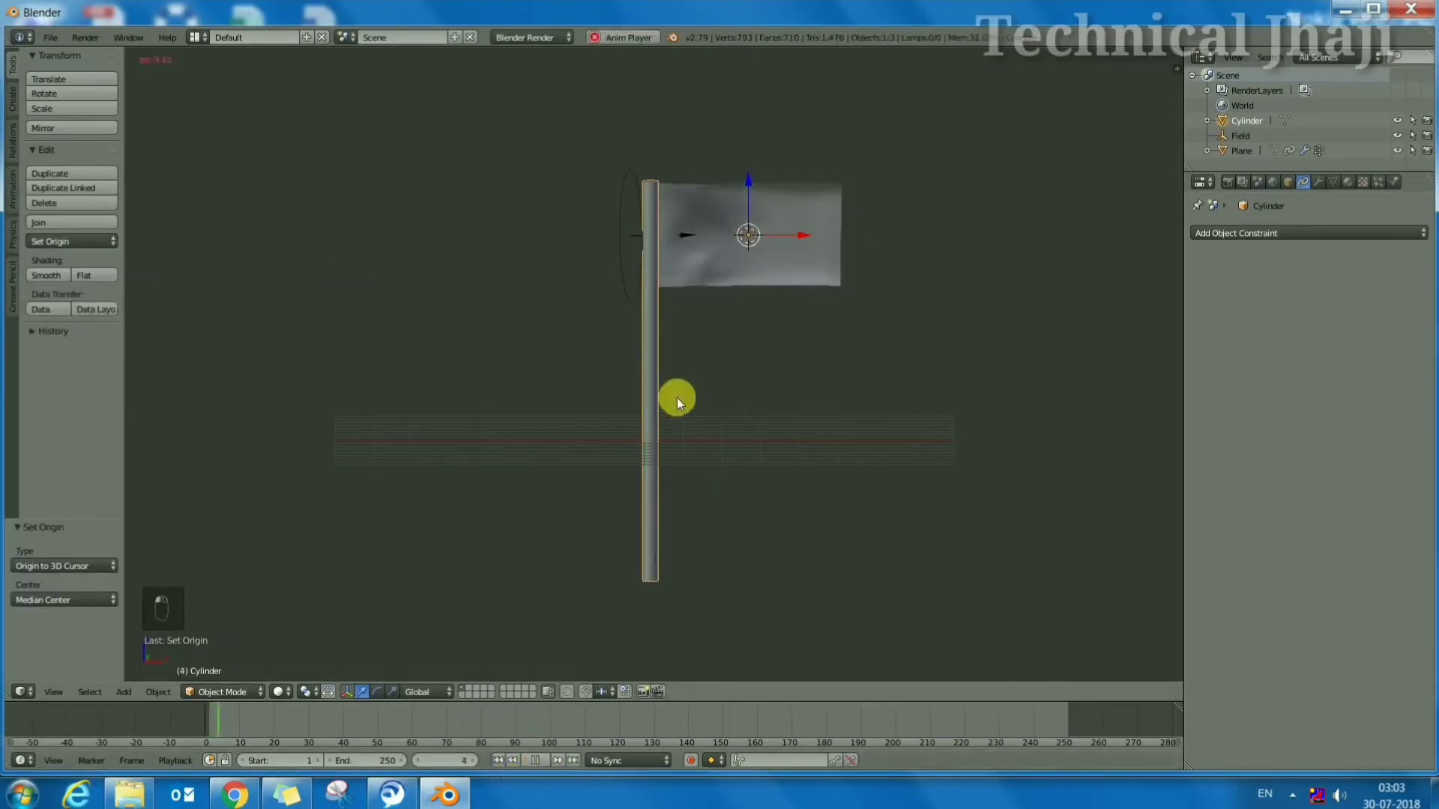
{"action": "left_click_drag", "start_coordinate": [605, 385], "coordinate": [636, 379]}
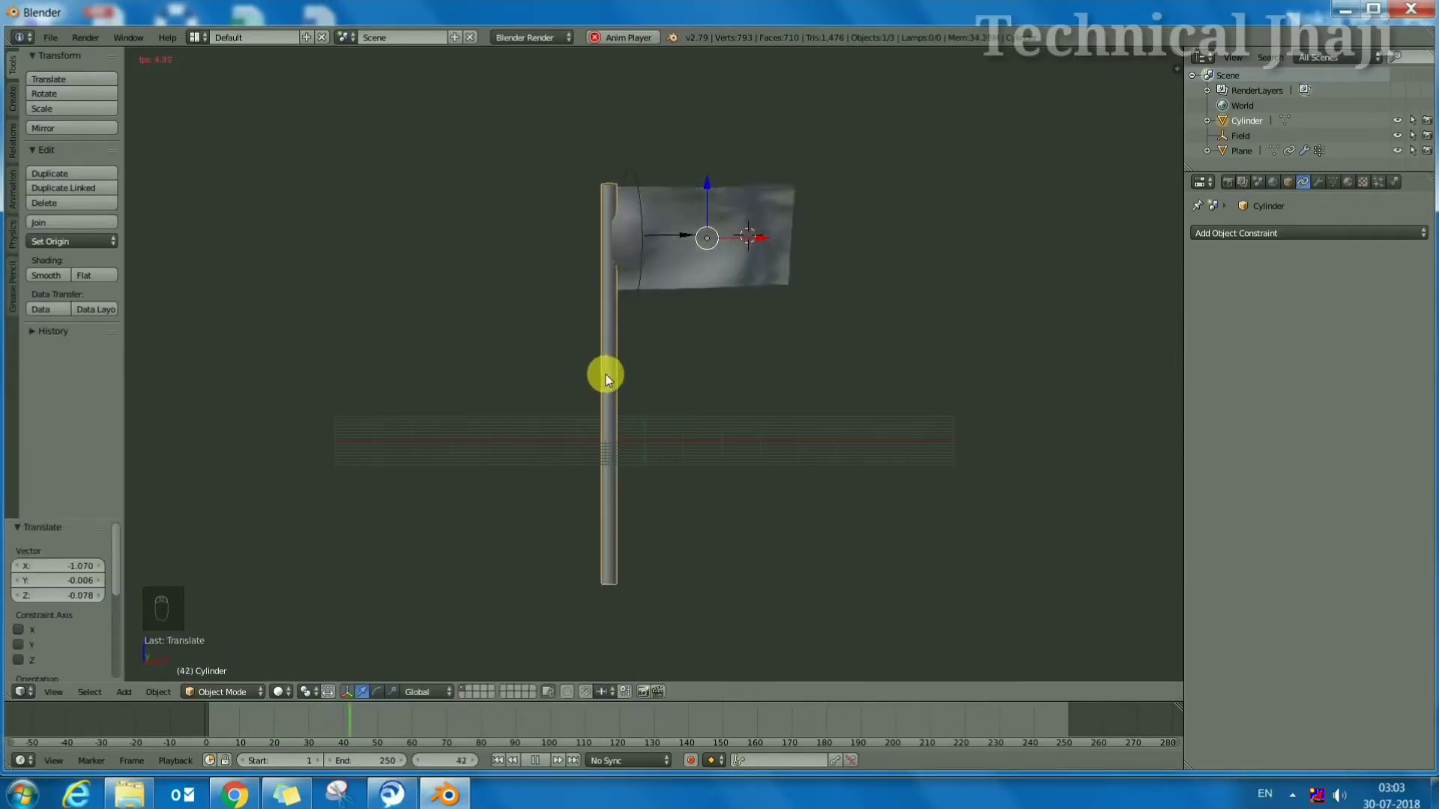
{"action": "right_click", "coordinate": [680, 378]}
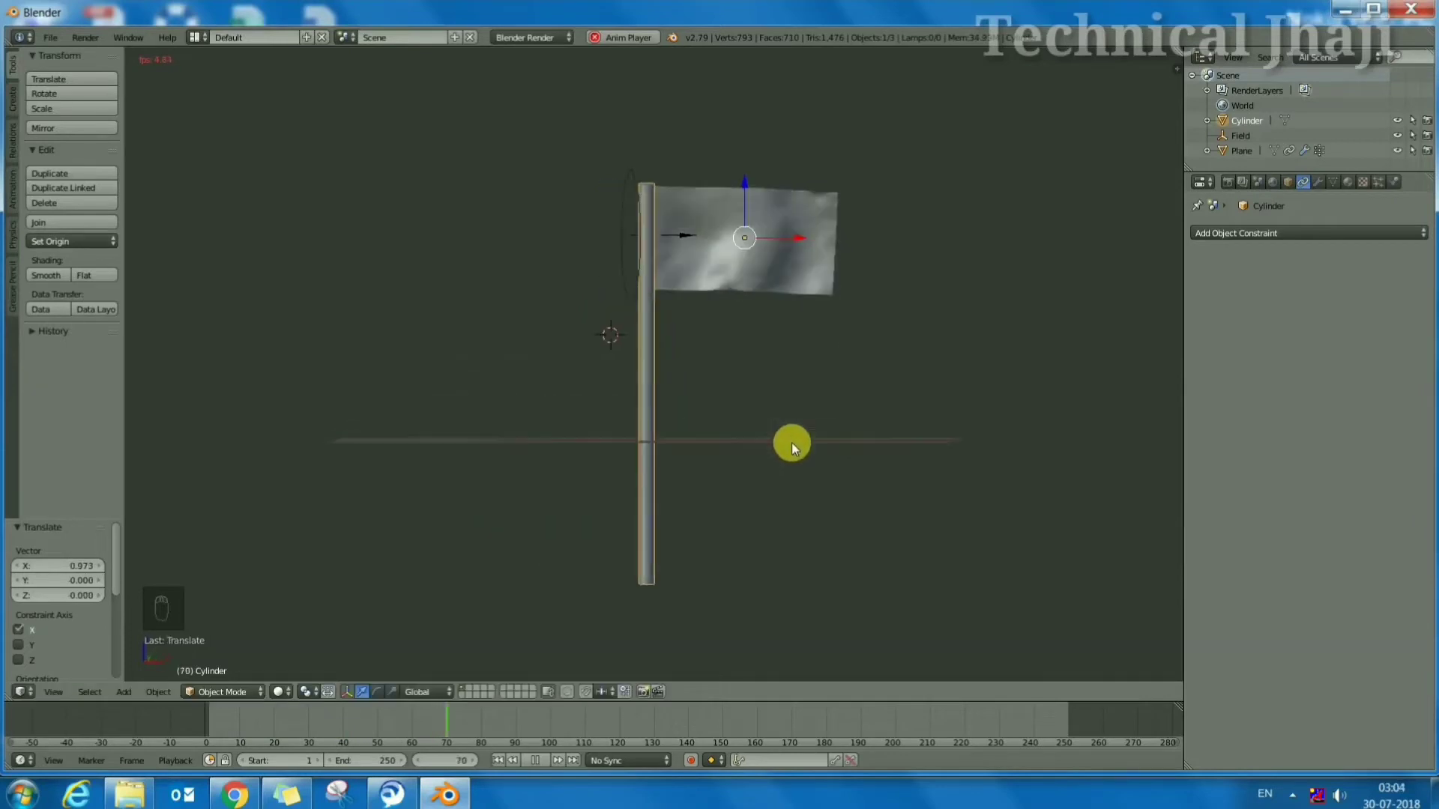
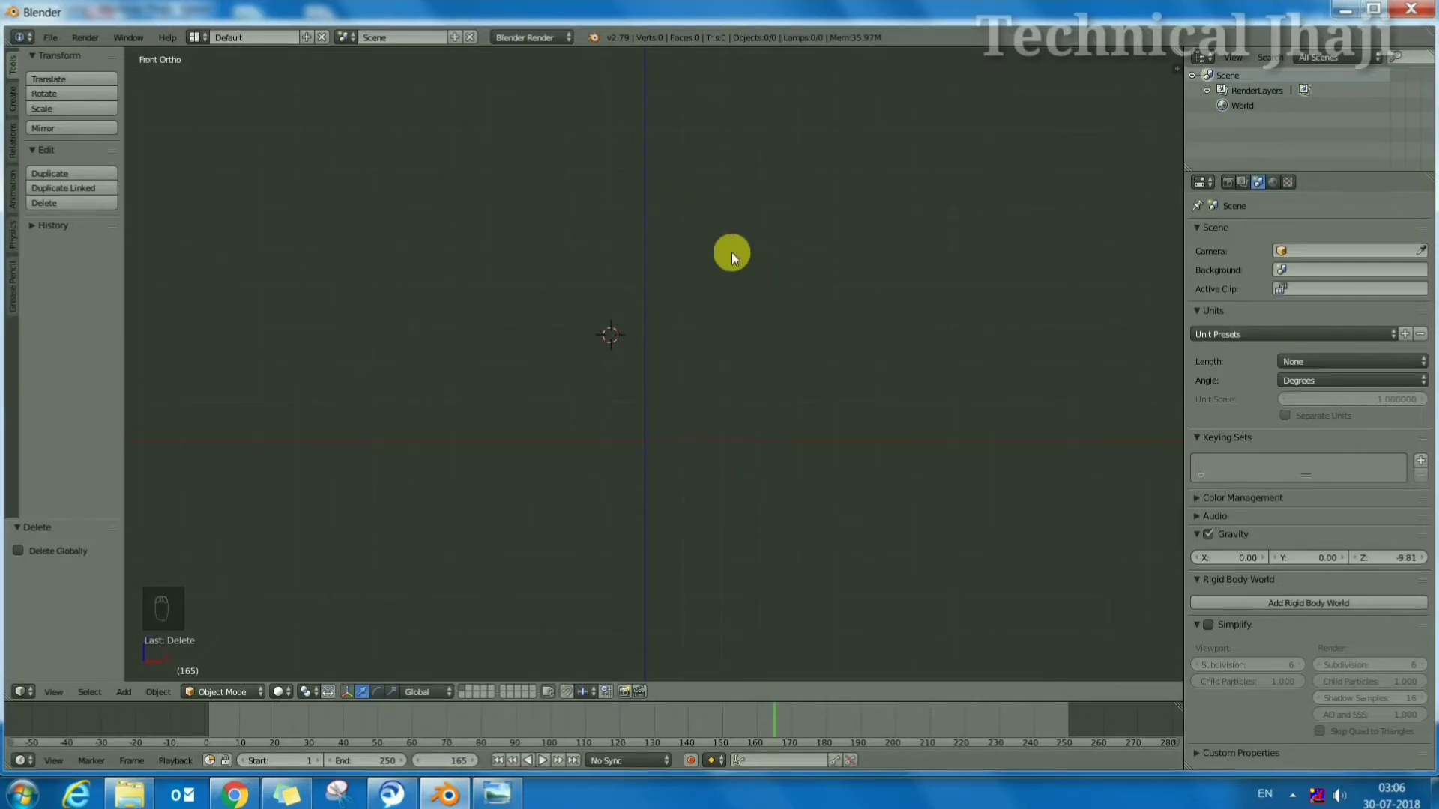
Clear the scene and start Import Images as Planes for download.png
{"action": "left_click", "coordinate": [760, 247]}
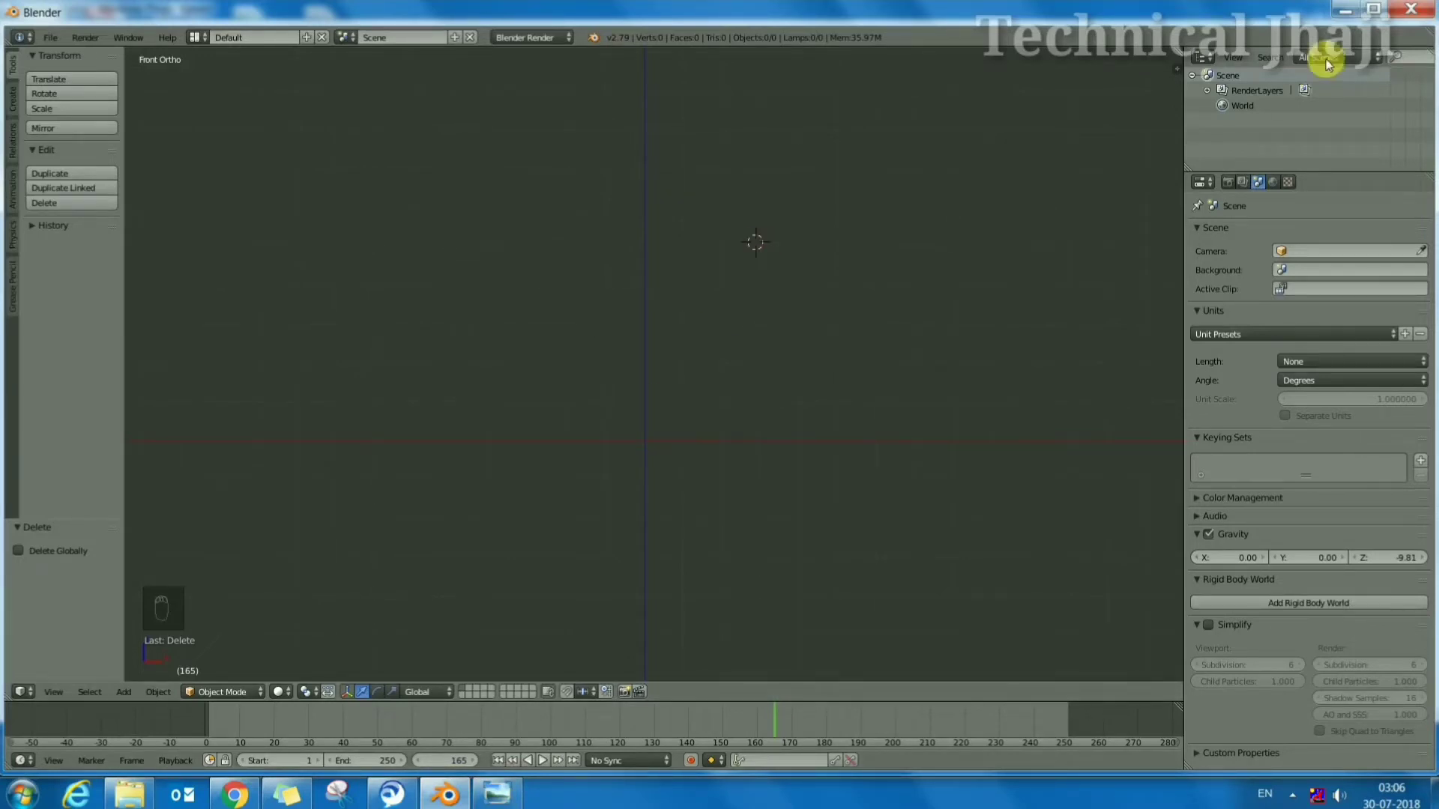
{"action": "key", "text": "shift+a"}
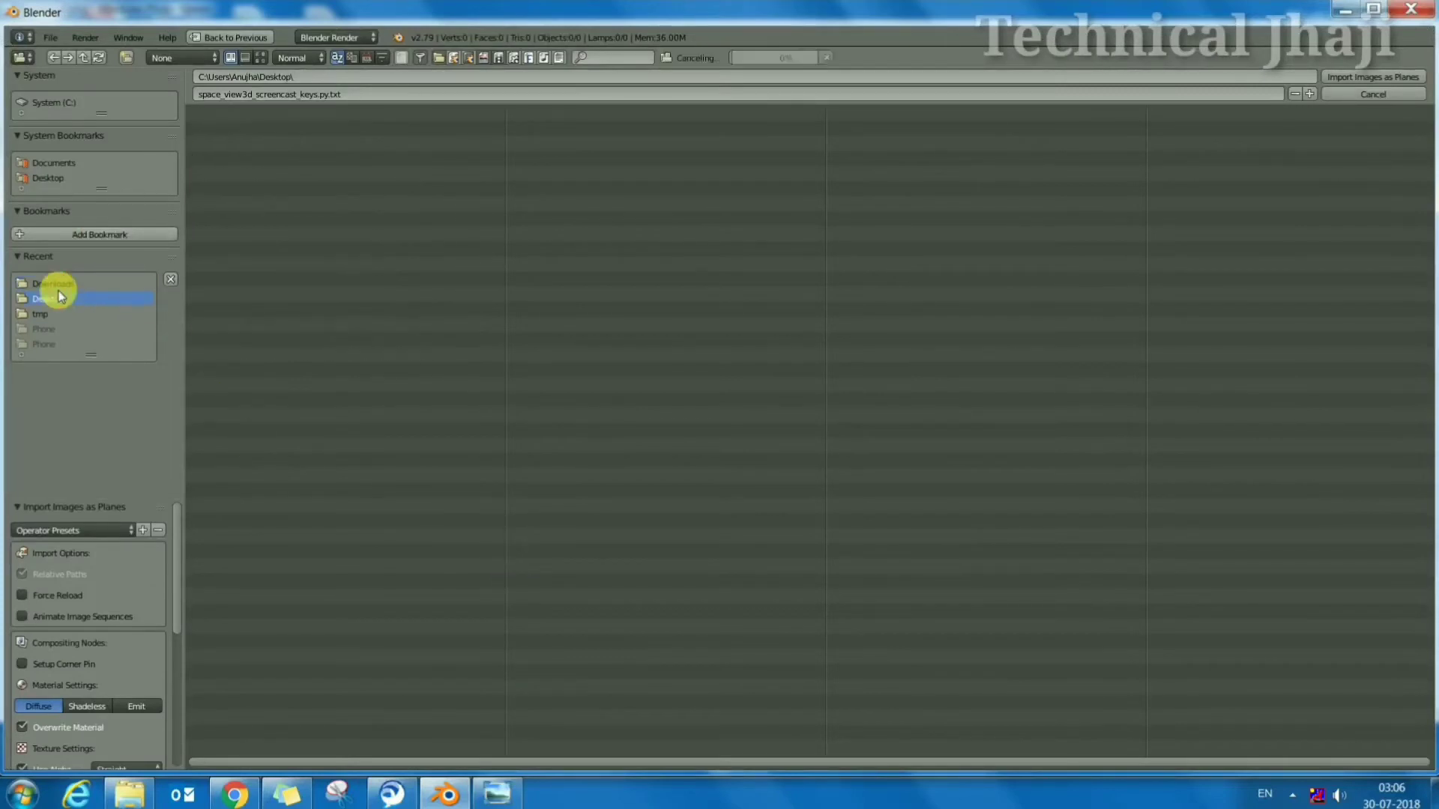
Rotate the download image plane 90° about X to stand upright and enlarge it
{"action": "left_click", "coordinate": [254, 207]}
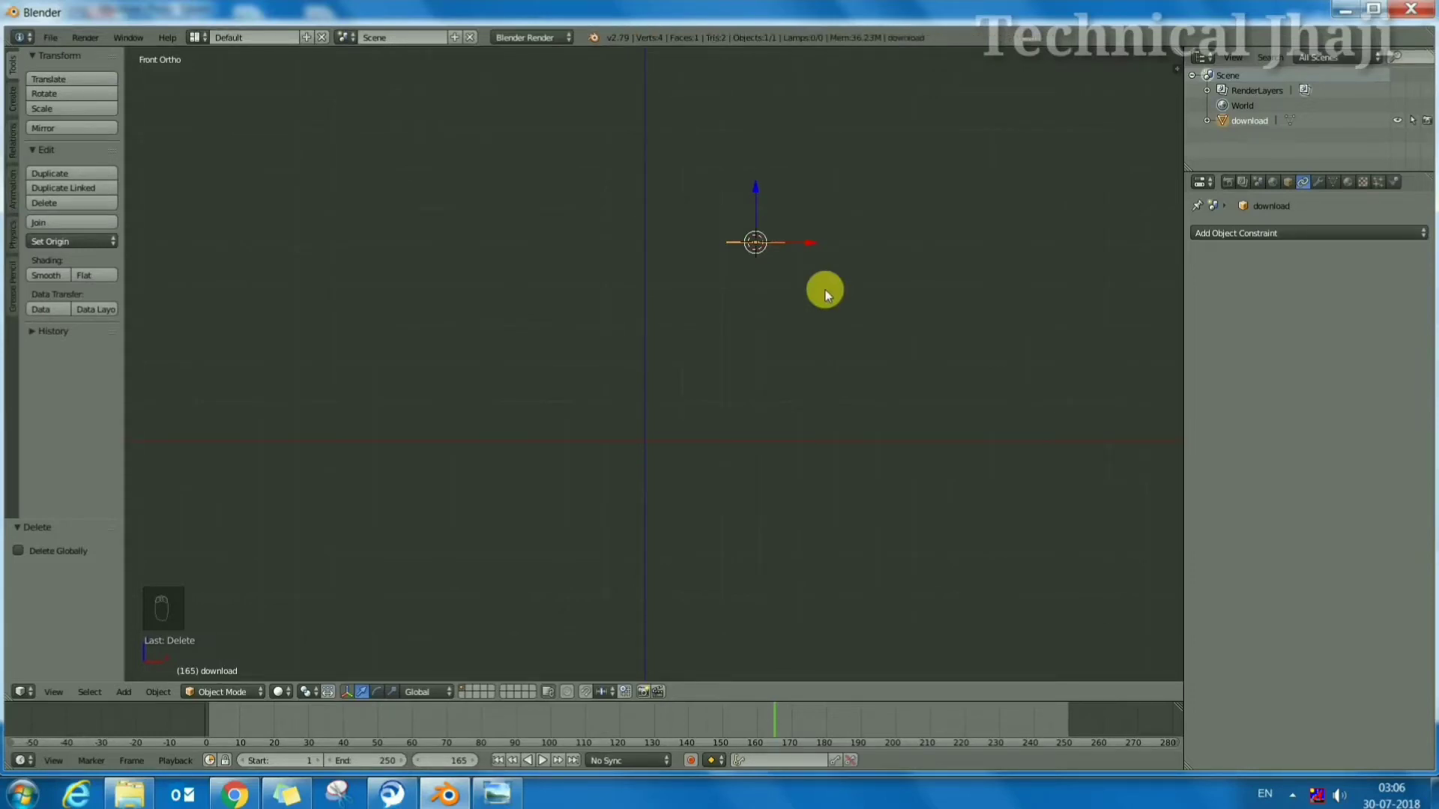
{"action": "key", "text": "r"}
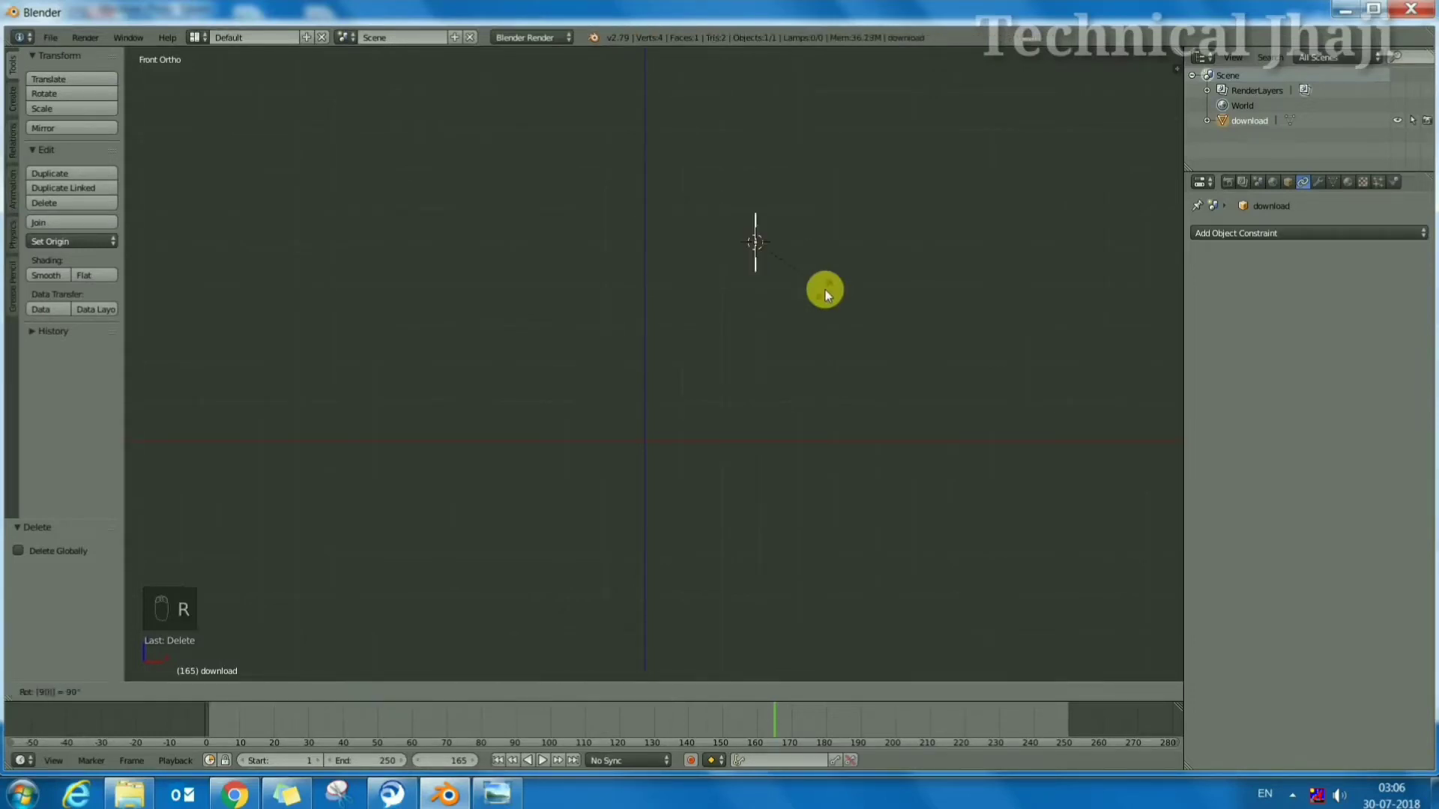
{"action": "key", "text": "r"}
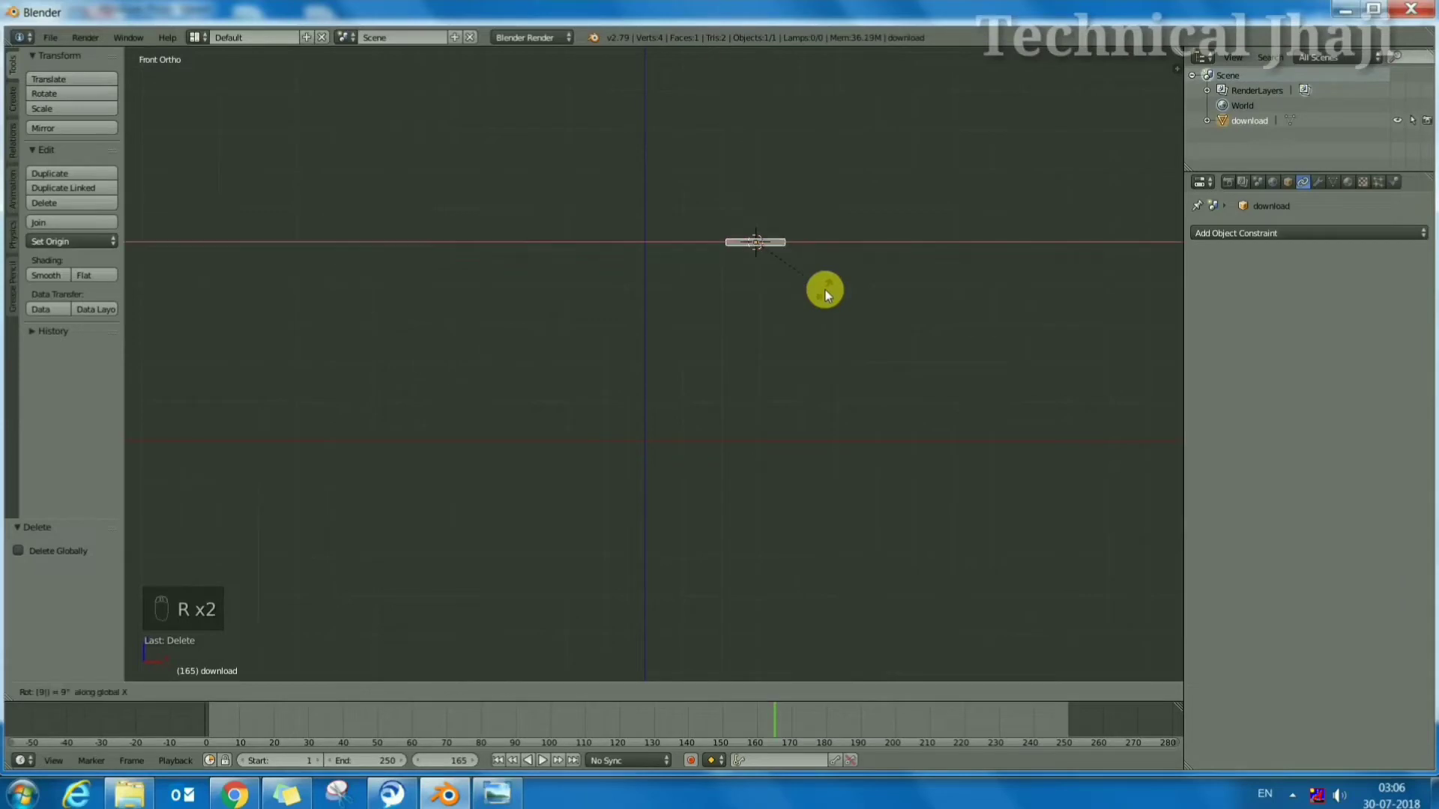
{"action": "key", "text": "s"}
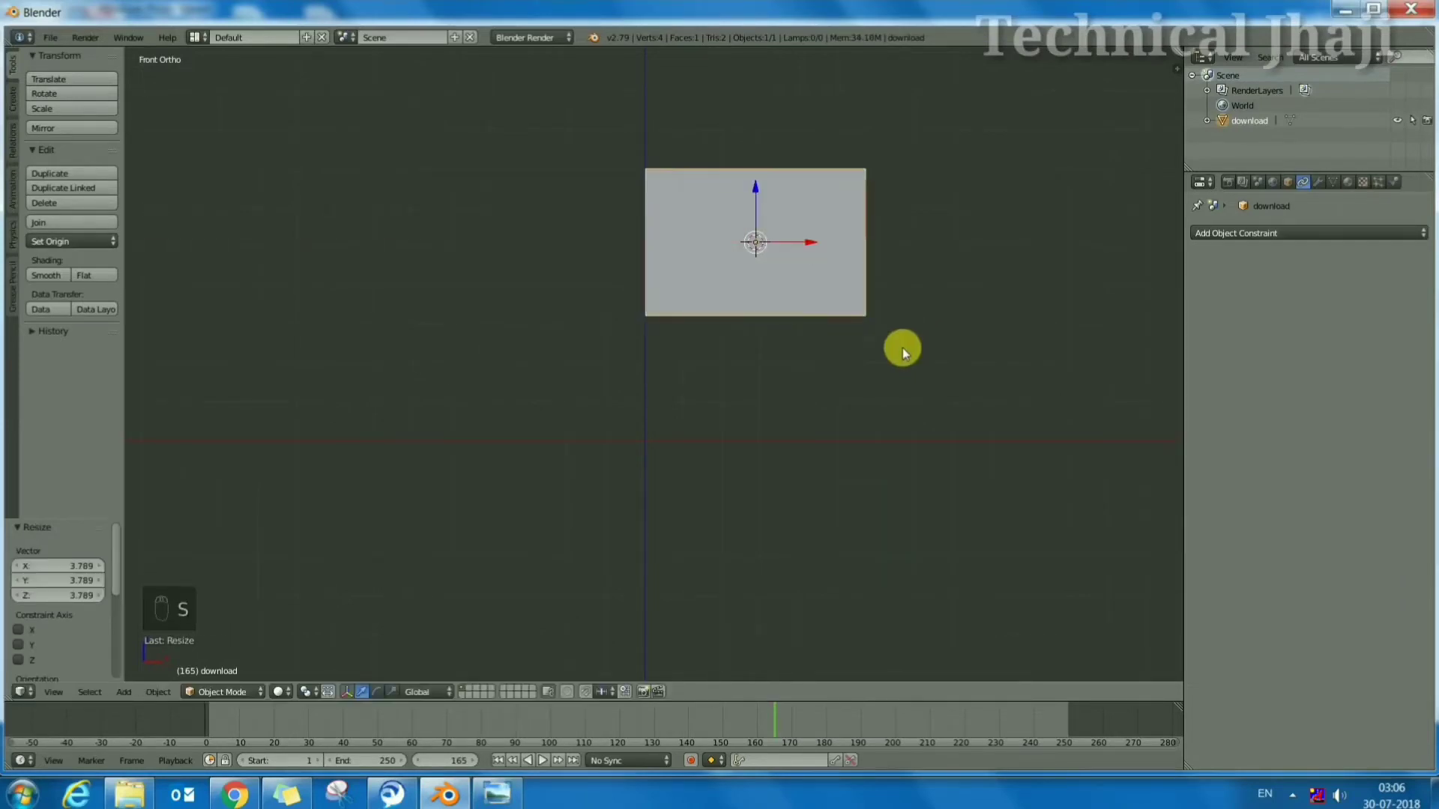
Stretch the plane wider along X and shift it right so its left edge meets the vertical axis
{"action": "key", "text": "s"}
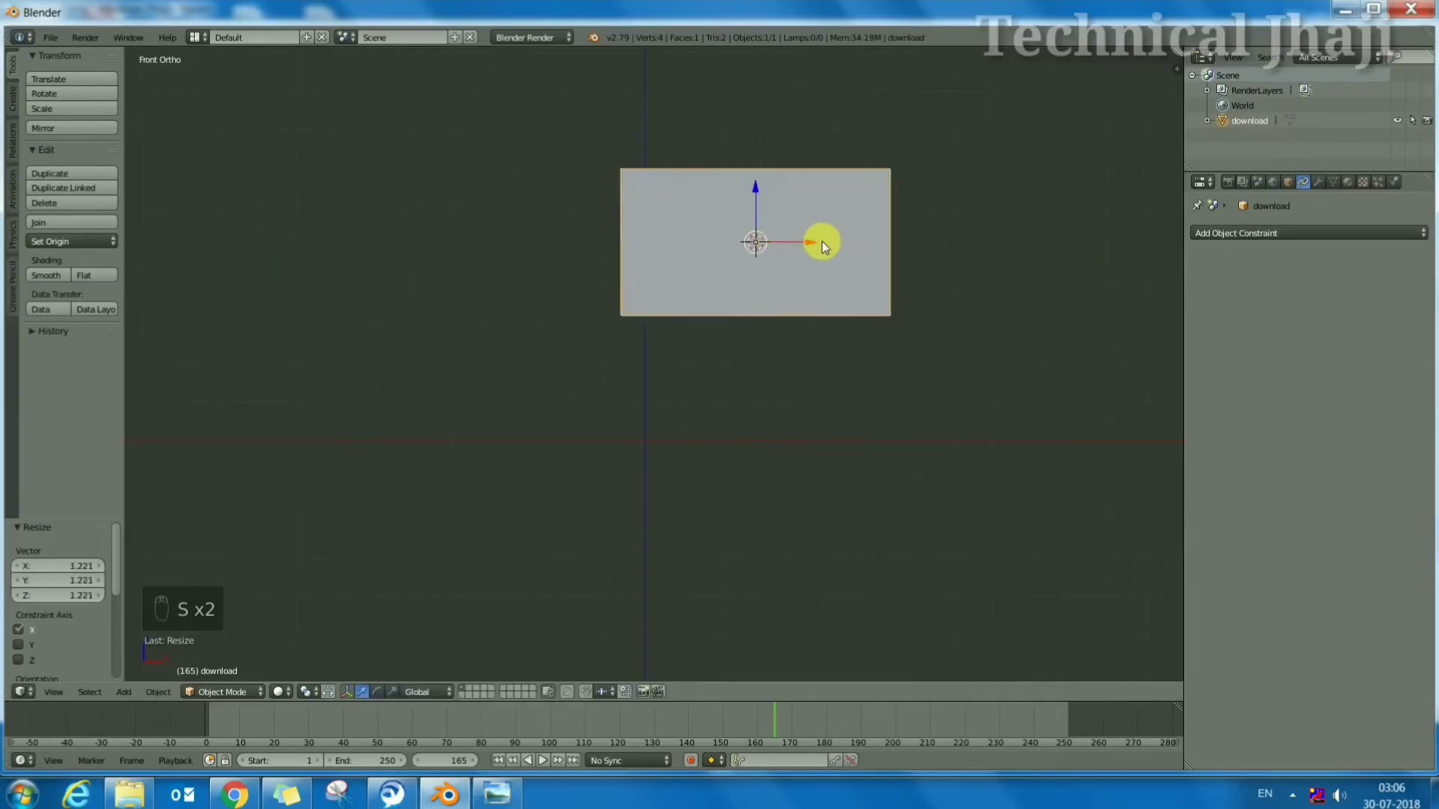
{"action": "left_click", "coordinate": [839, 249]}
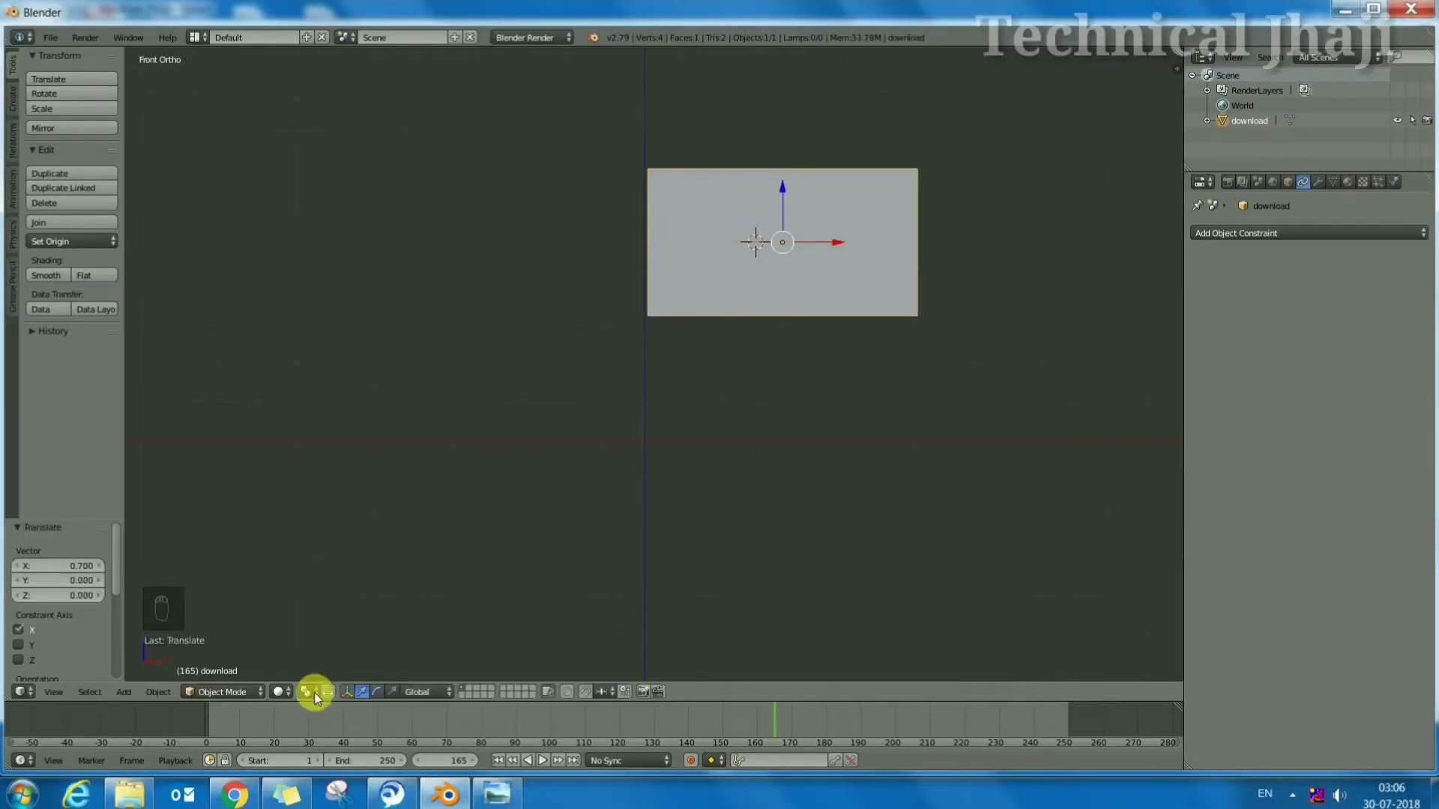
{"action": "left_click", "coordinate": [283, 699]}
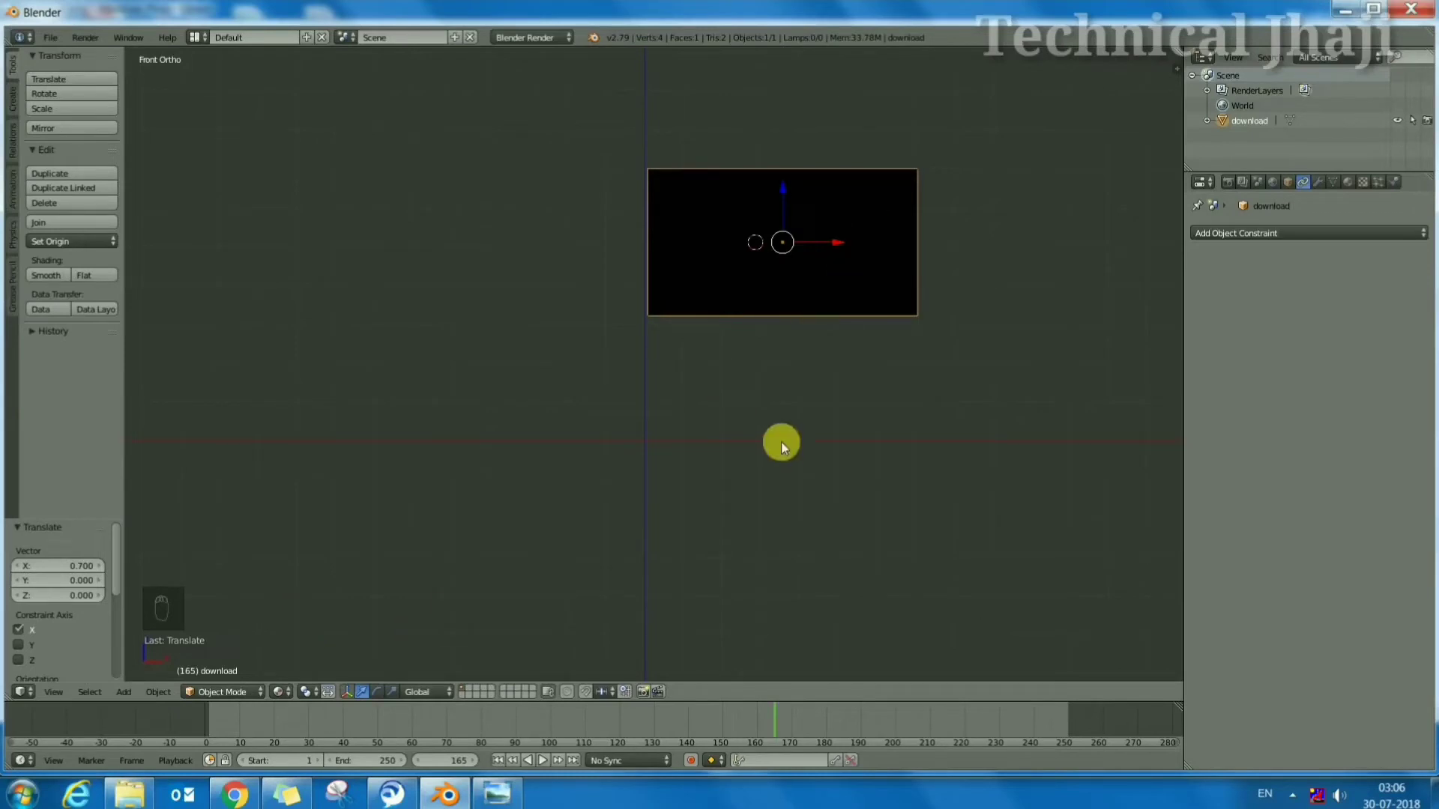
Add a Hemi lamp so the flag image's colours show
{"action": "key", "text": "shift+a"}
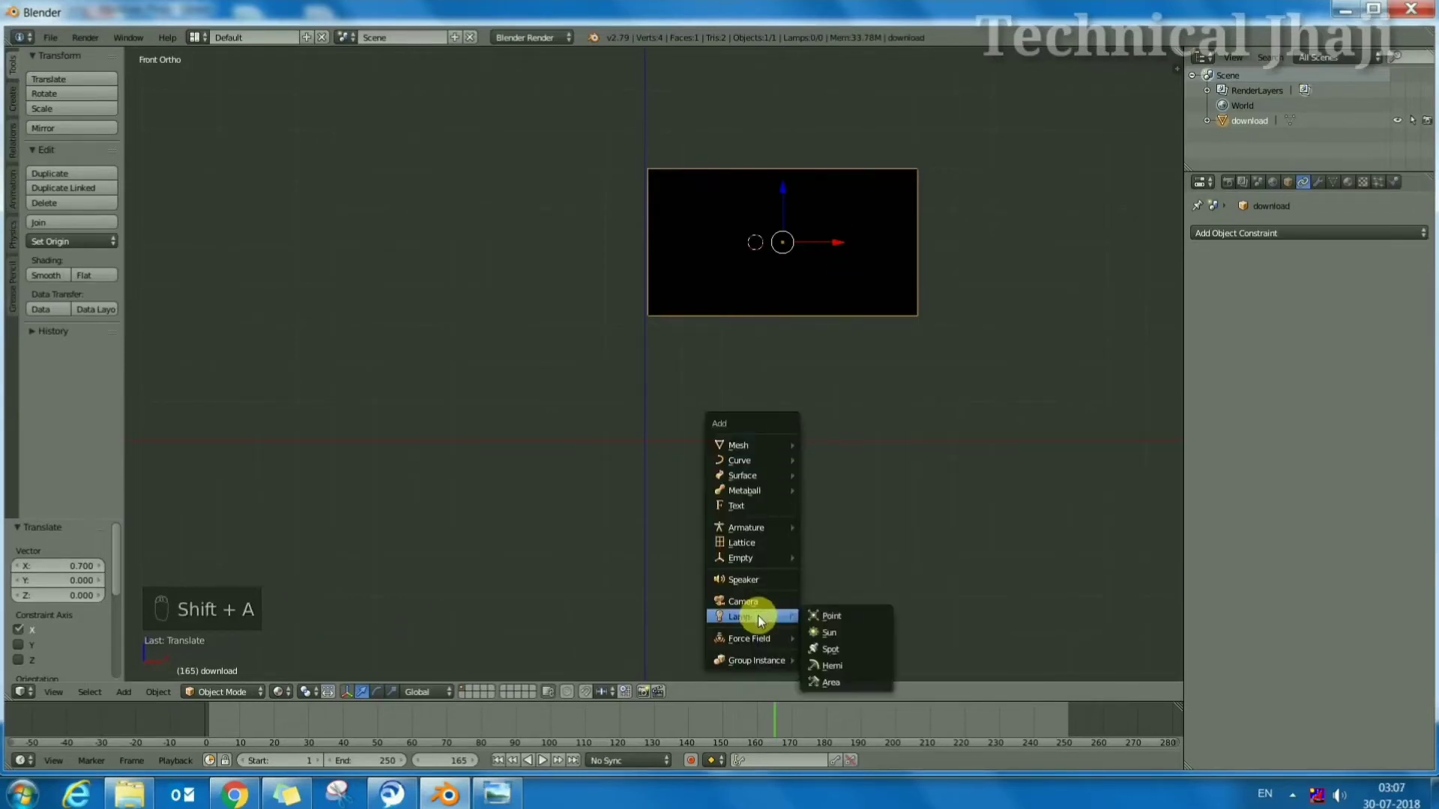
{"action": "left_click_drag", "start_coordinate": [947, 363], "coordinate": [650, 140]}
{"action": "left_click", "coordinate": [649, 140]}
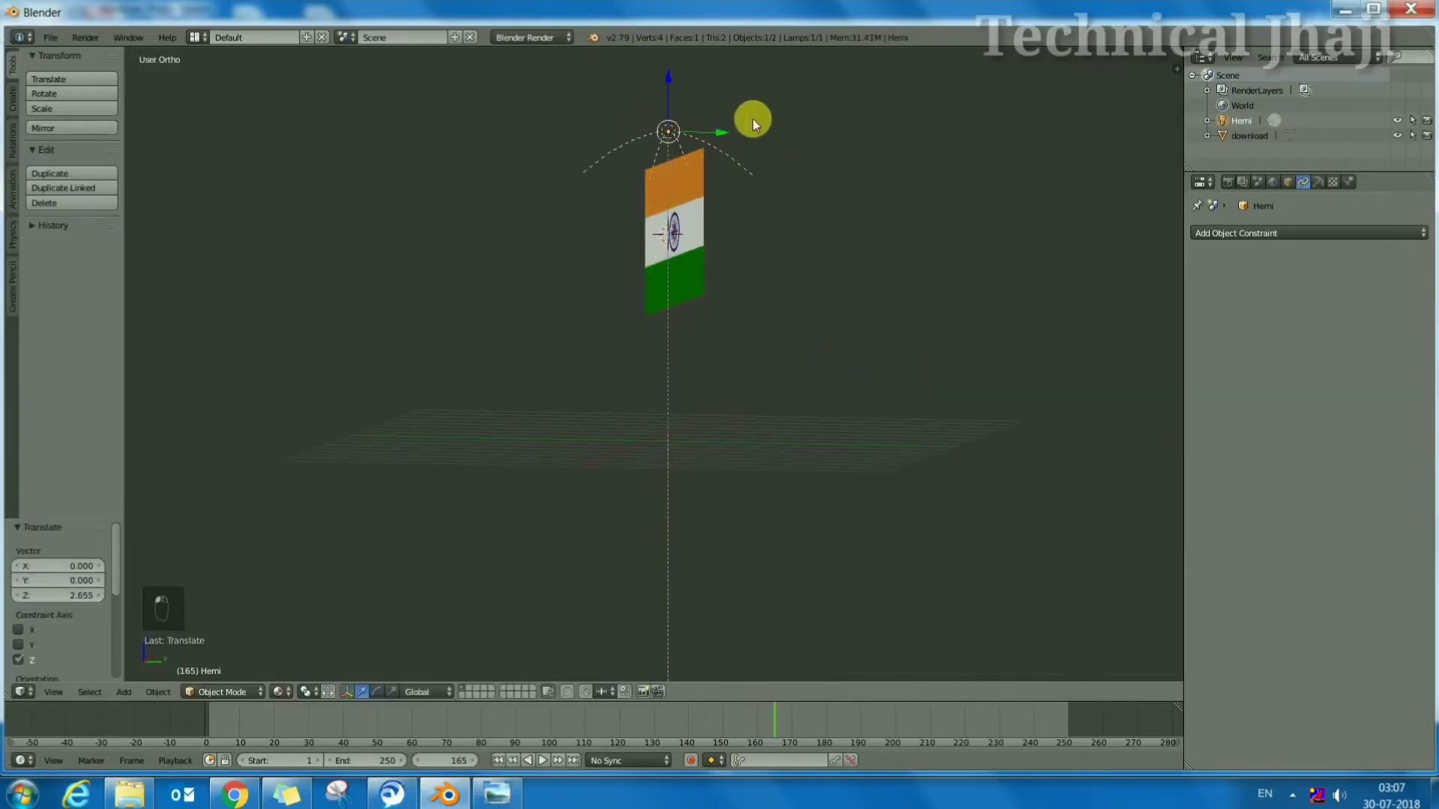
Switch to front view and move the lamp along X to the left of the flag
{"action": "left_click_drag", "start_coordinate": [679, 467], "coordinate": [416, 604]}
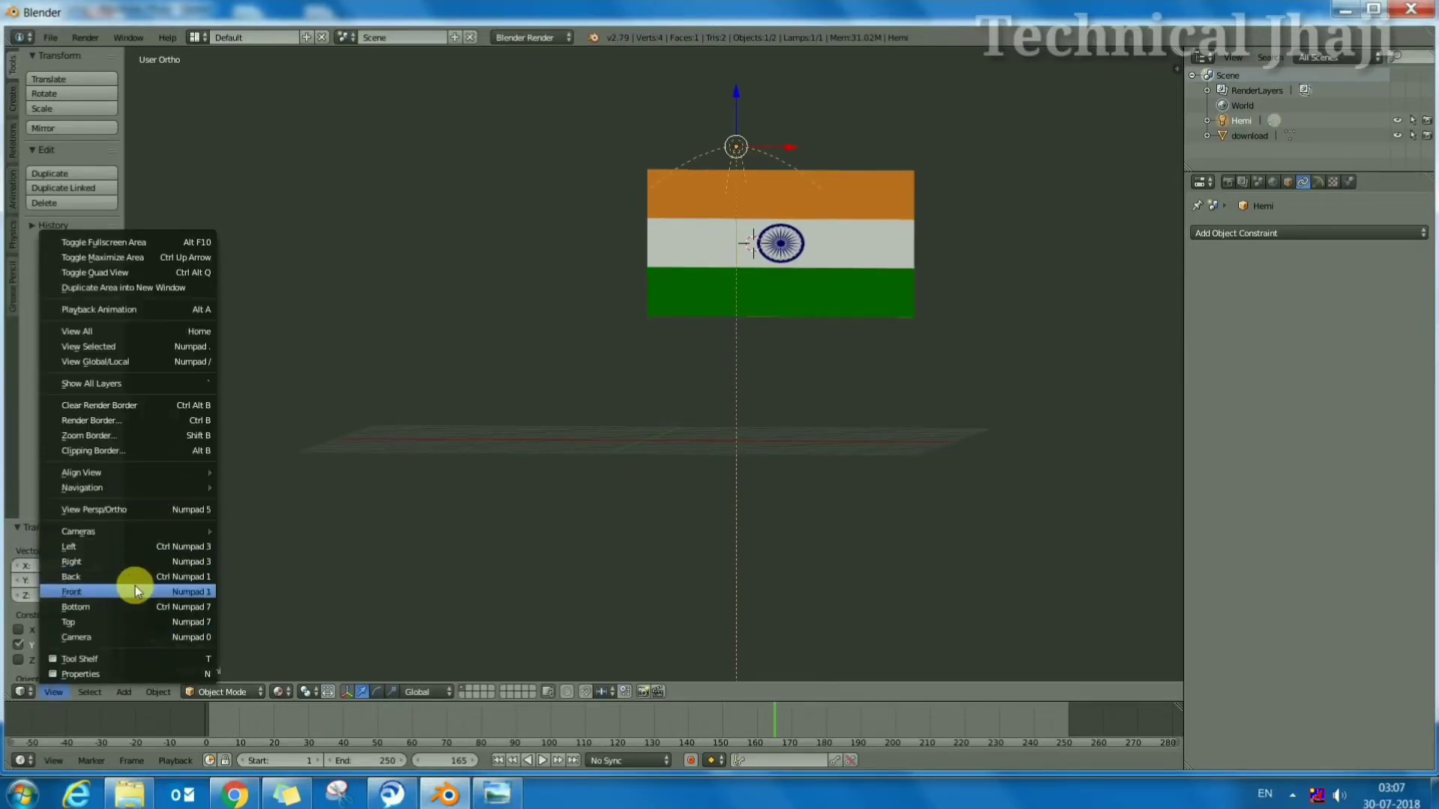
{"action": "left_click", "coordinate": [894, 157]}
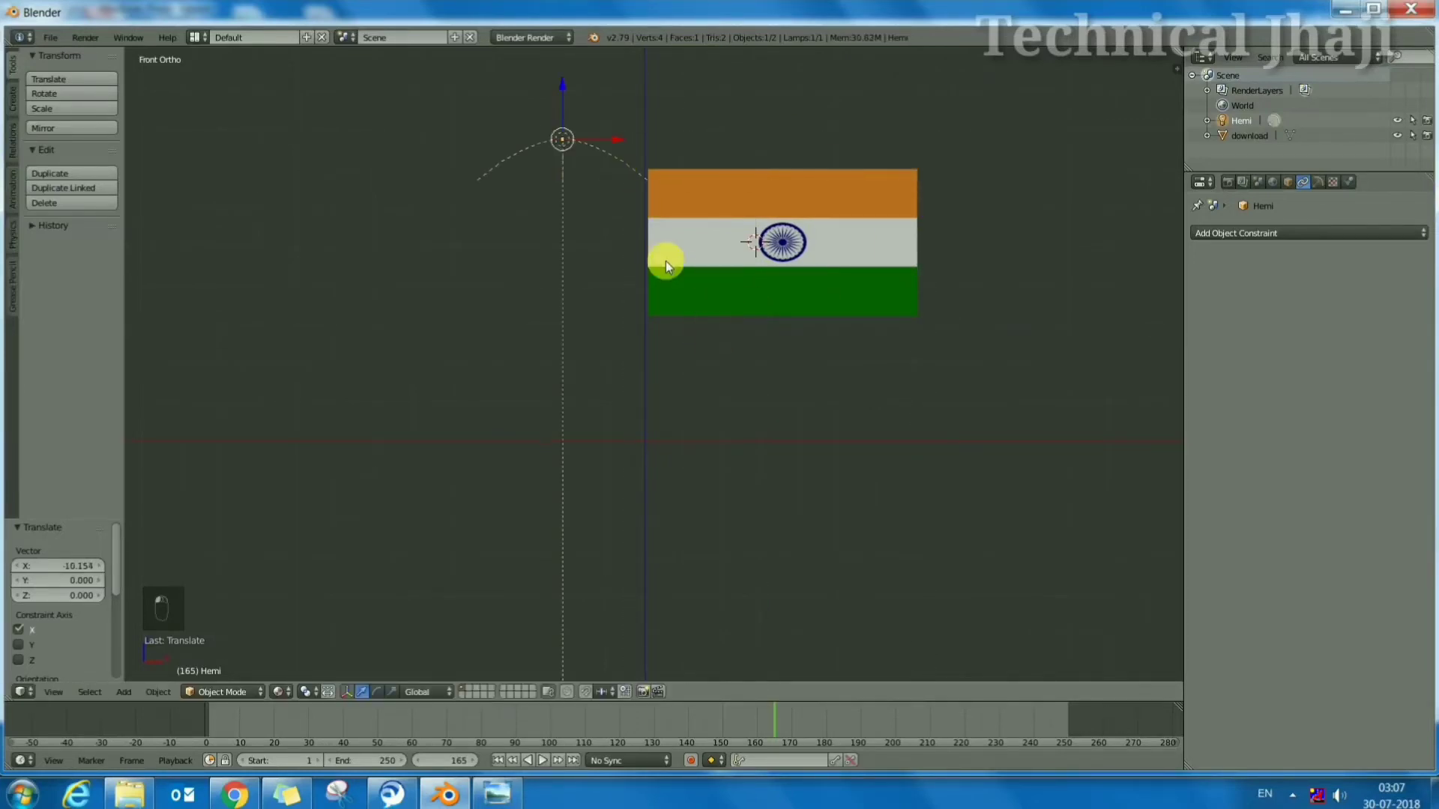
{"action": "right_click", "coordinate": [613, 130]}
{"action": "left_click", "coordinate": [560, 137]}
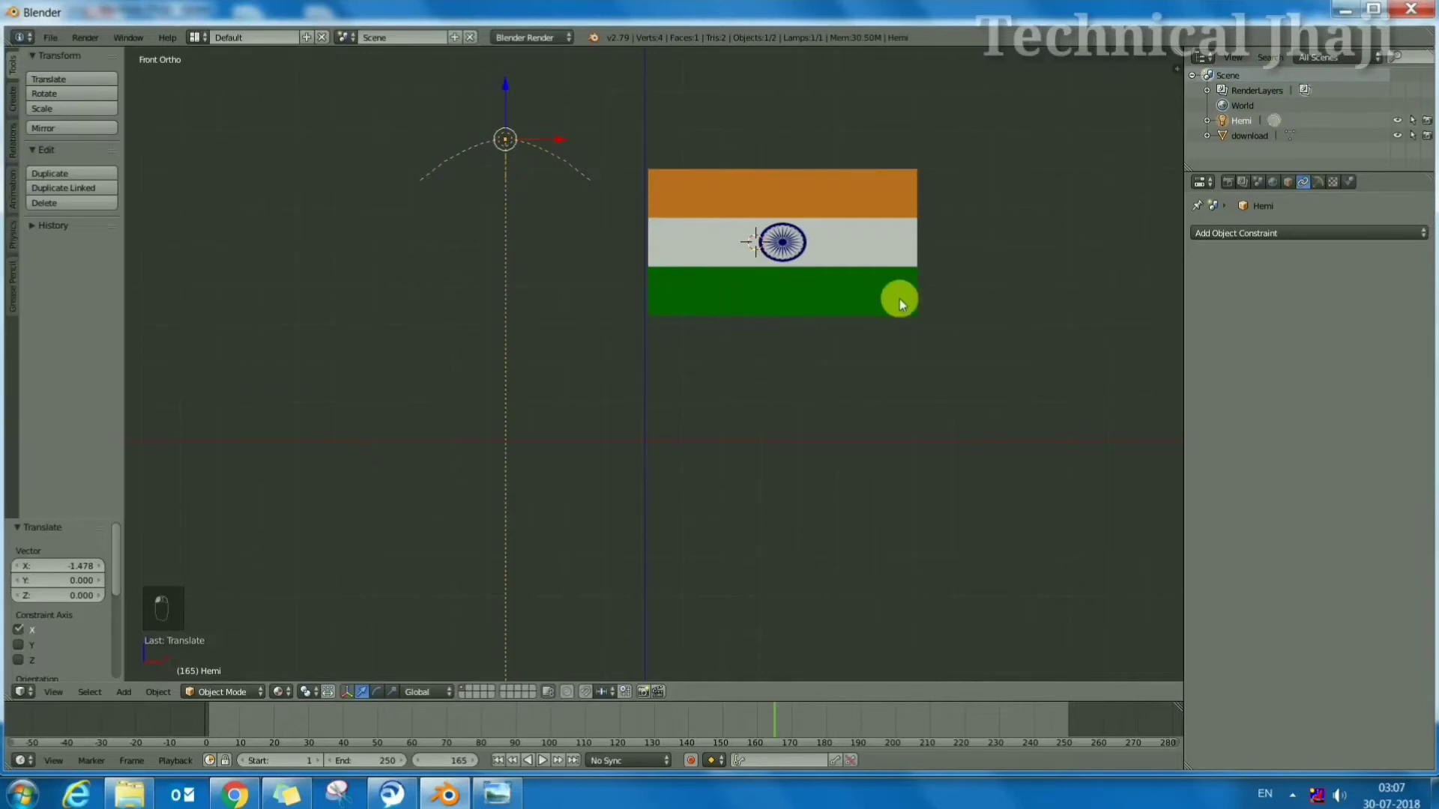
Enter Edit Mode on the flag plane and subdivide its mesh into a finer grid
{"action": "left_click_drag", "start_coordinate": [626, 345], "coordinate": [858, 320]}
{"action": "left_click_drag", "start_coordinate": [823, 272], "coordinate": [233, 604]}
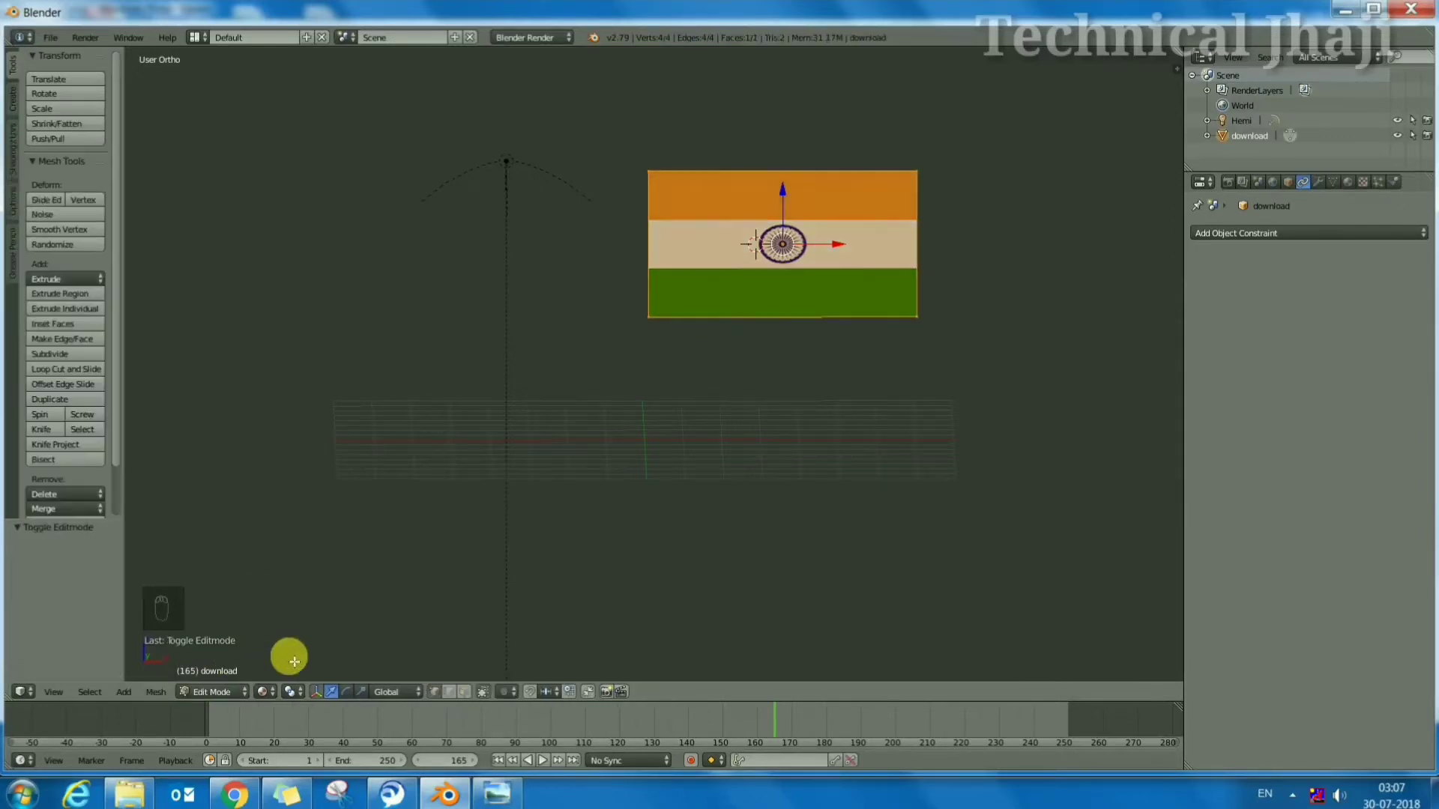
{"action": "key", "text": "w"}
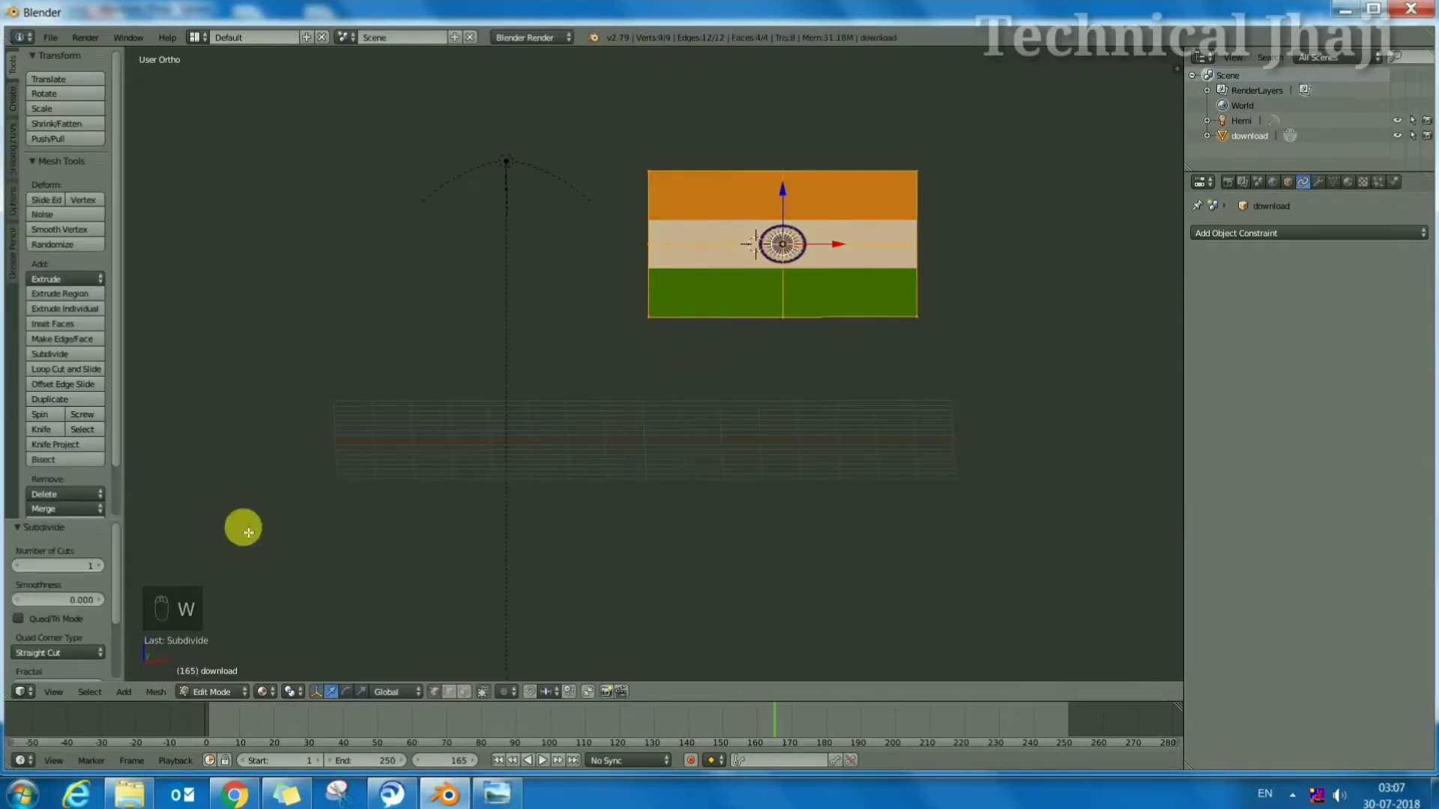
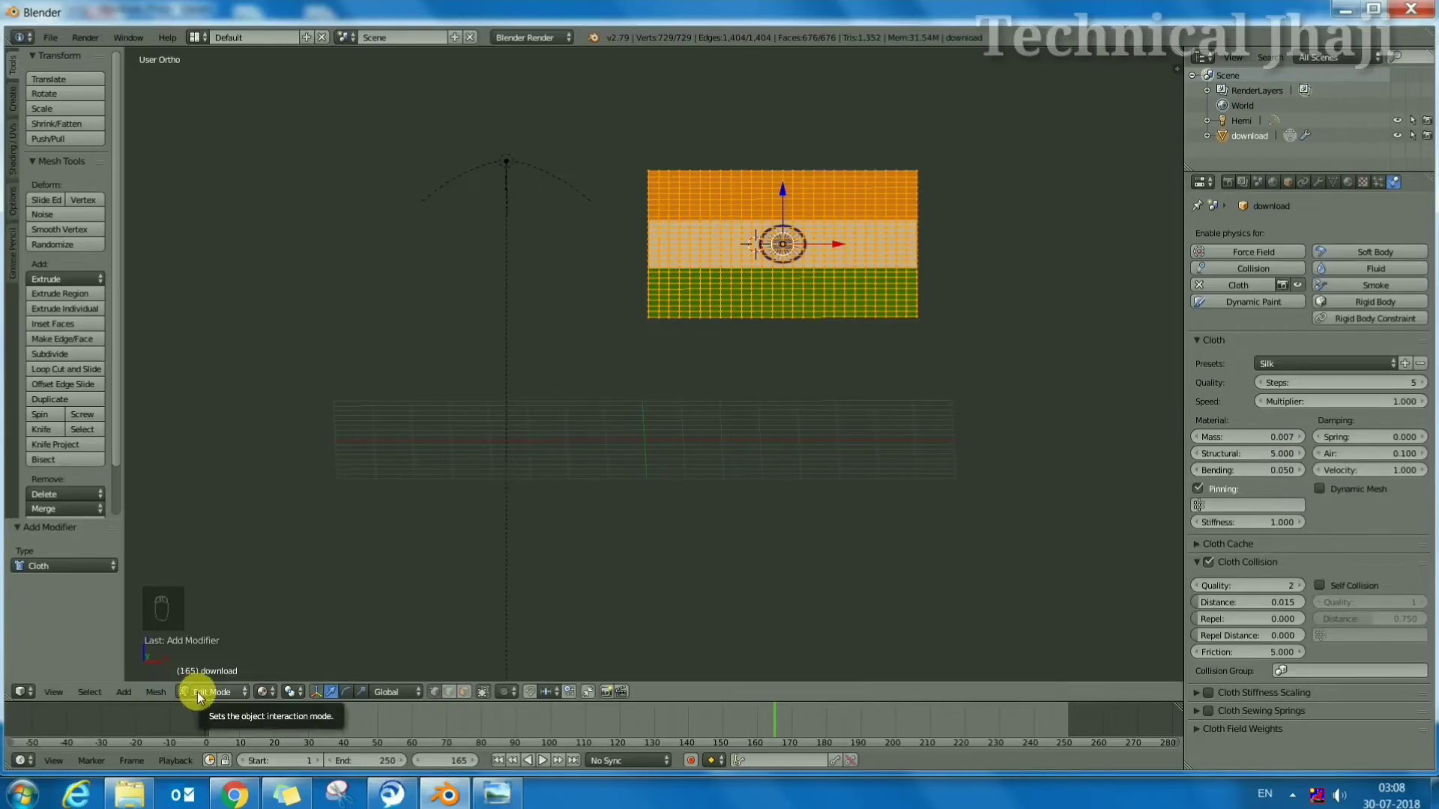
Pin the Silk cloth to vertex group 'Group', enable Self Collision, play the simulation and rewind to frame 1
{"action": "right_click", "coordinate": [202, 698]}
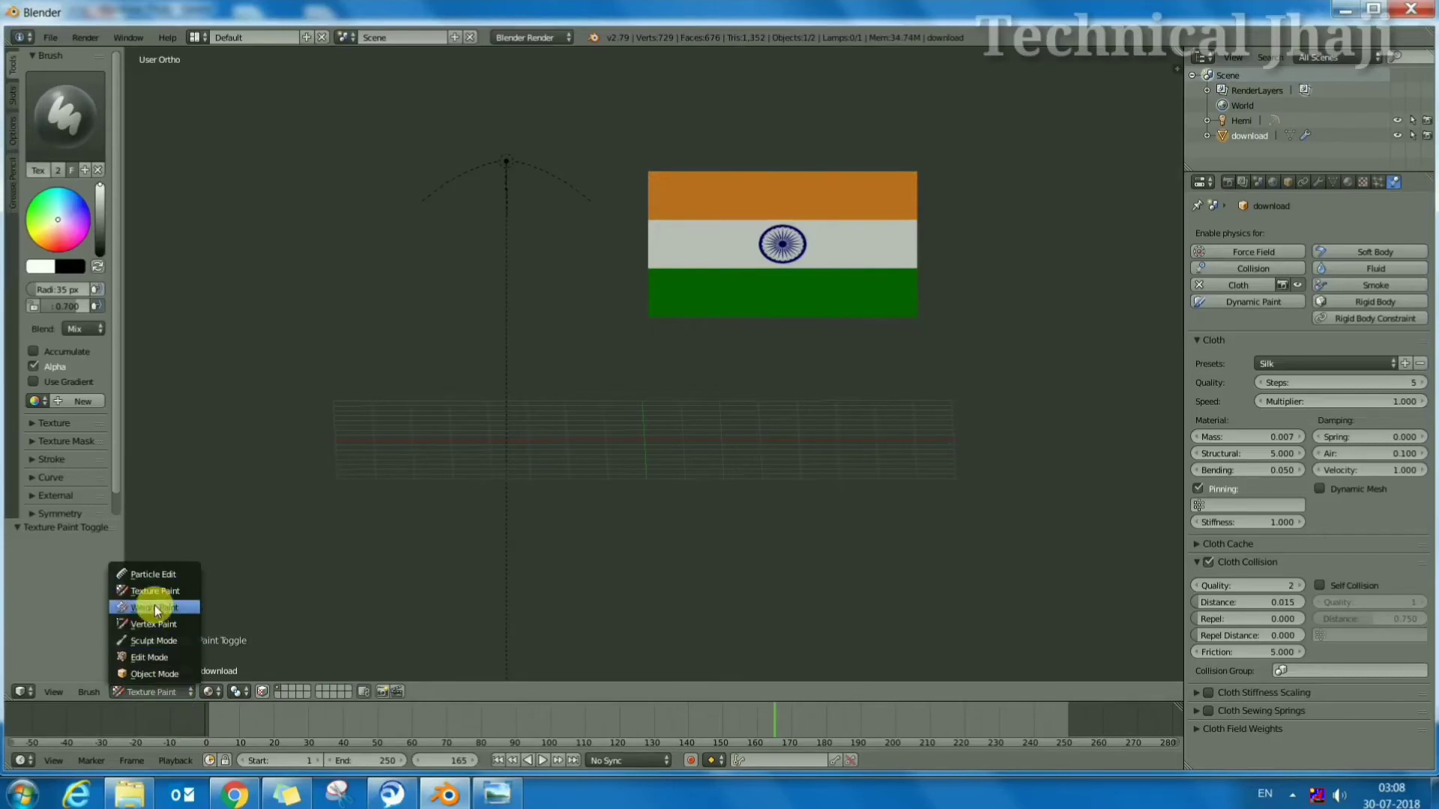
{"action": "left_click", "coordinate": [288, 595]}
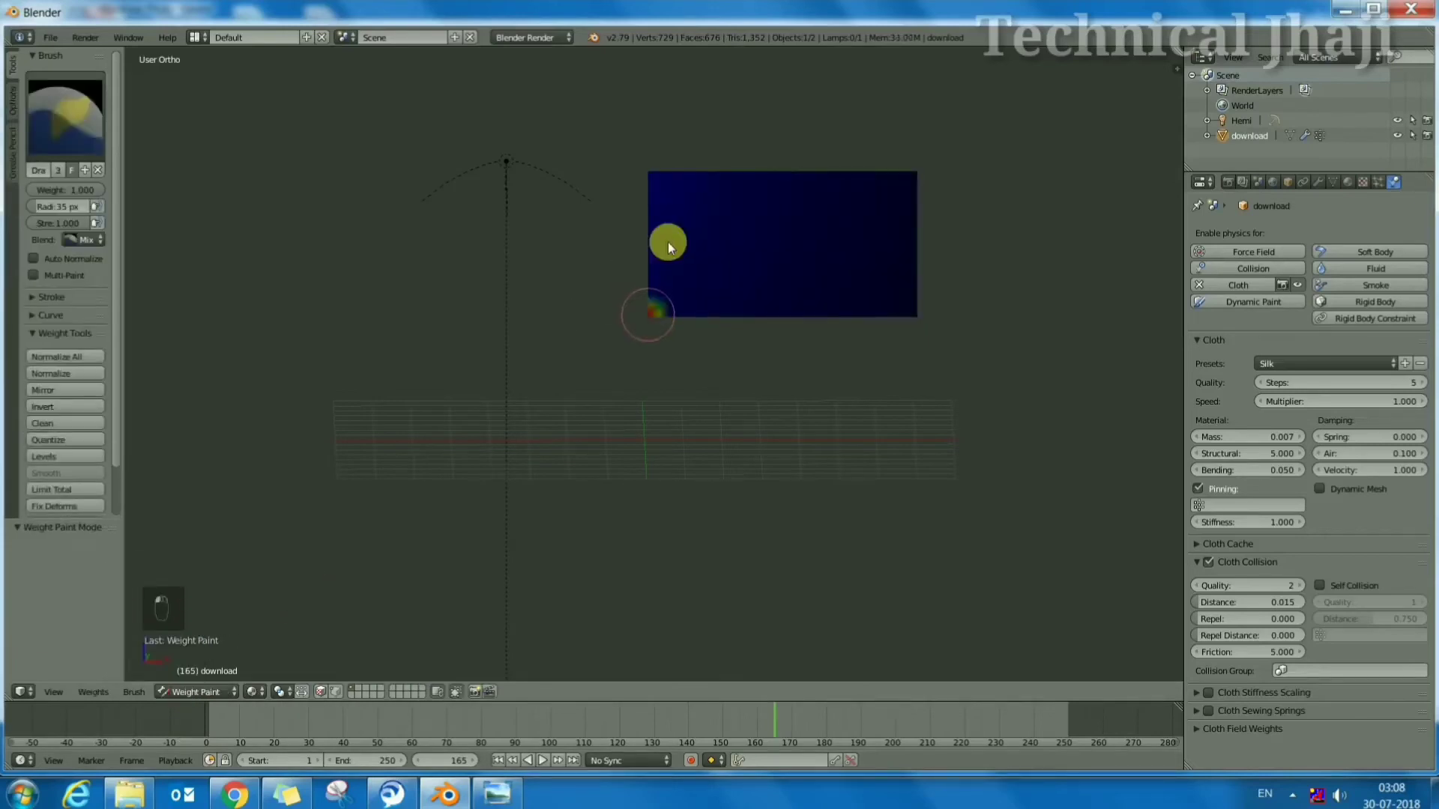
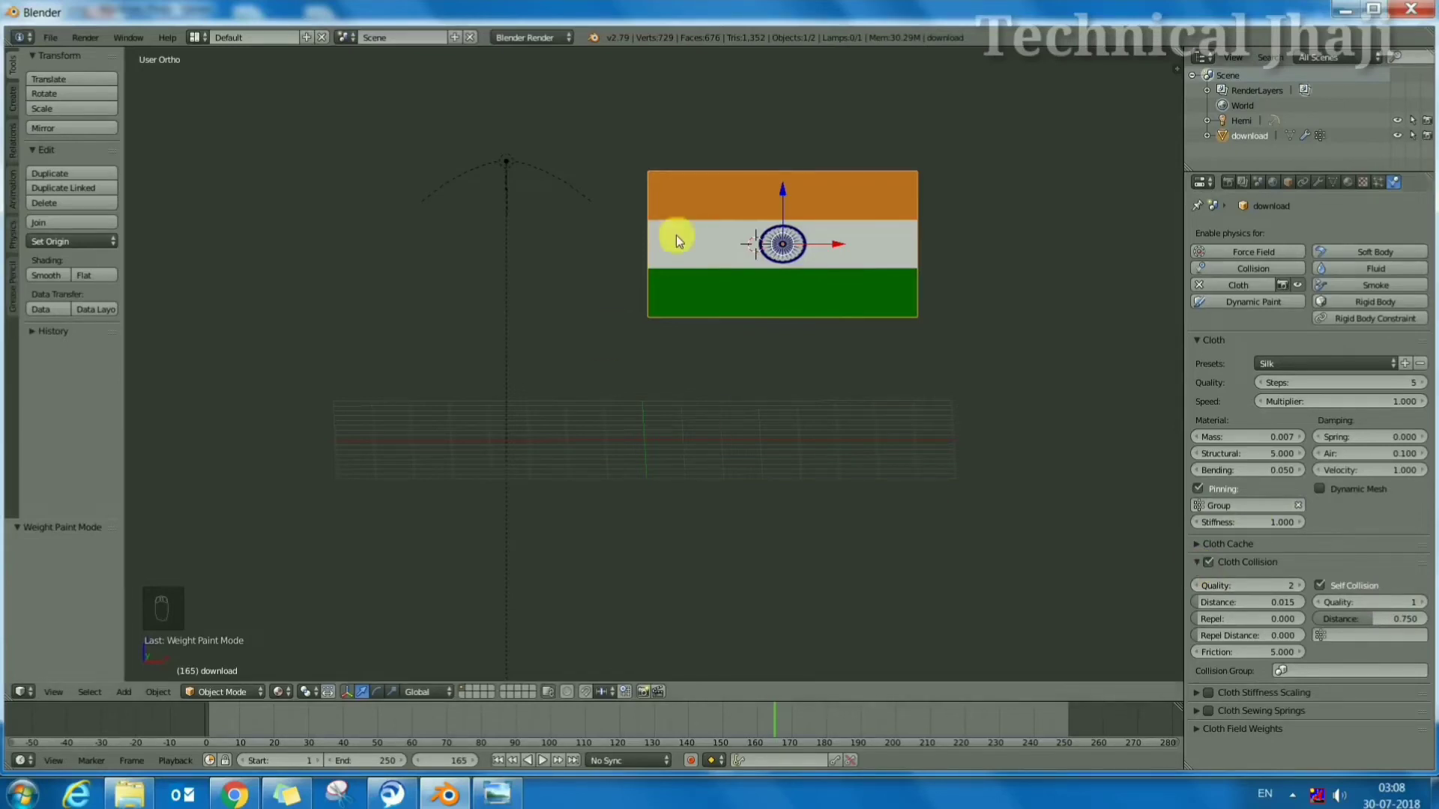
{"action": "left_click", "coordinate": [545, 765]}
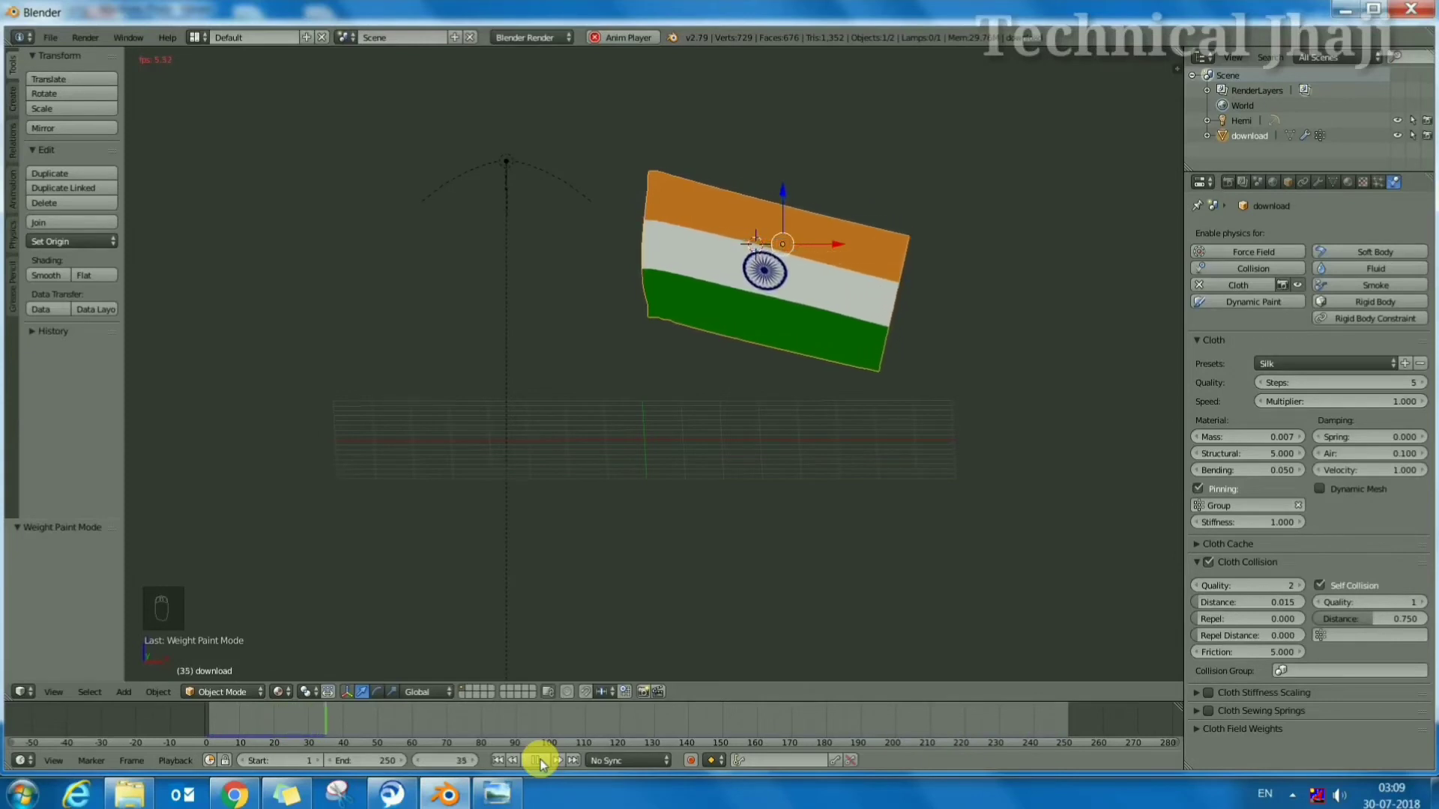
{"action": "left_click", "coordinate": [514, 766]}
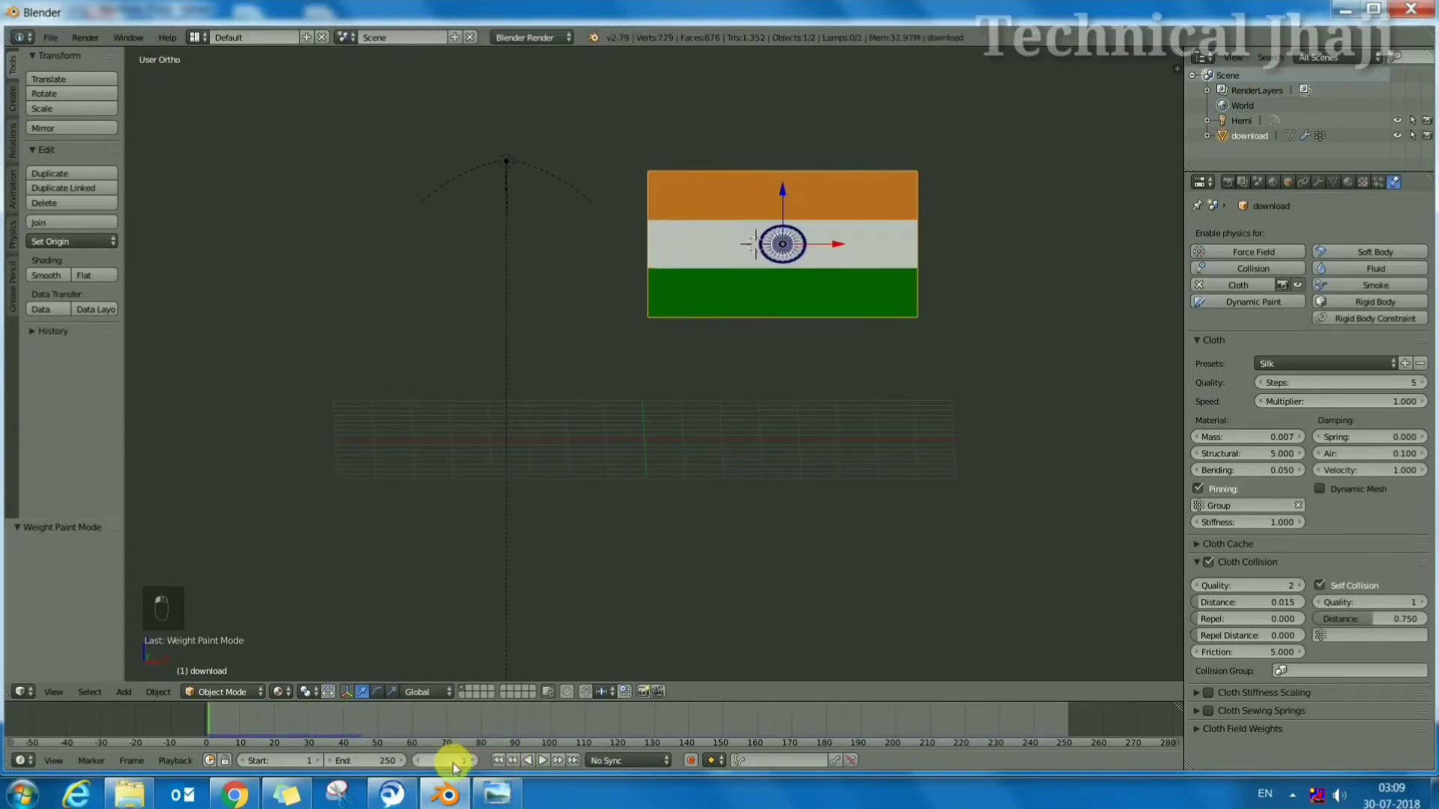
Add a Wind force field beside the flag, rotated and enlarged, with strength 280, flow 3 and noise 3
{"action": "left_click_drag", "start_coordinate": [725, 252], "coordinate": [726, 252]}
{"action": "key", "text": "ctrl+a"}
{"action": "key", "text": "shift+a"}
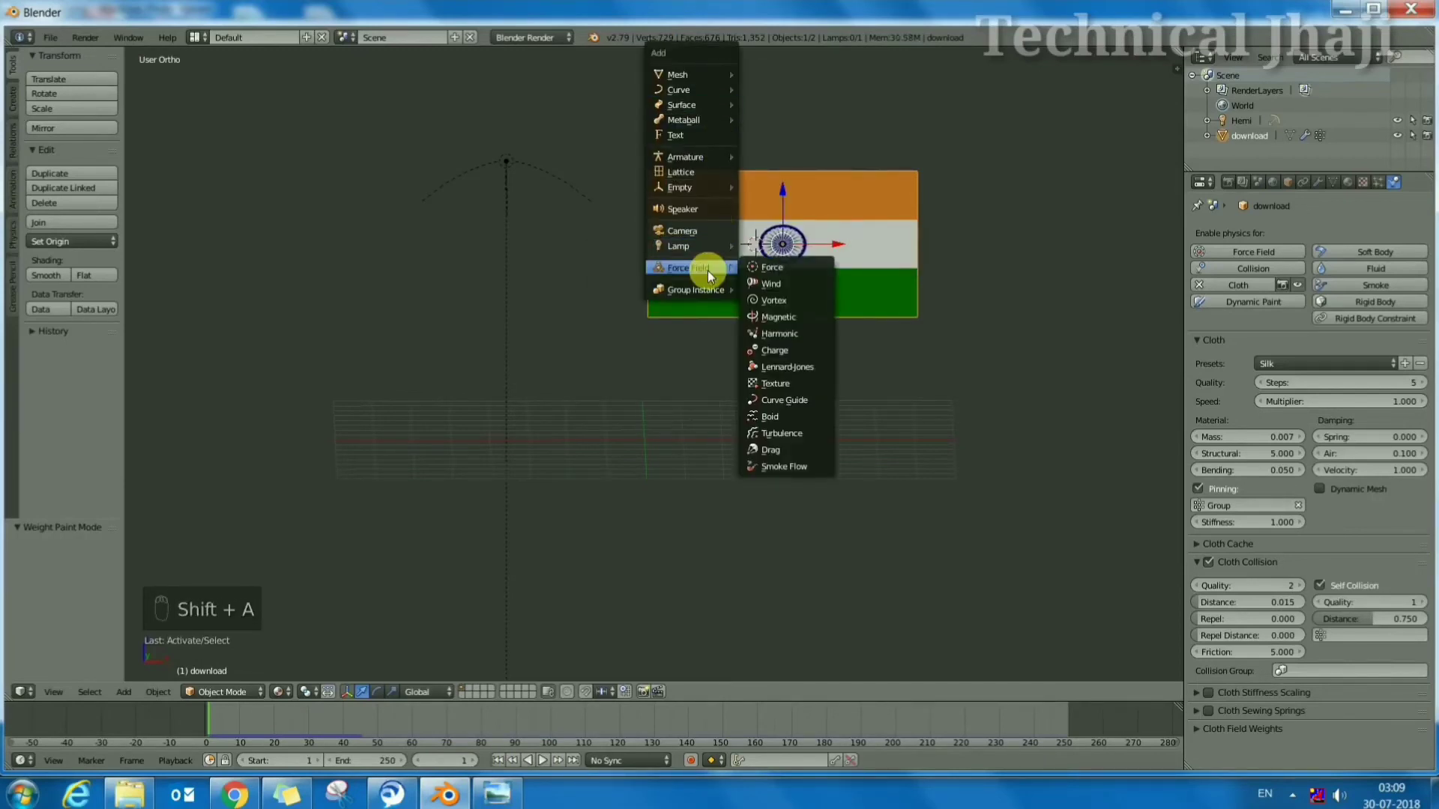
{"action": "key", "text": "r"}
{"action": "left_click", "coordinate": [719, 239]}
{"action": "key", "text": "s"}
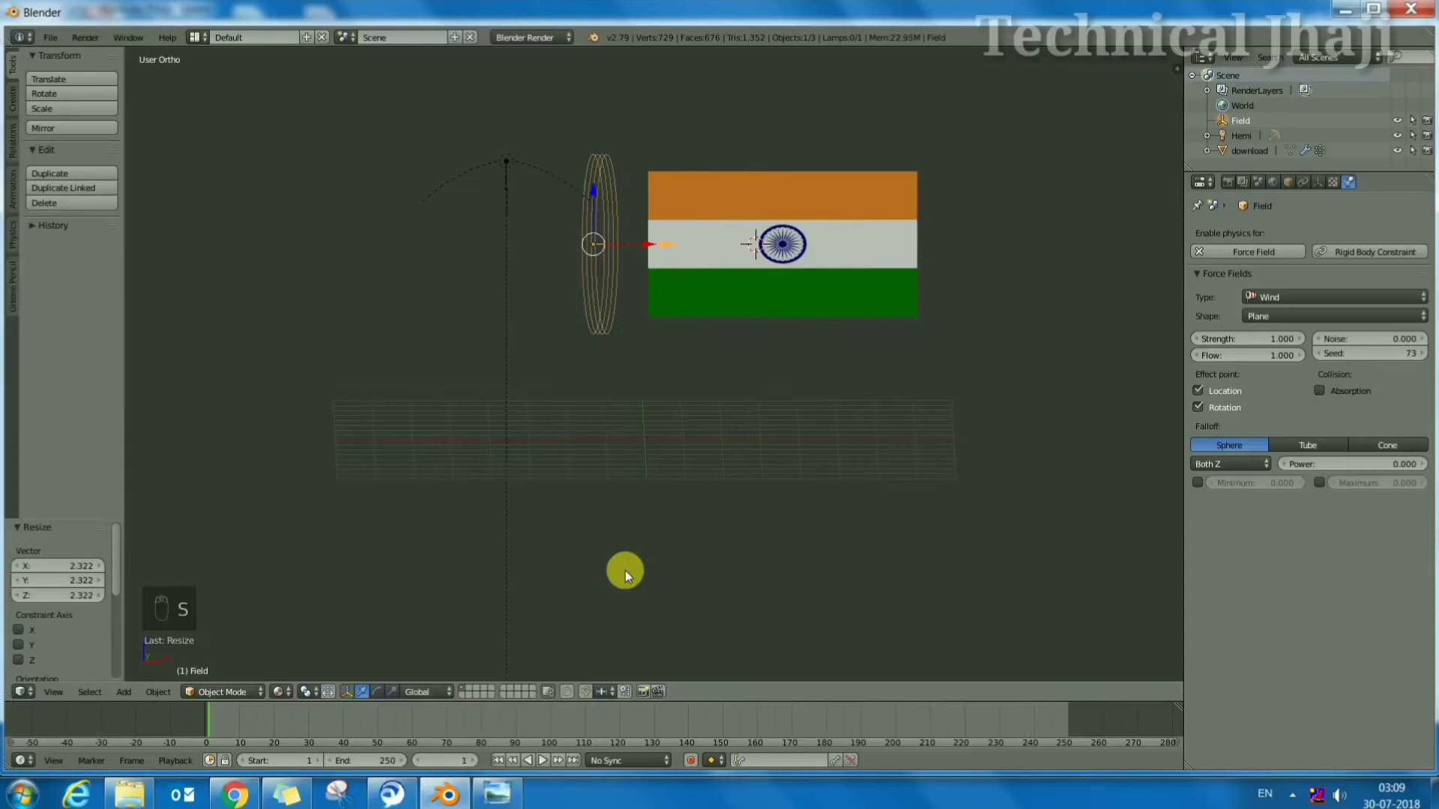
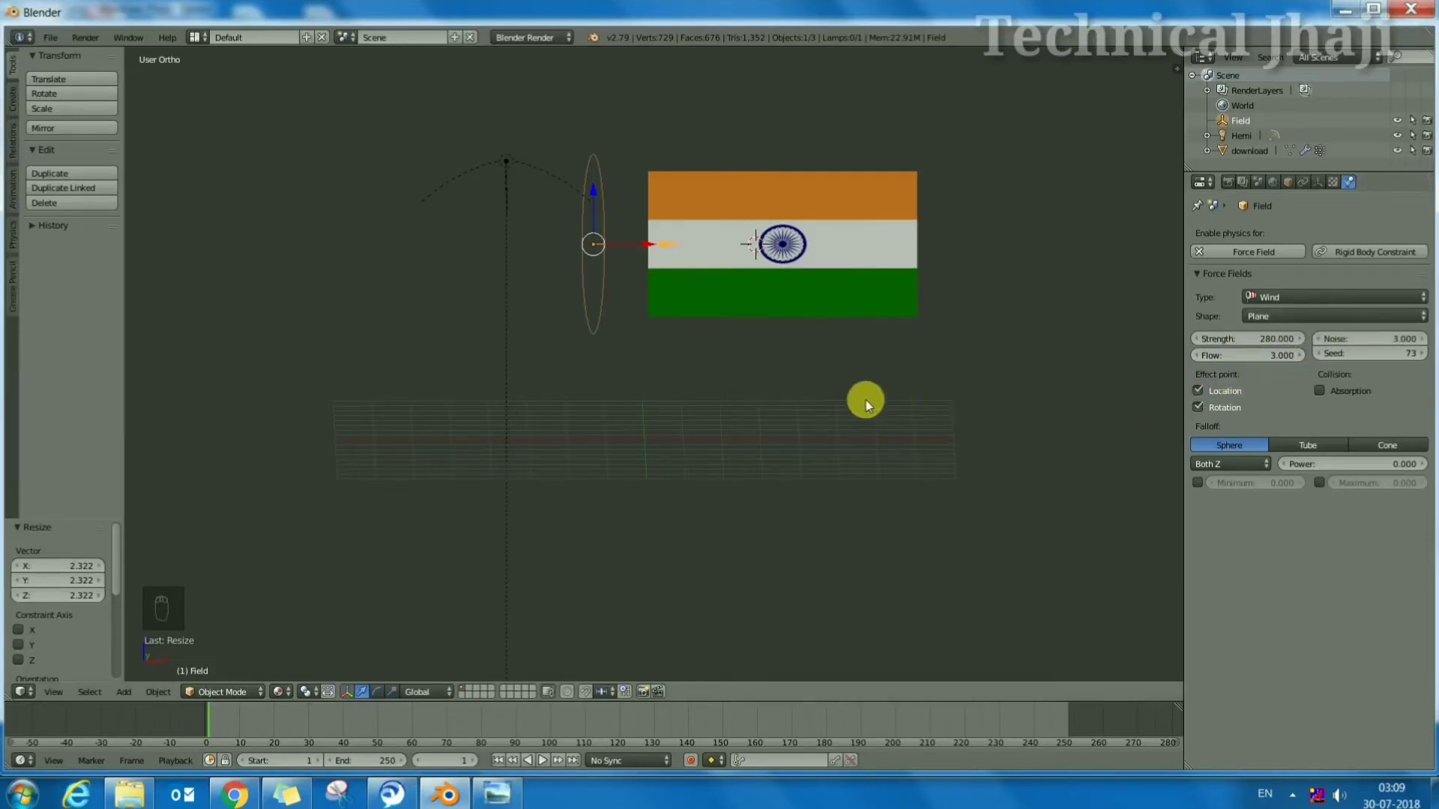
Play the animation to watch the flag ripple, then select the flag to show its cloth settings
{"action": "left_click", "coordinate": [555, 762]}
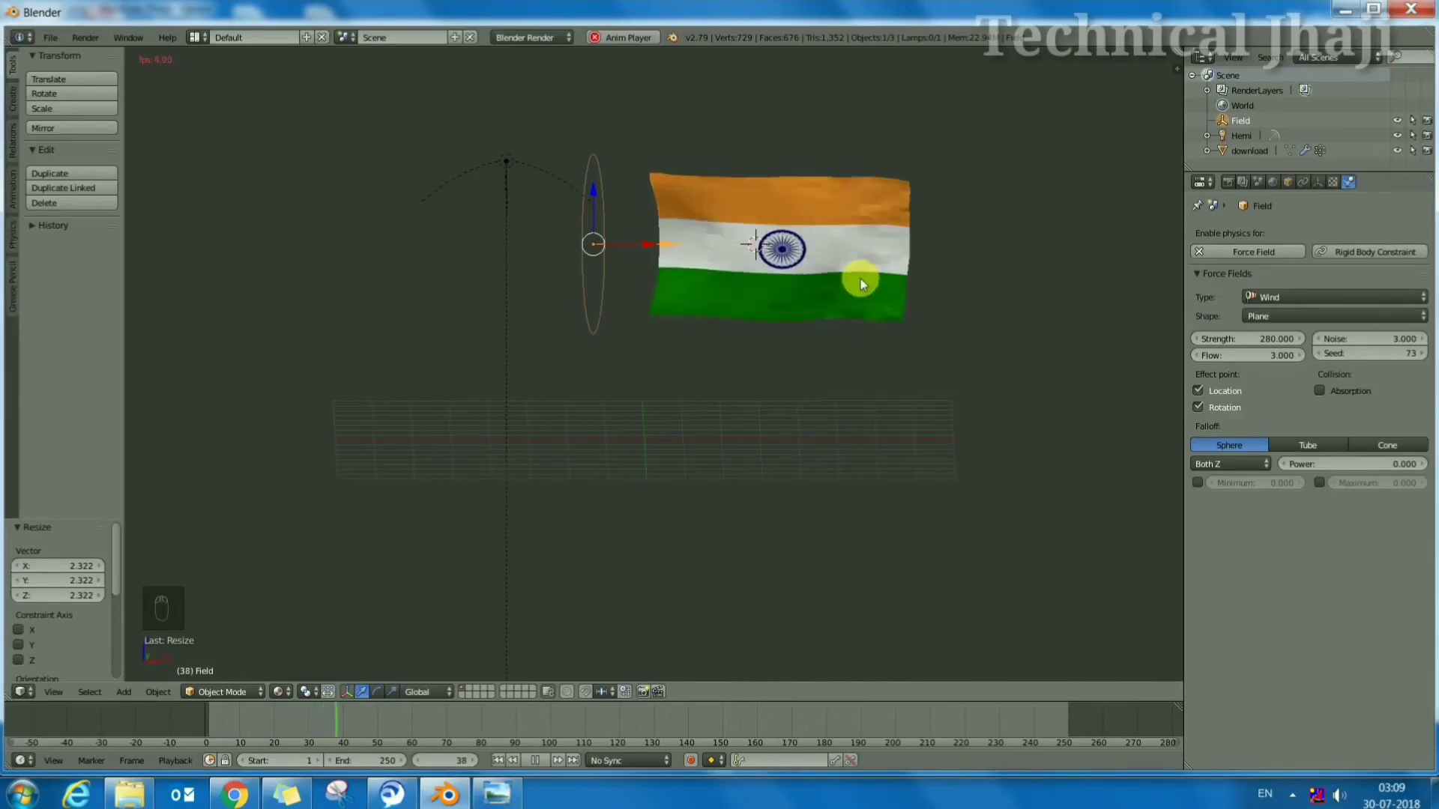
{"action": "left_click_drag", "start_coordinate": [759, 240], "coordinate": [56, 280]}
{"action": "left_click", "coordinate": [56, 281]}
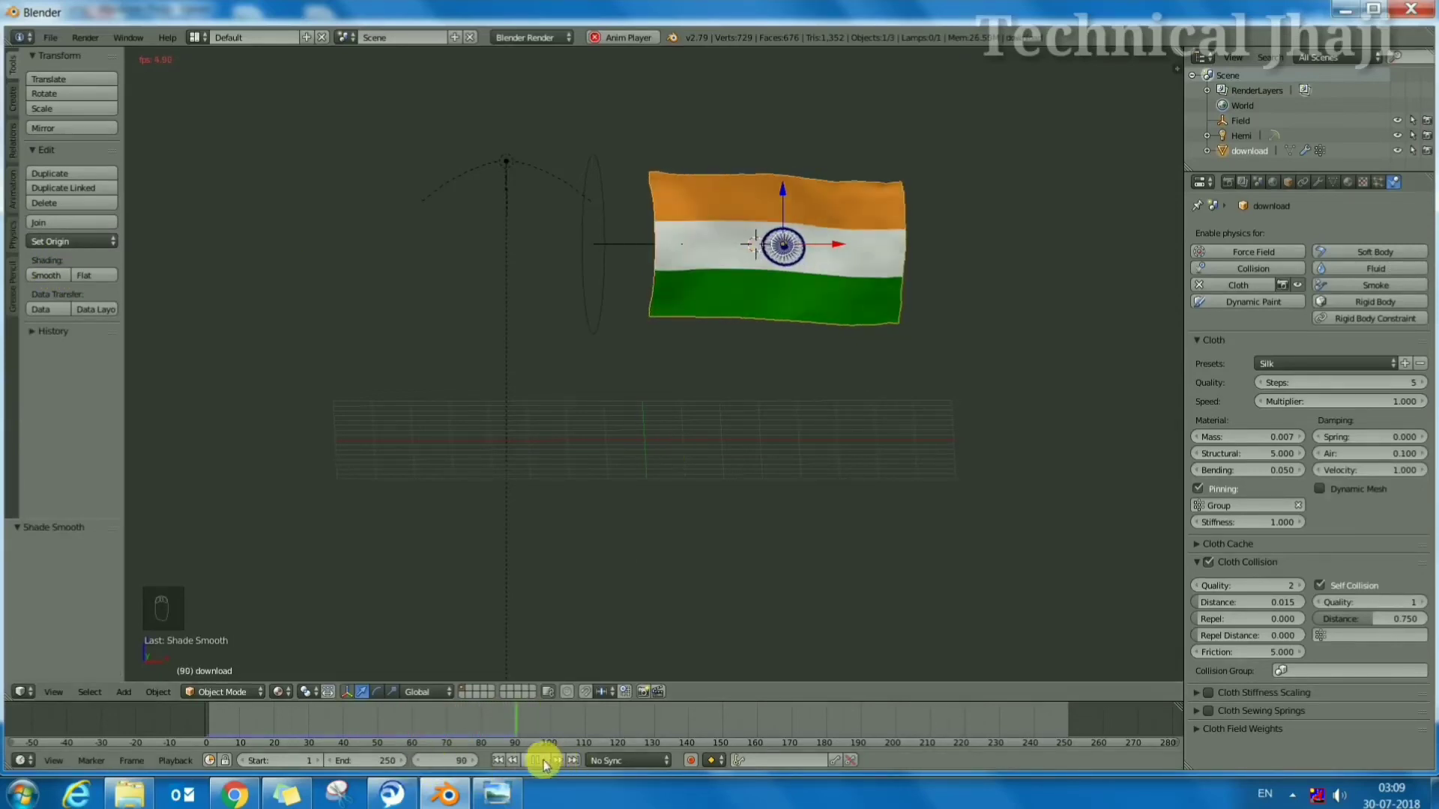
From top view, rotate the wind field by about -21.5 degrees
{"action": "left_click", "coordinate": [451, 756]}
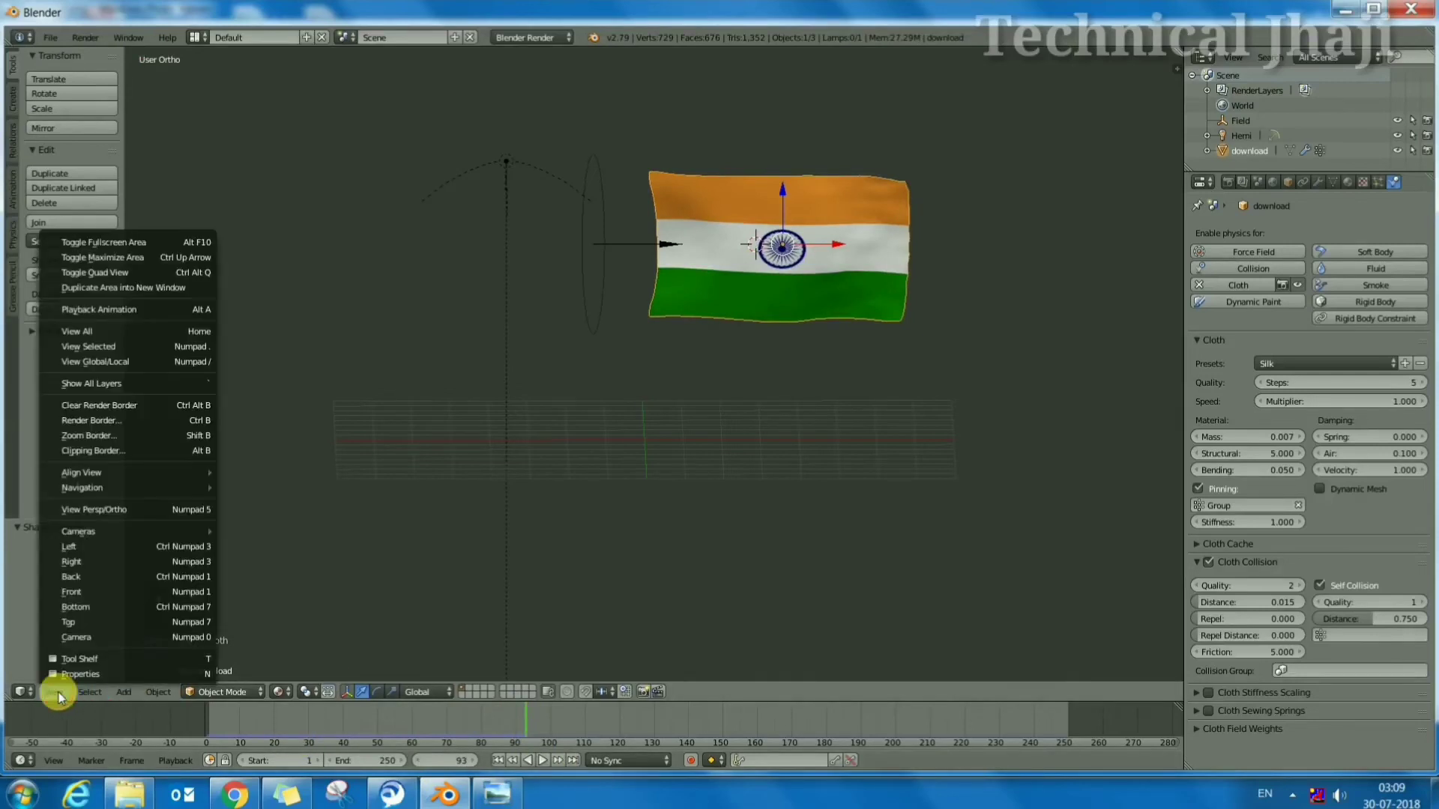
{"action": "left_click", "coordinate": [309, 541]}
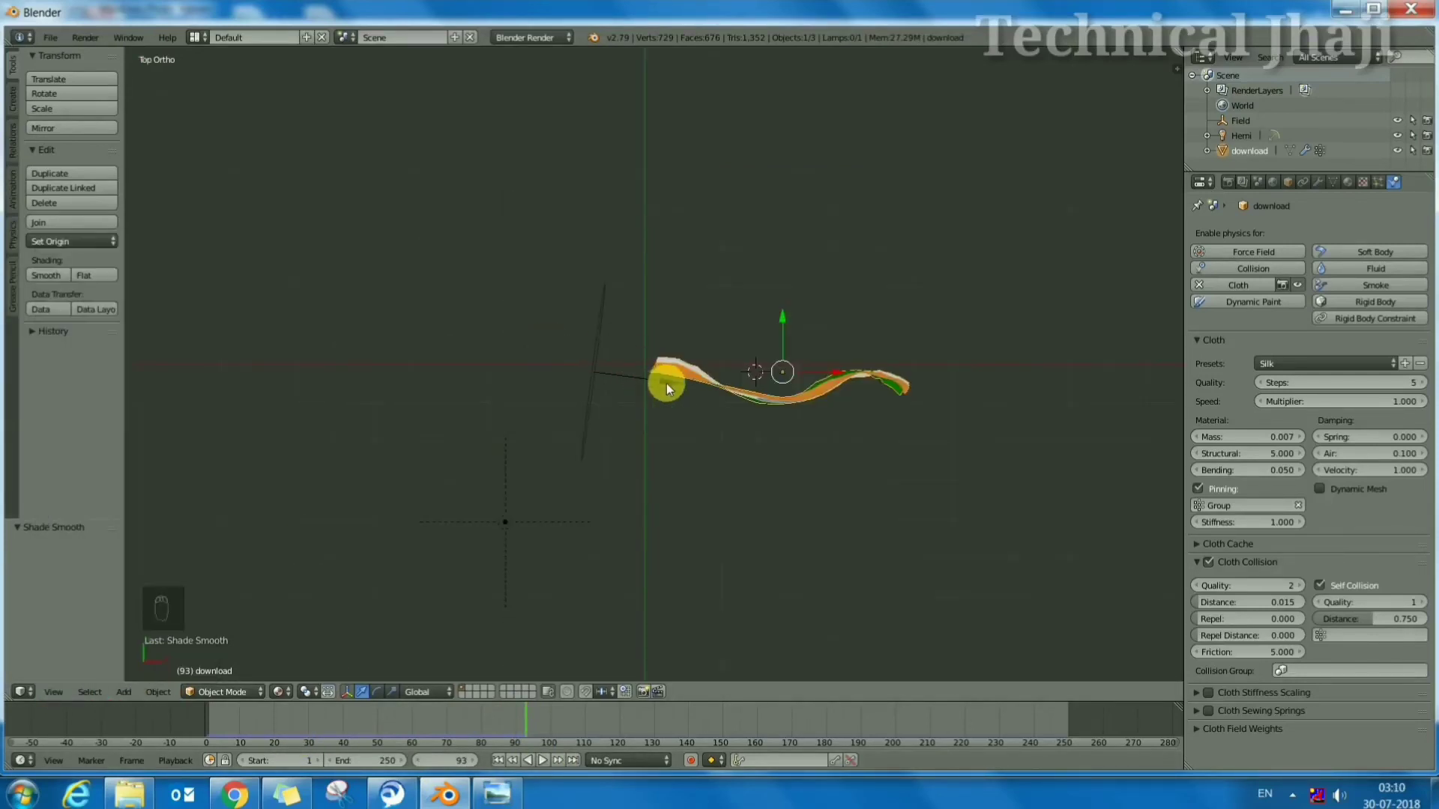
{"action": "left_click", "coordinate": [672, 390]}
{"action": "left_click_drag", "start_coordinate": [598, 376], "coordinate": [668, 396]}
{"action": "key", "text": "r"}
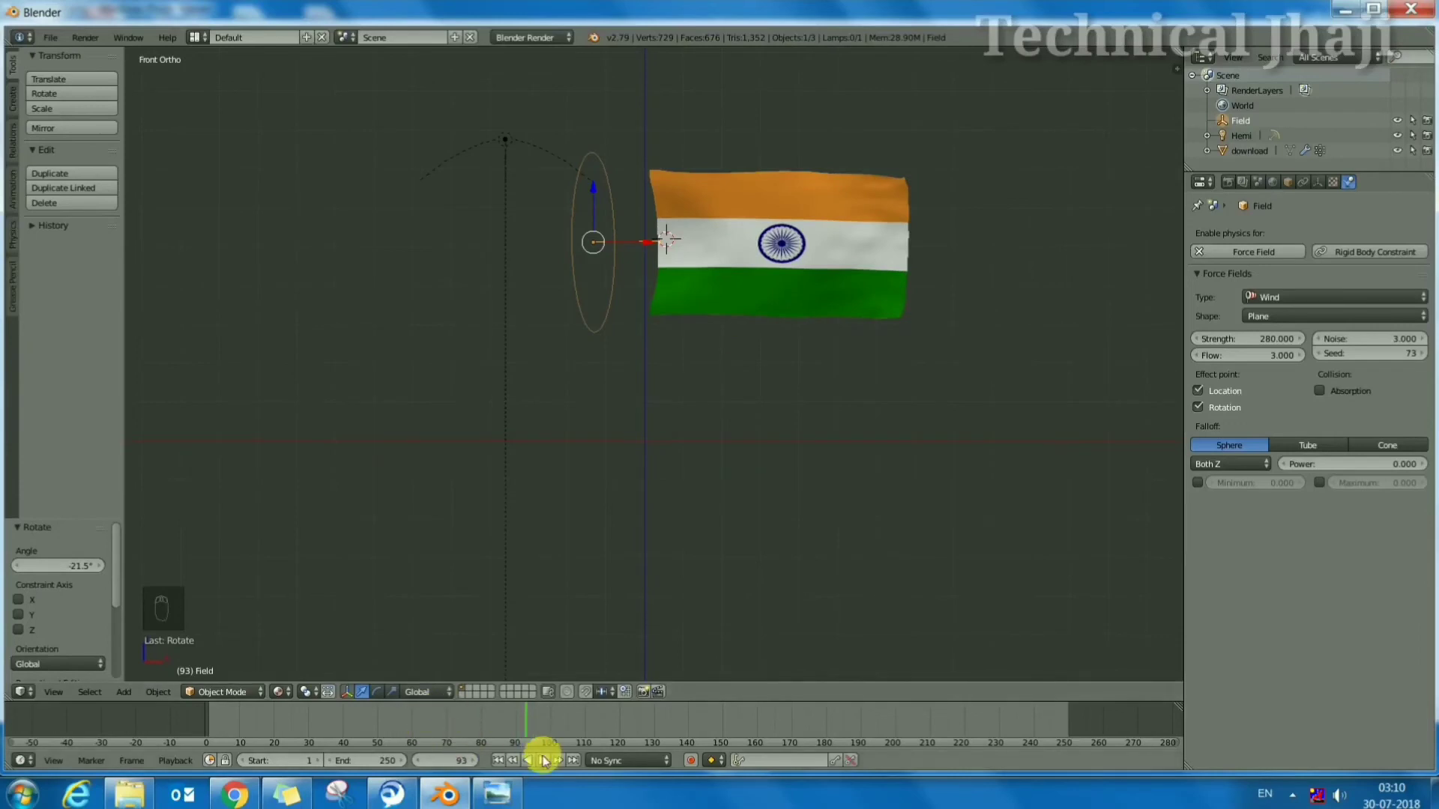
Replay the flag's waving, stop playback and adjust the view
{"action": "left_click", "coordinate": [547, 763]}
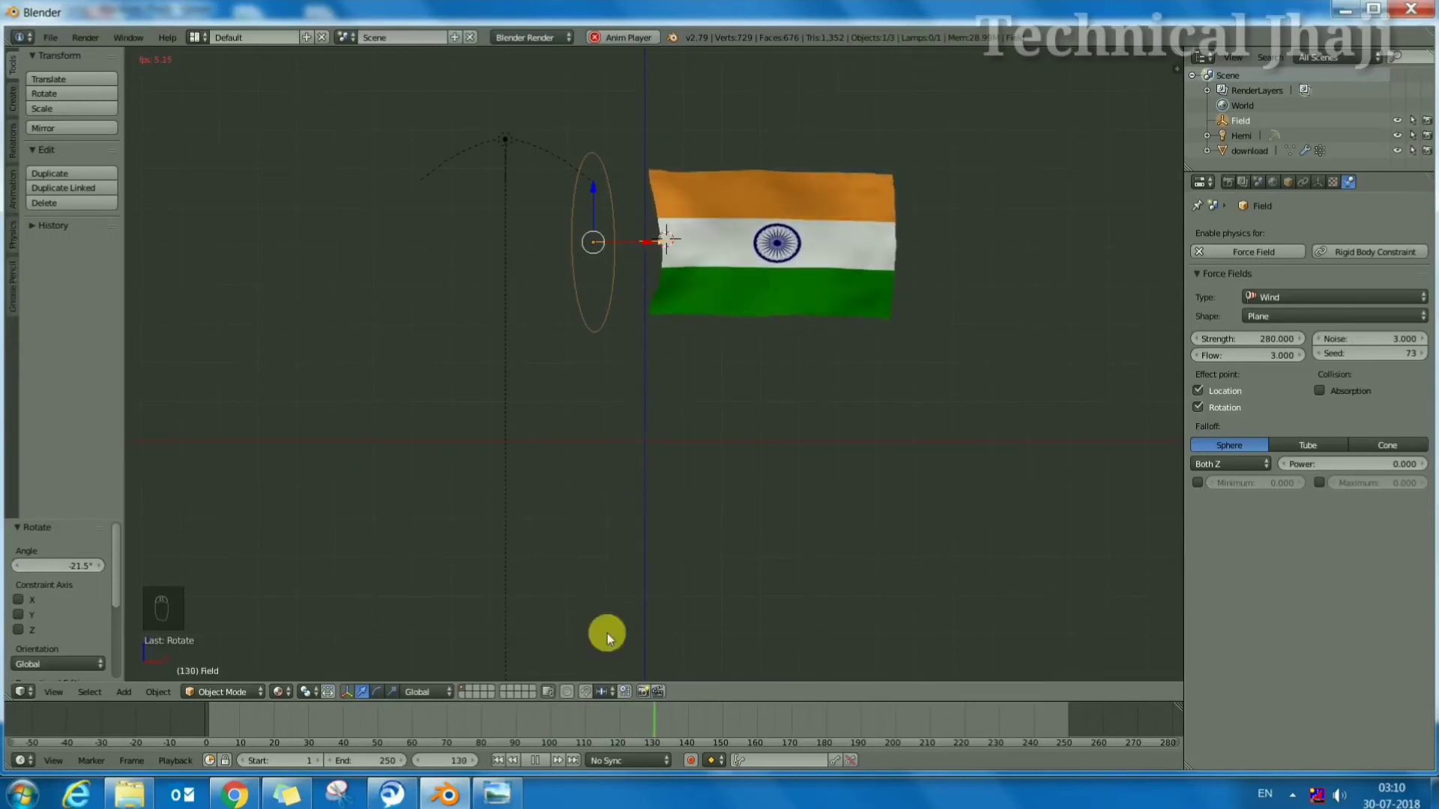
{"action": "left_click", "coordinate": [533, 761]}
{"action": "left_click_drag", "start_coordinate": [729, 253], "coordinate": [625, 311]}
Add a mesh cylinder to the scene to serve as the flagpole
{"action": "key", "text": "shift+a"}
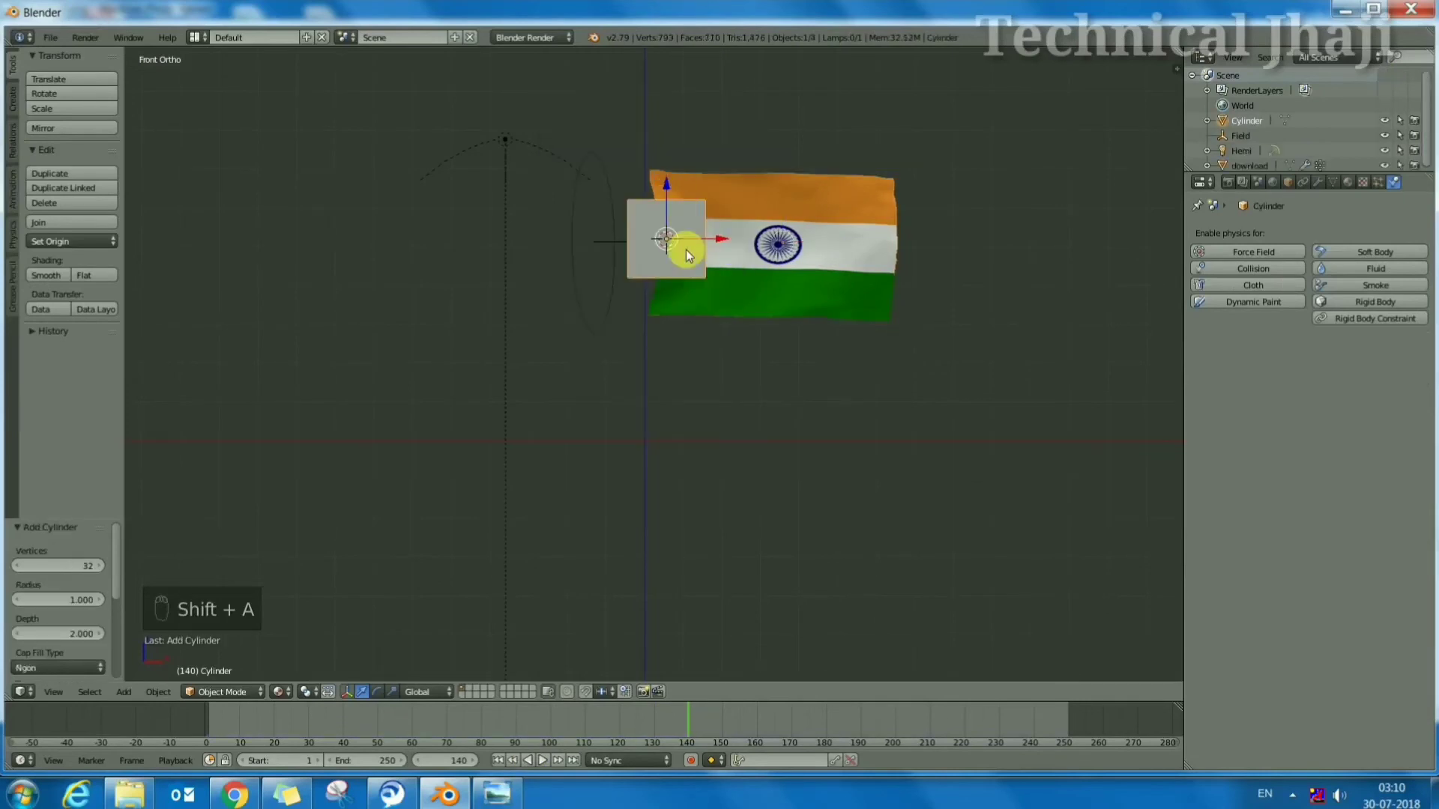
{"action": "key", "text": "ctrl+z"}
{"action": "key", "text": "shift+a"}
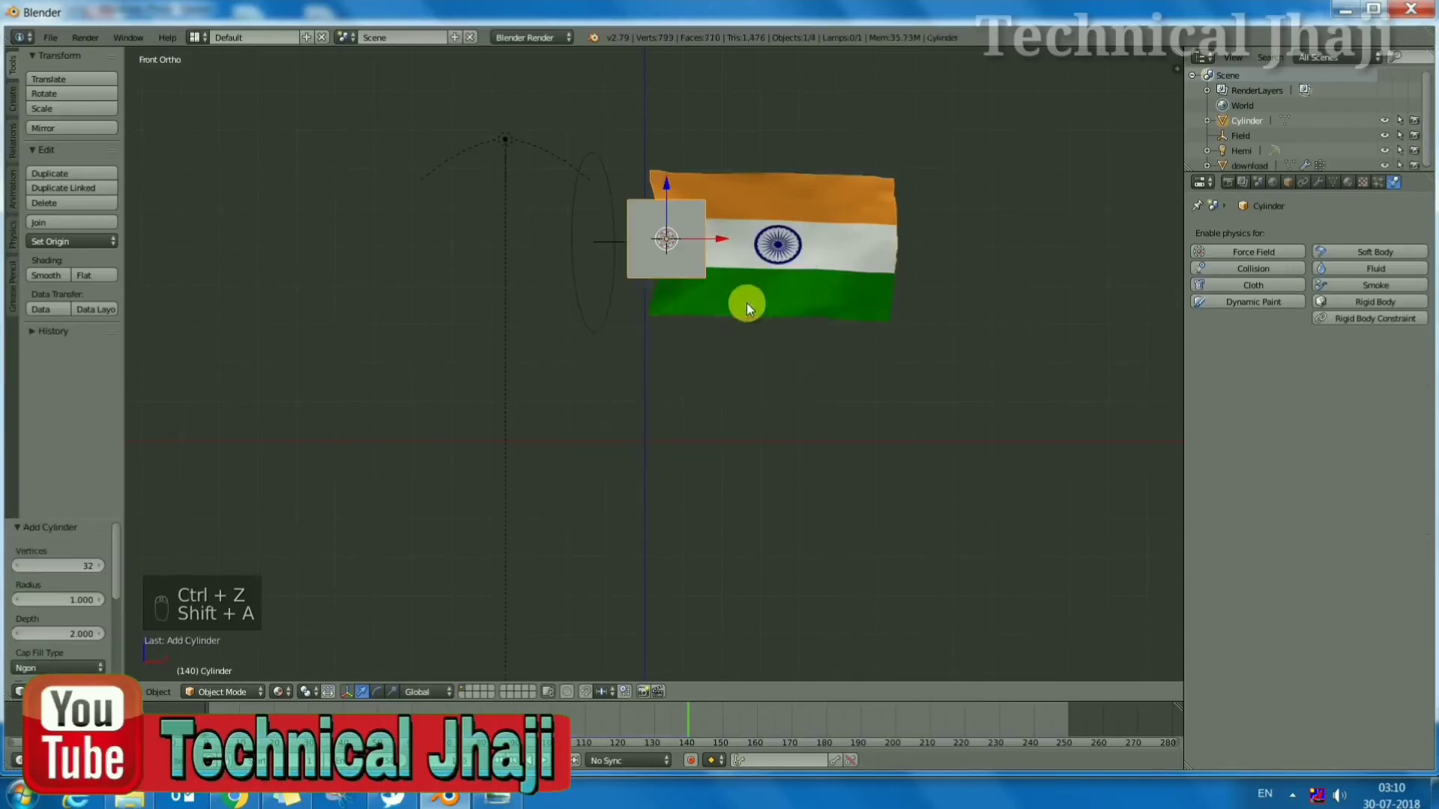
{"action": "left_click_drag", "start_coordinate": [711, 361], "coordinate": [721, 365]}
Scale the cylinder into a thin, tall pole along the flag's left edge
{"action": "key", "text": "s"}
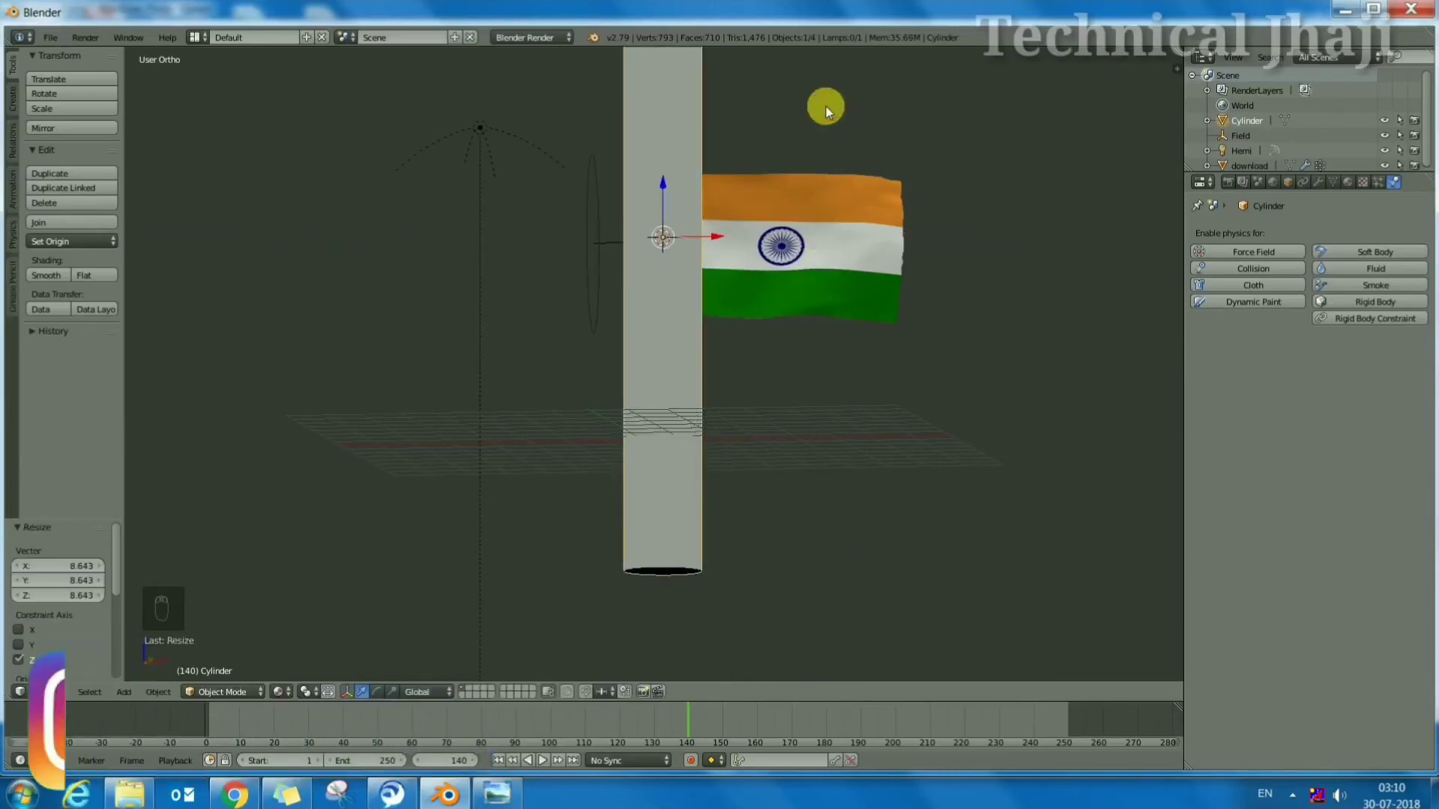
{"action": "key", "text": "s"}
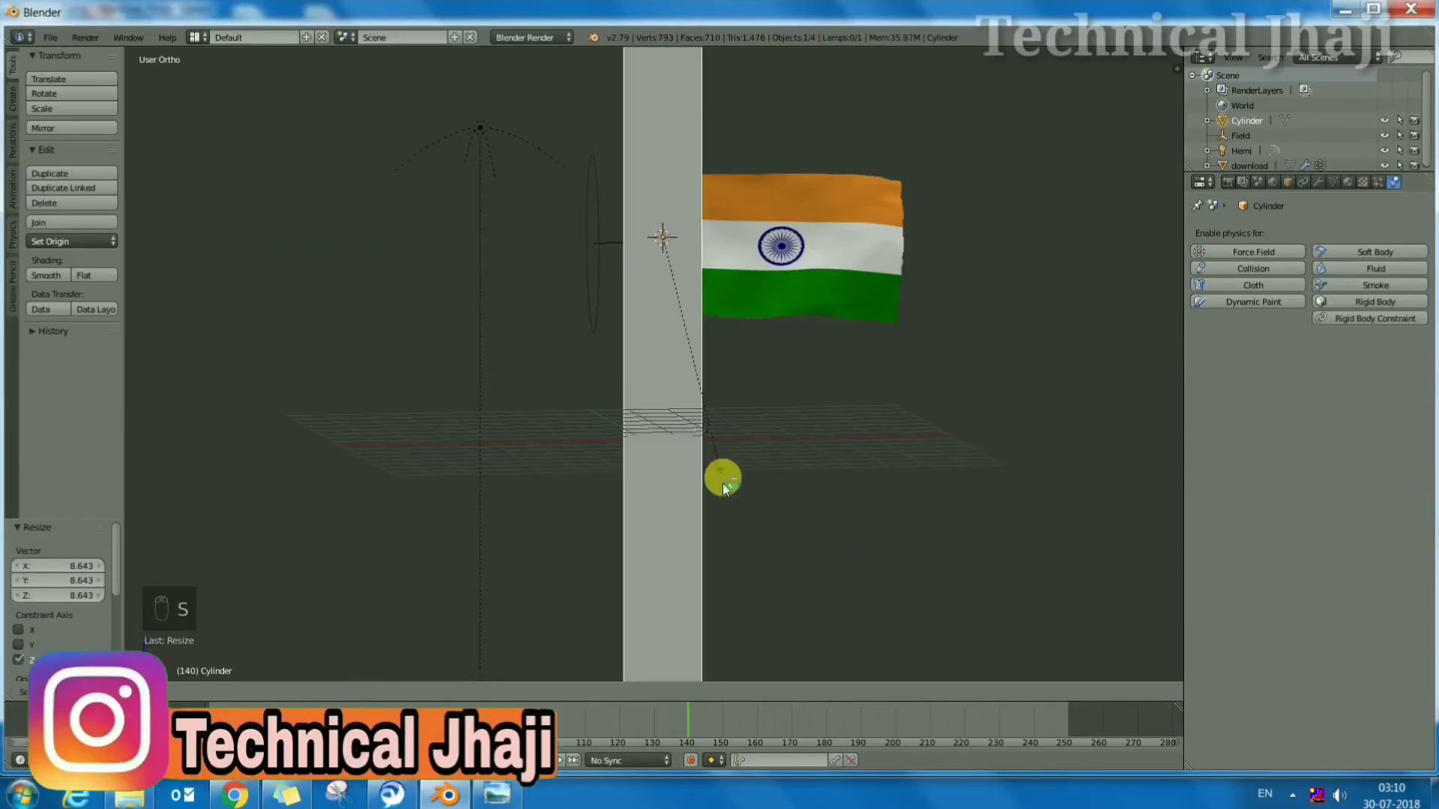
{"action": "key", "text": "s"}
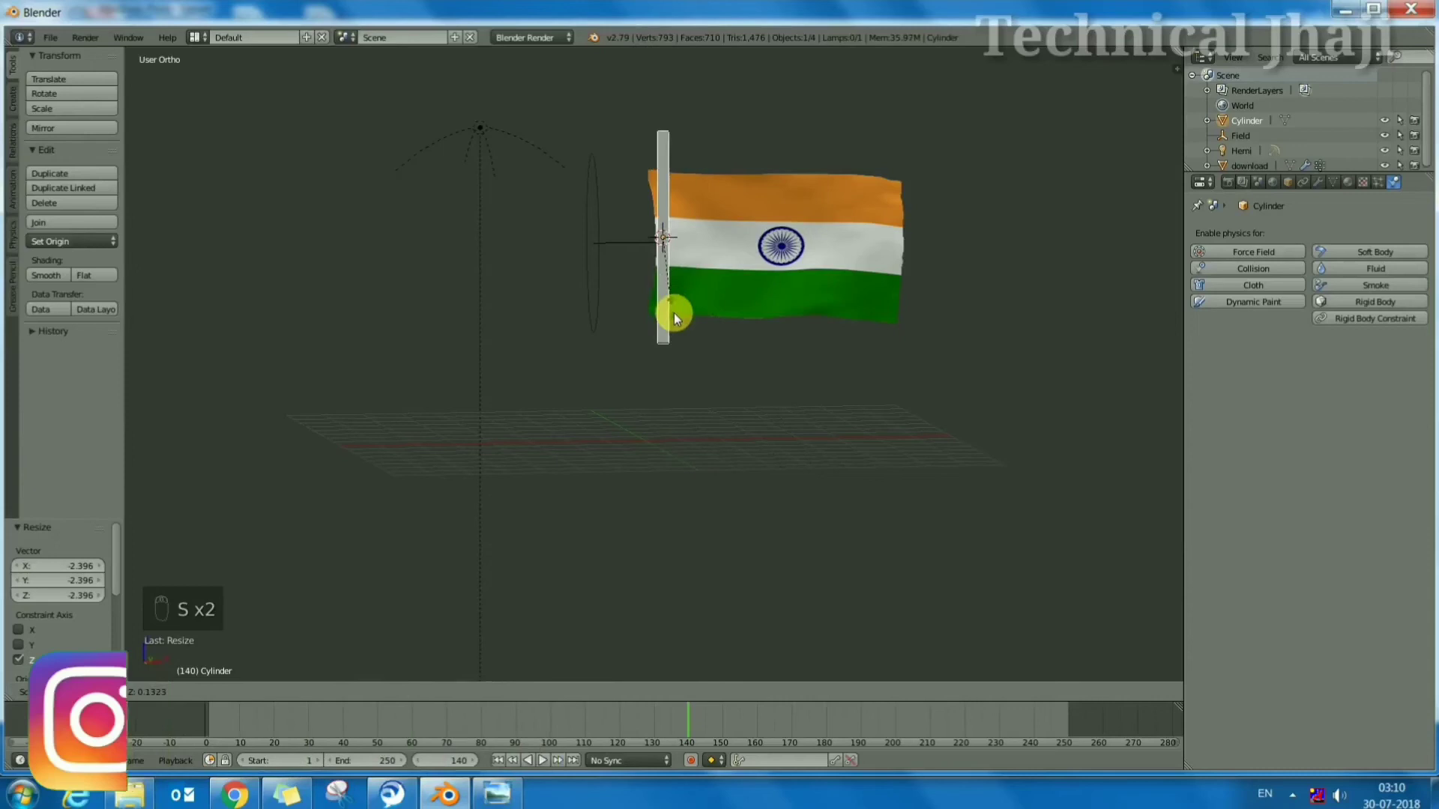
{"action": "key", "text": "s"}
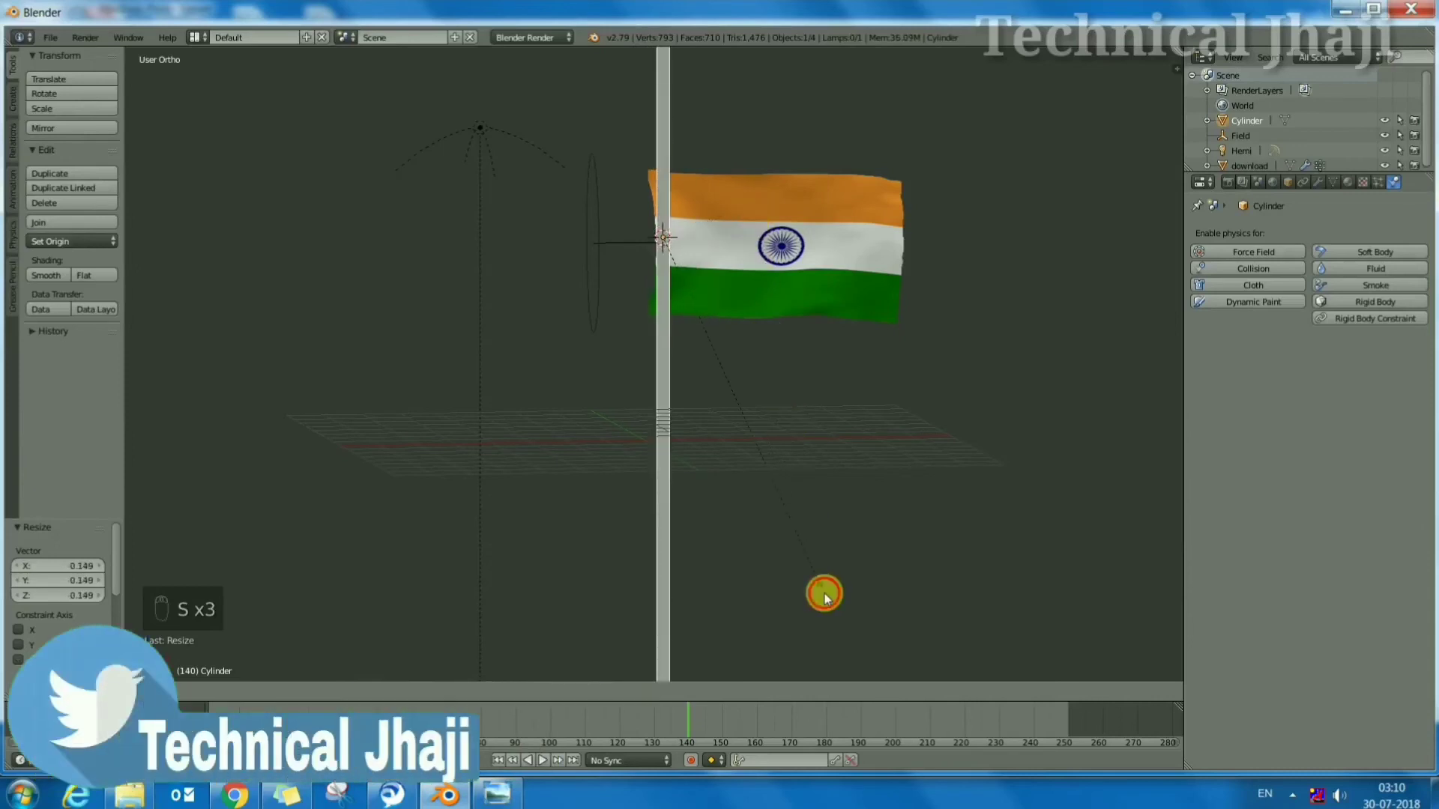
{"action": "key", "text": "s"}
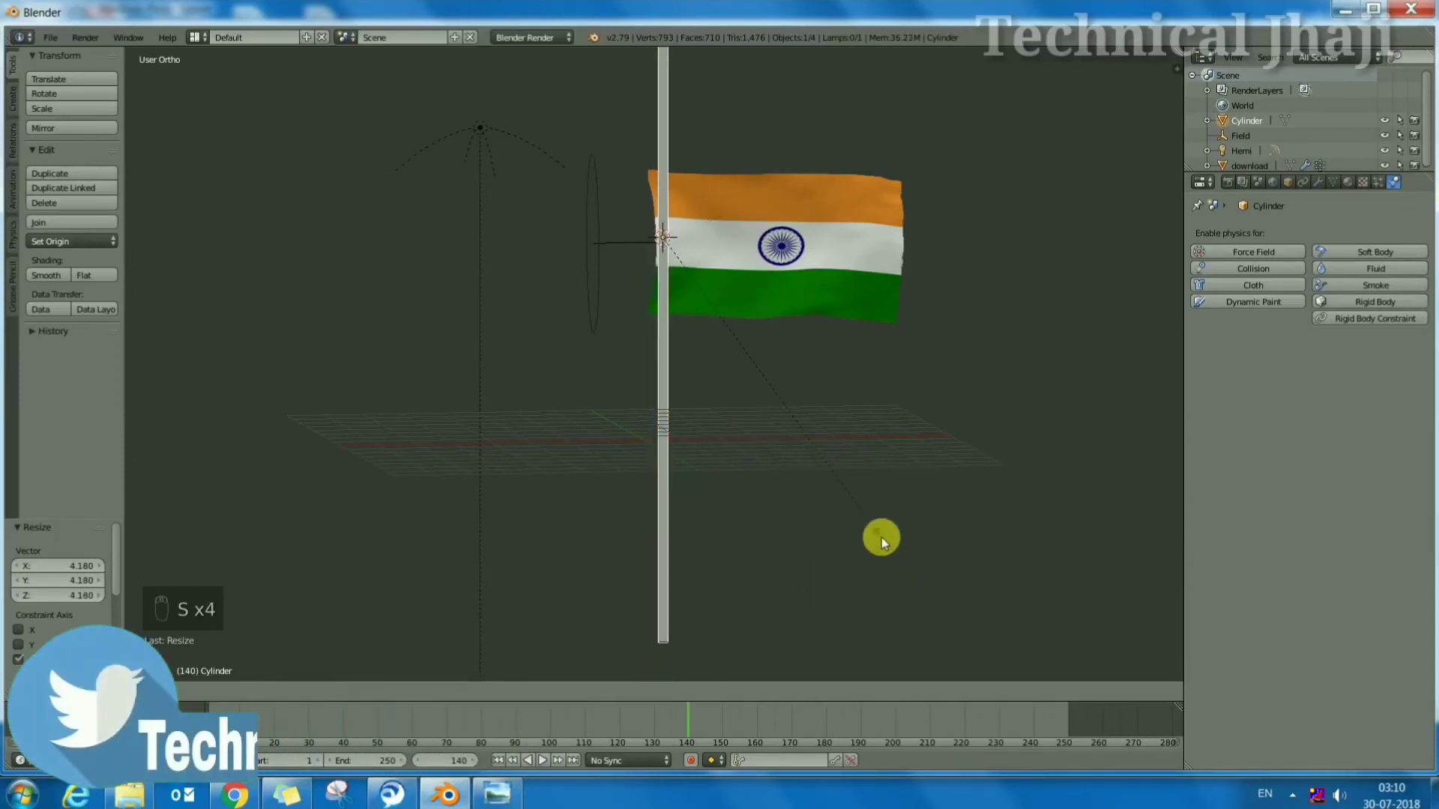
Give the flag a Copy Location constraint targeting the Cylinder
{"action": "right_click", "coordinate": [250, 775]}
{"action": "left_click_drag", "start_coordinate": [250, 775], "coordinate": [698, 568]}
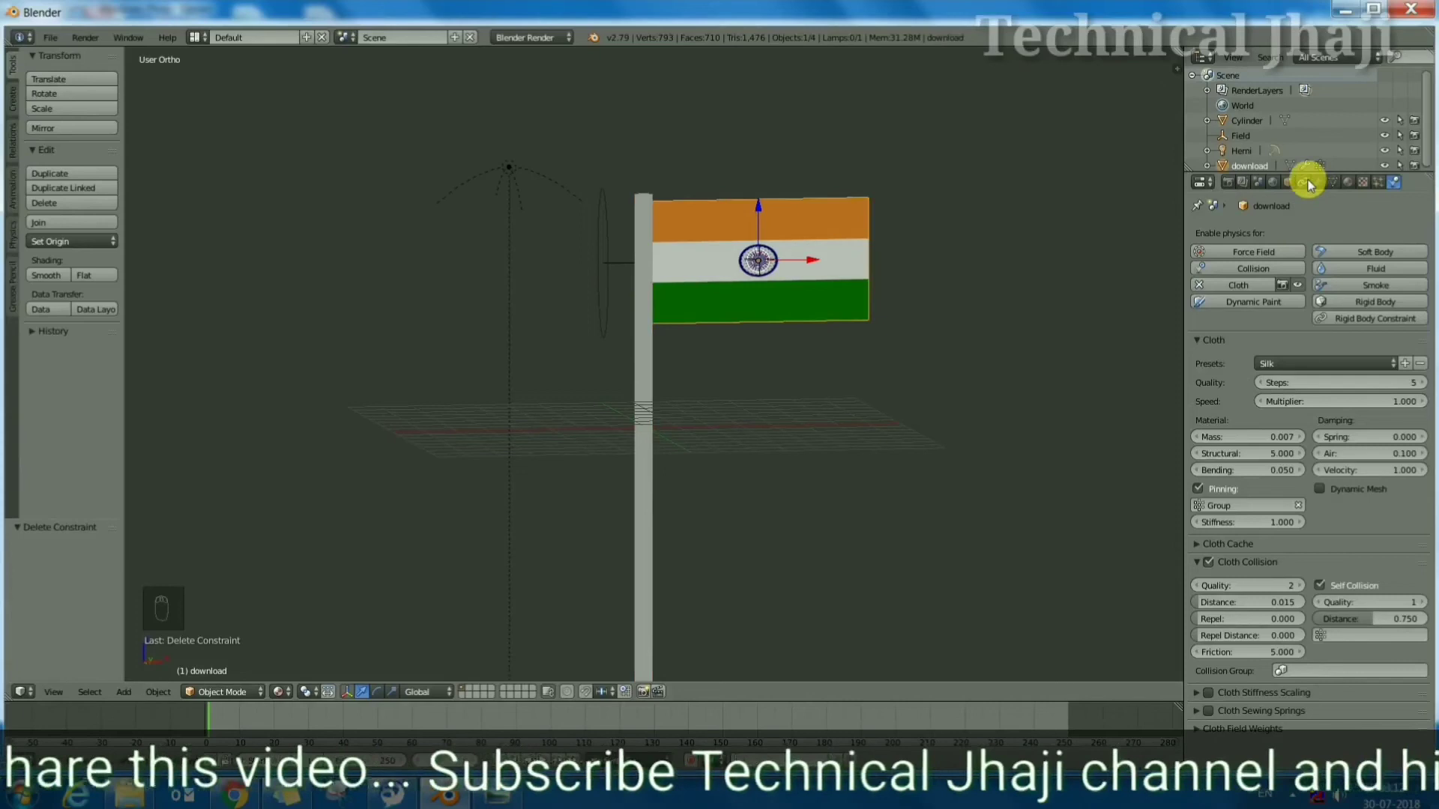
{"action": "left_click_drag", "start_coordinate": [1313, 186], "coordinate": [1160, 275]}
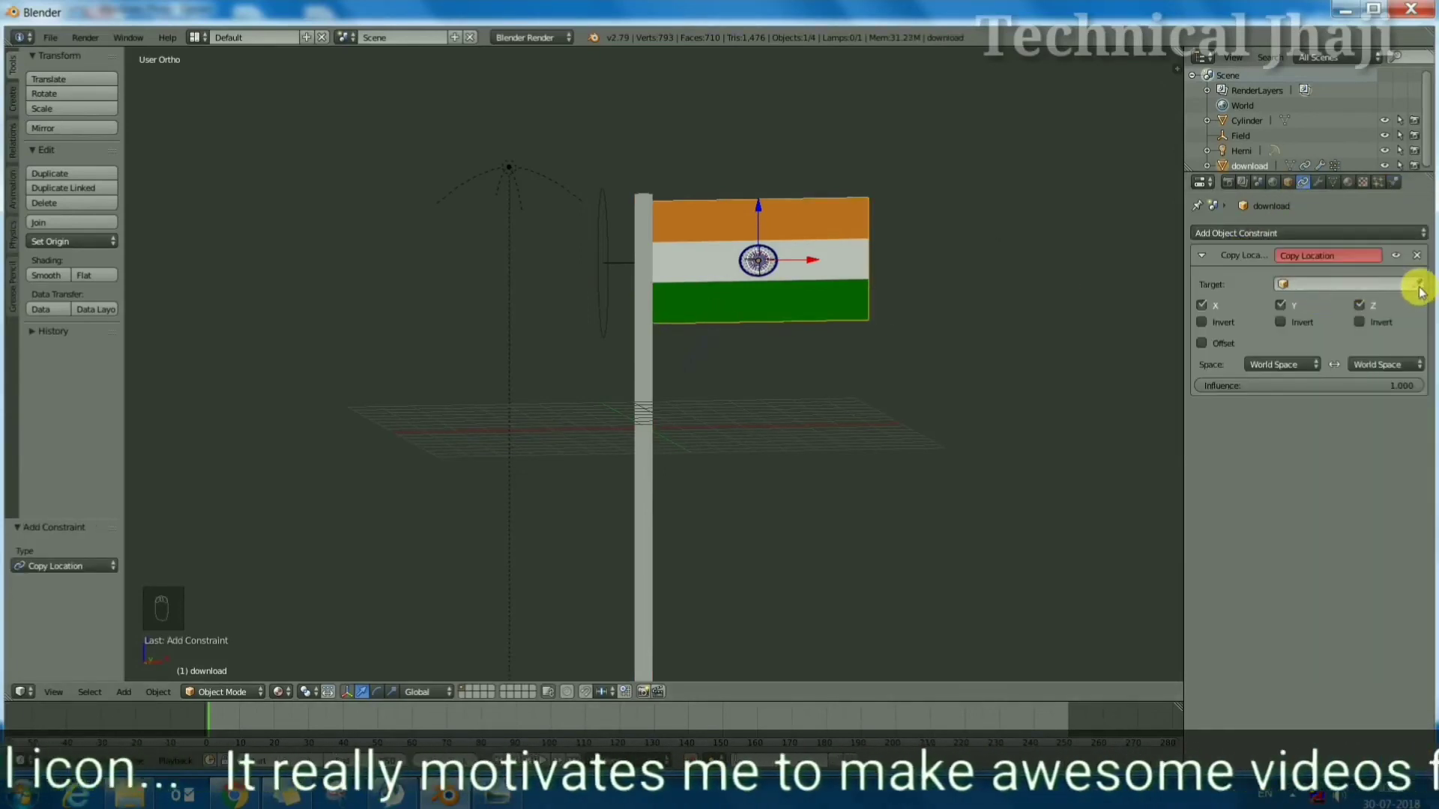
{"action": "left_click", "coordinate": [1423, 291]}
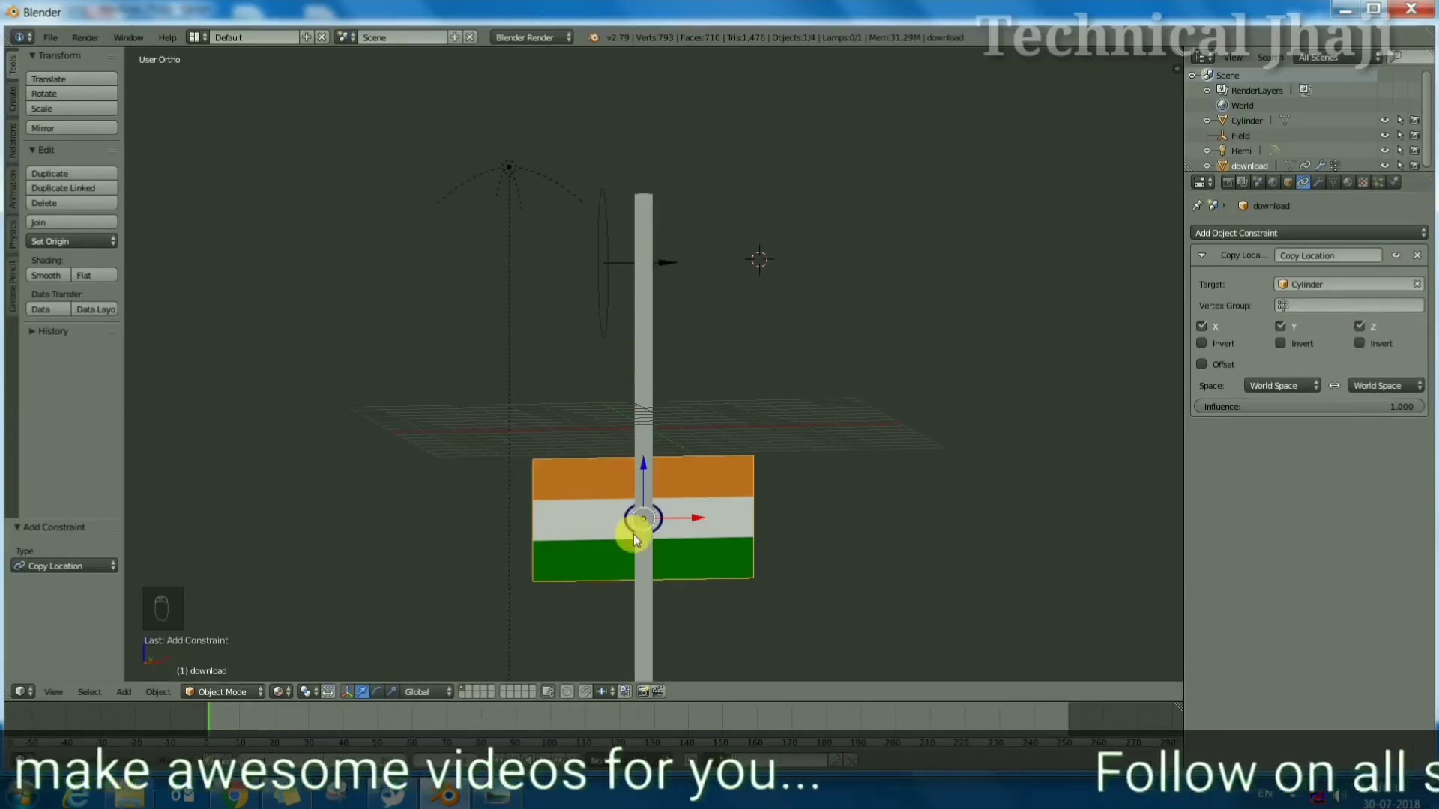
Set the cylinder's origin to the 3D cursor and check the flag hangs from the pole top
{"action": "left_click_drag", "start_coordinate": [648, 351], "coordinate": [80, 250]}
{"action": "left_click", "coordinate": [81, 250]}
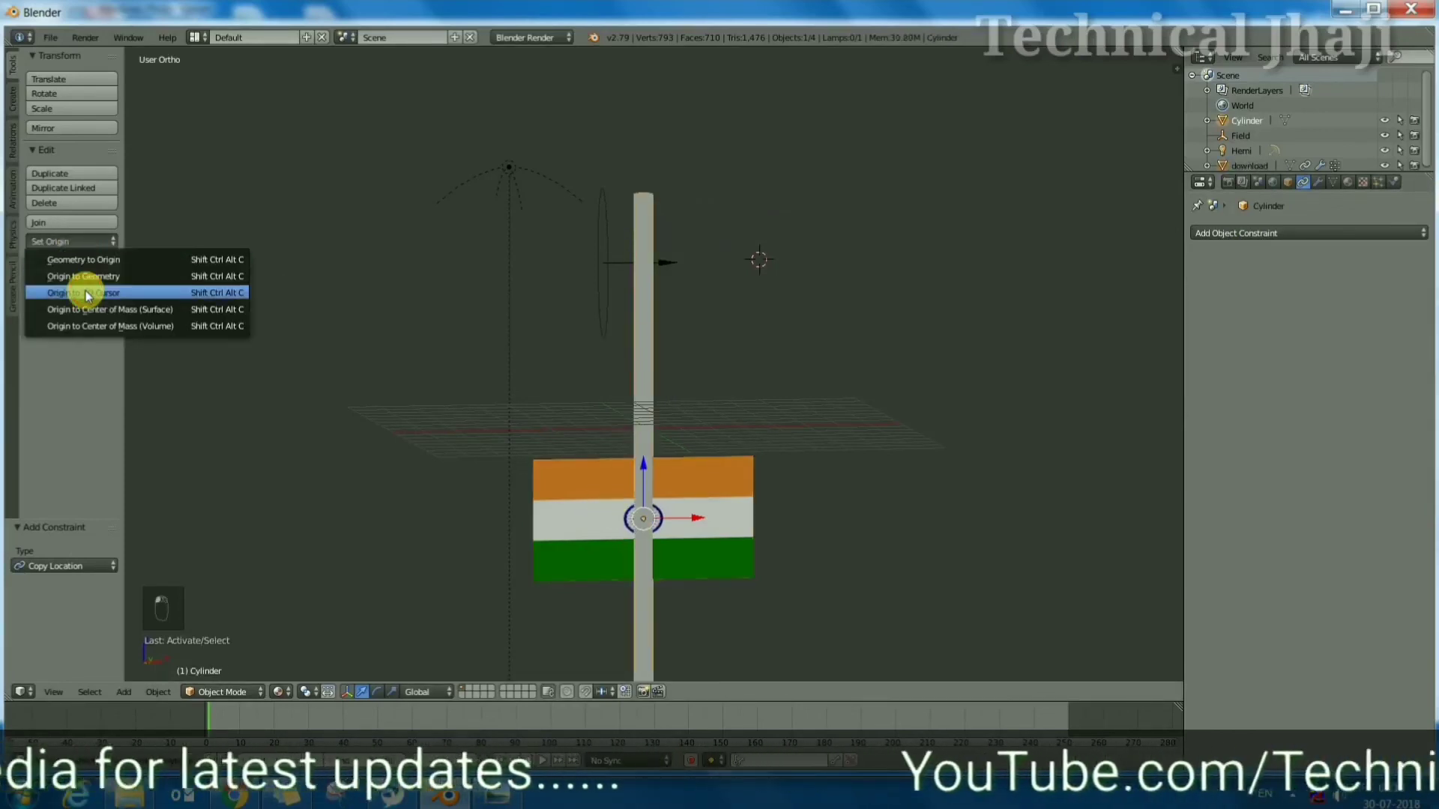
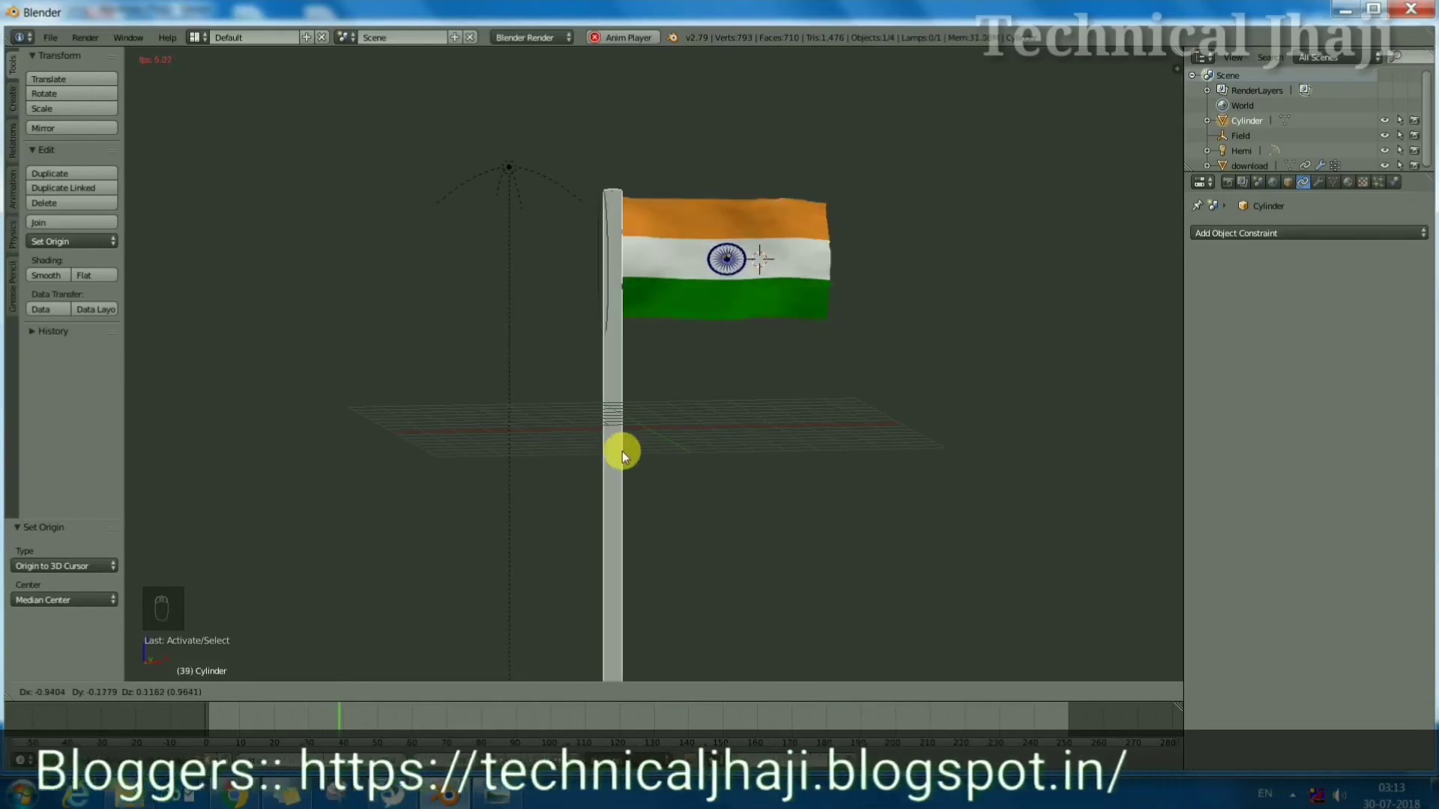
{"action": "left_click_drag", "start_coordinate": [714, 370], "coordinate": [662, 425]}
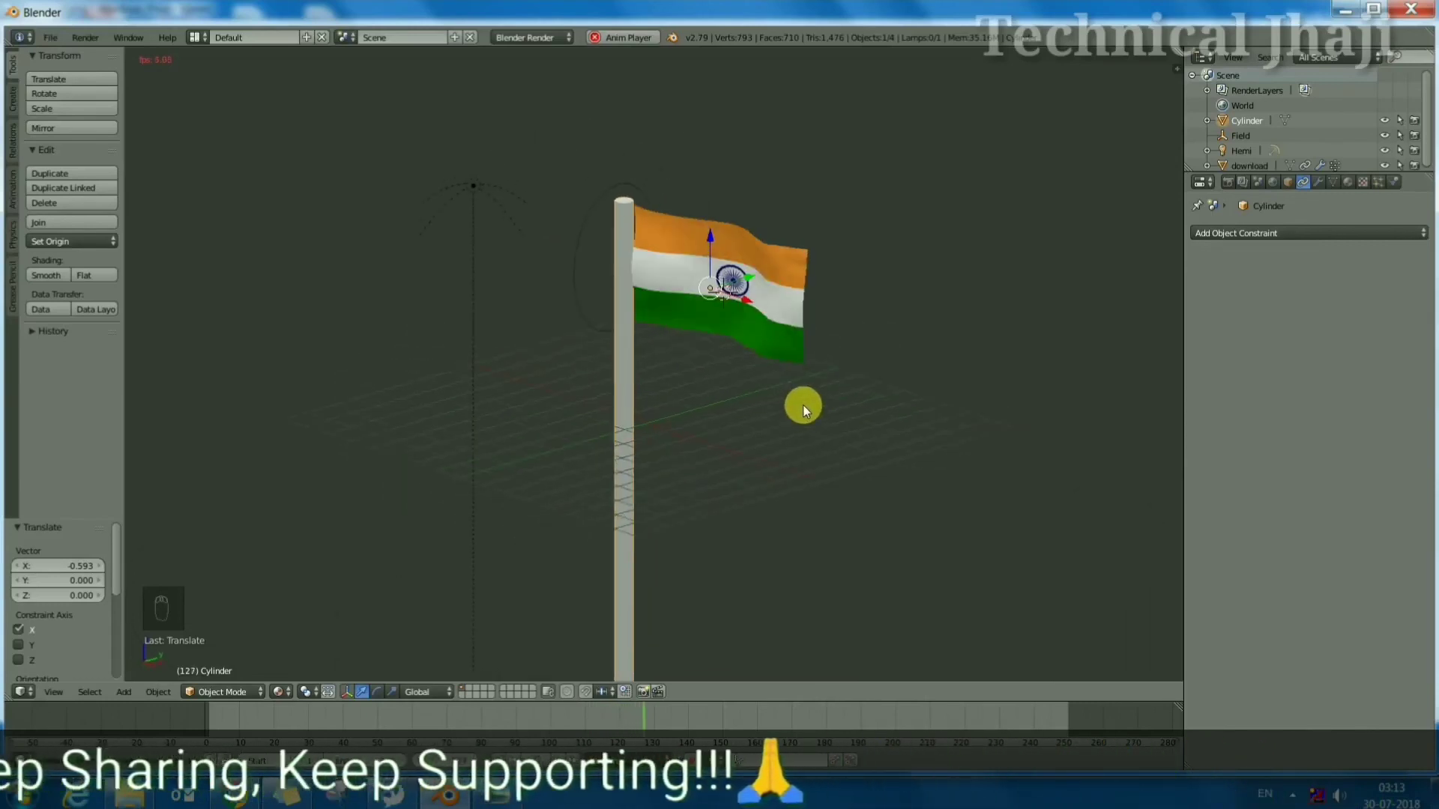